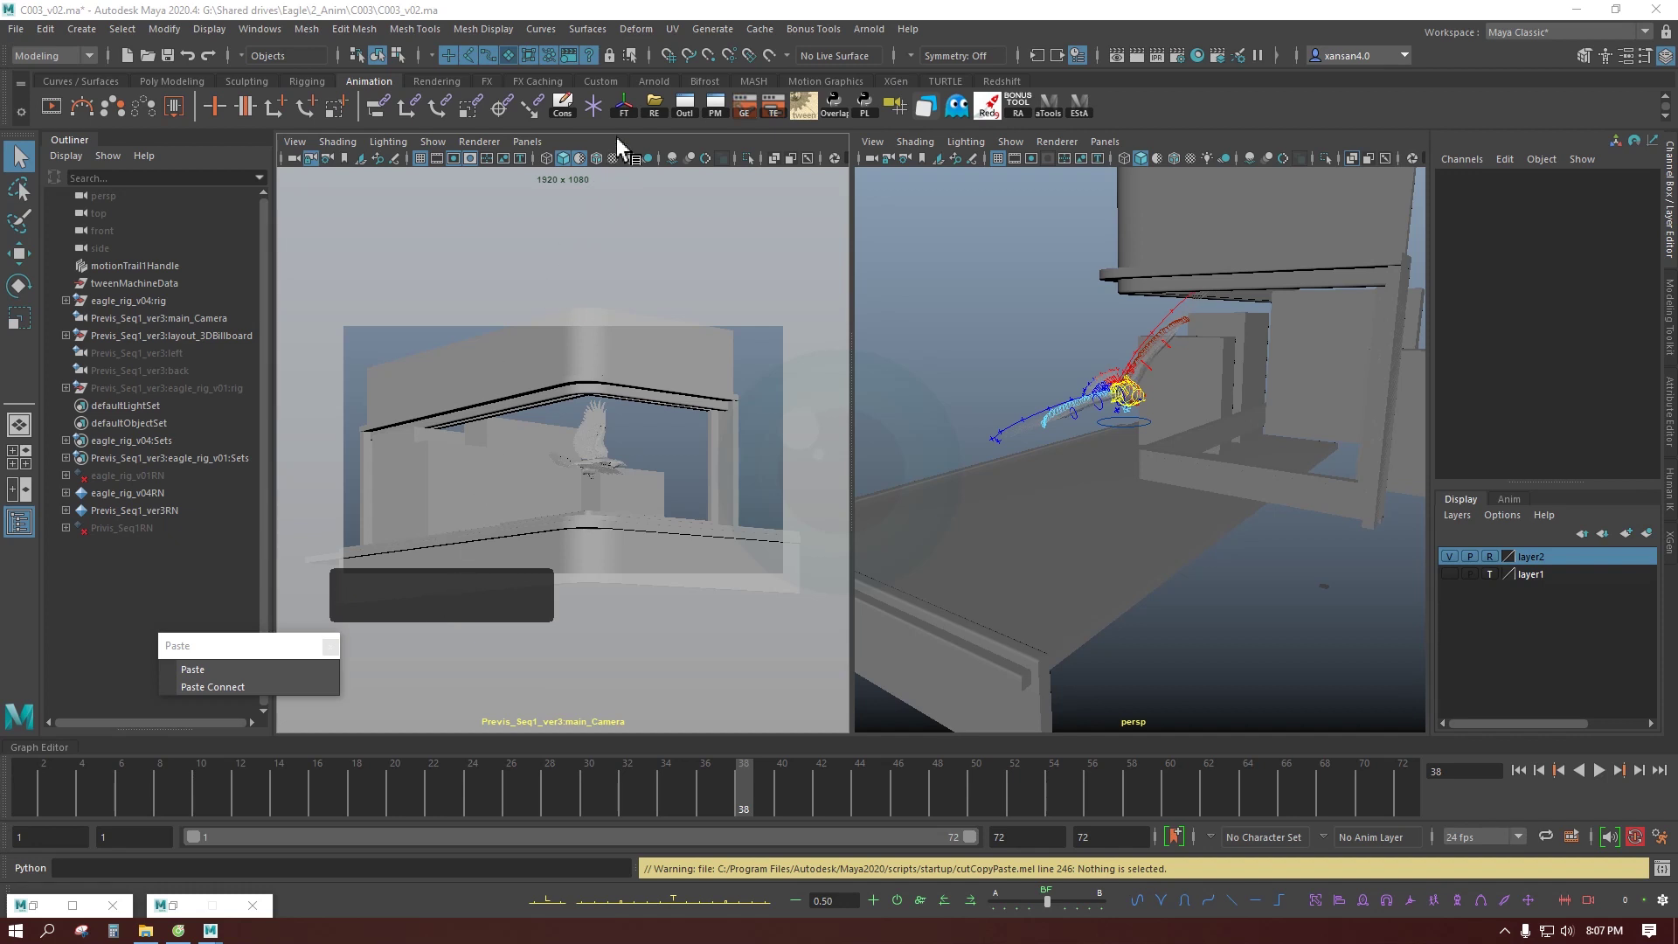
Step: Start Save Scene As for the C003 shot and edit the file name from C003_v02.ma
key("ctrl+shift+s")
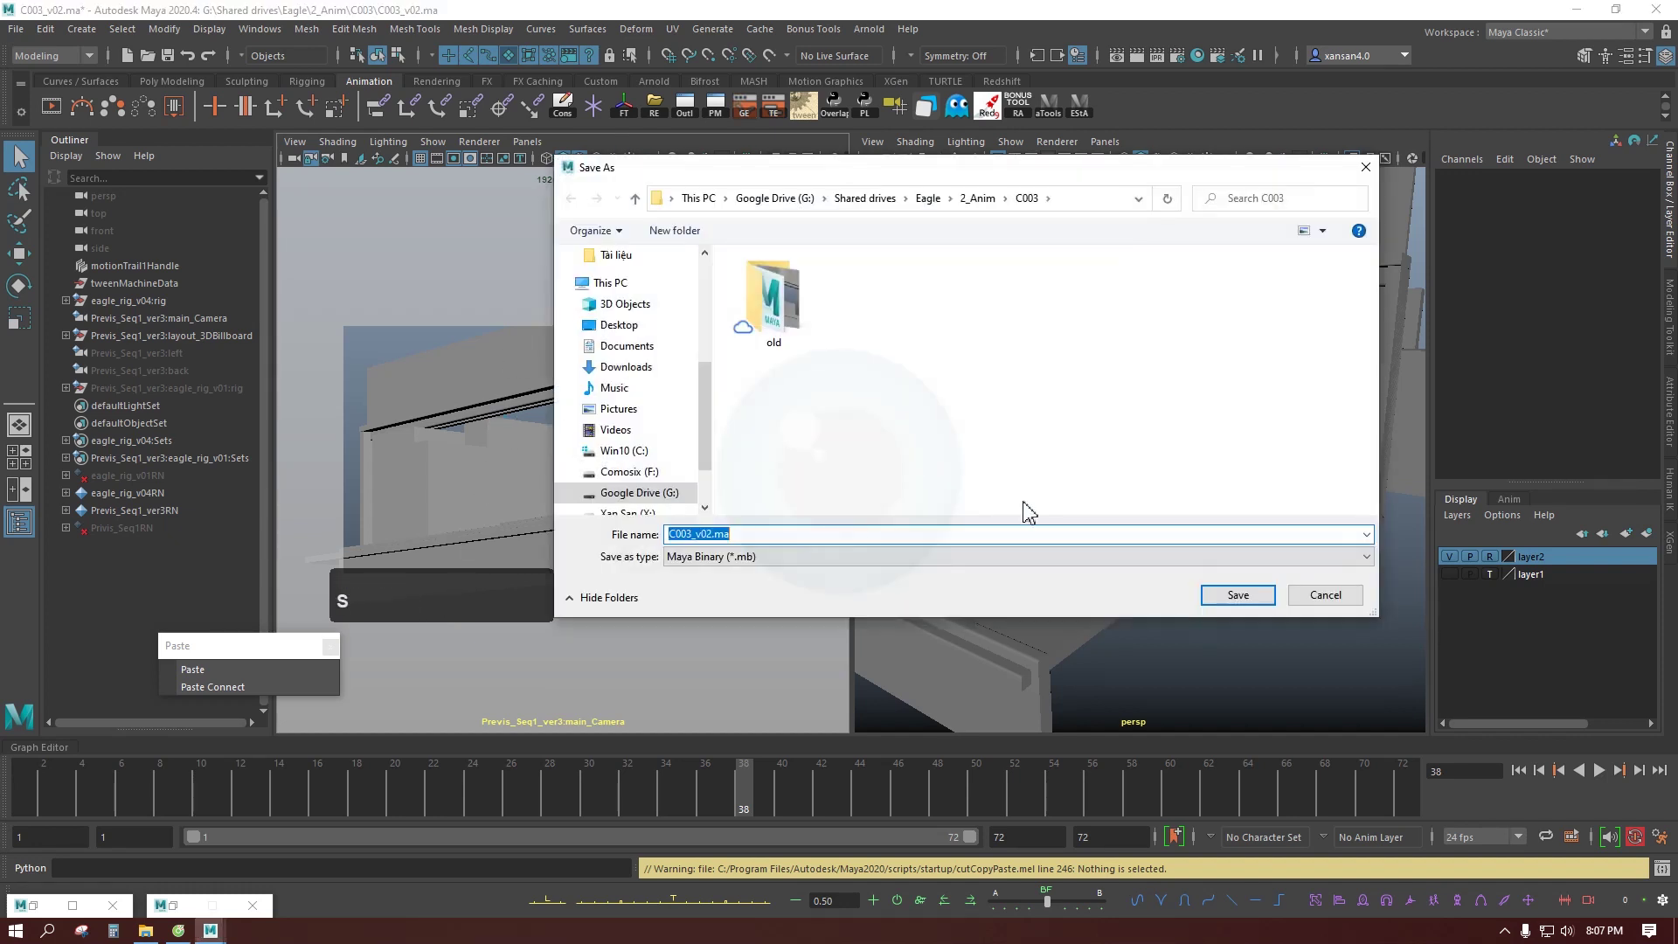
left_click(804, 538)
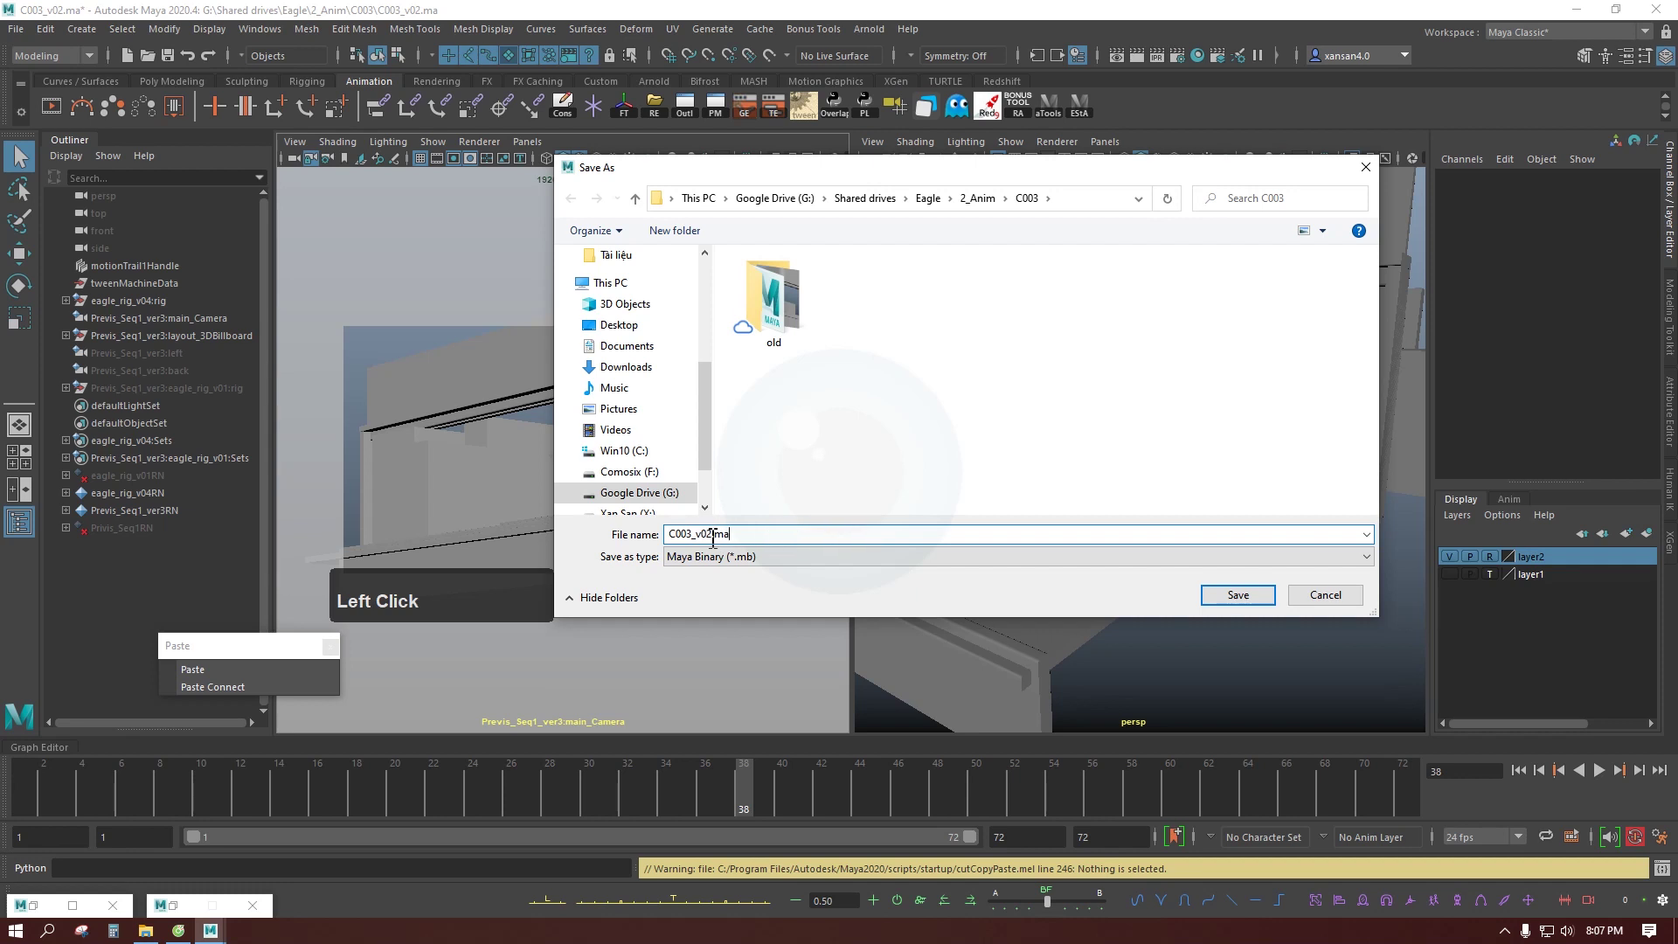
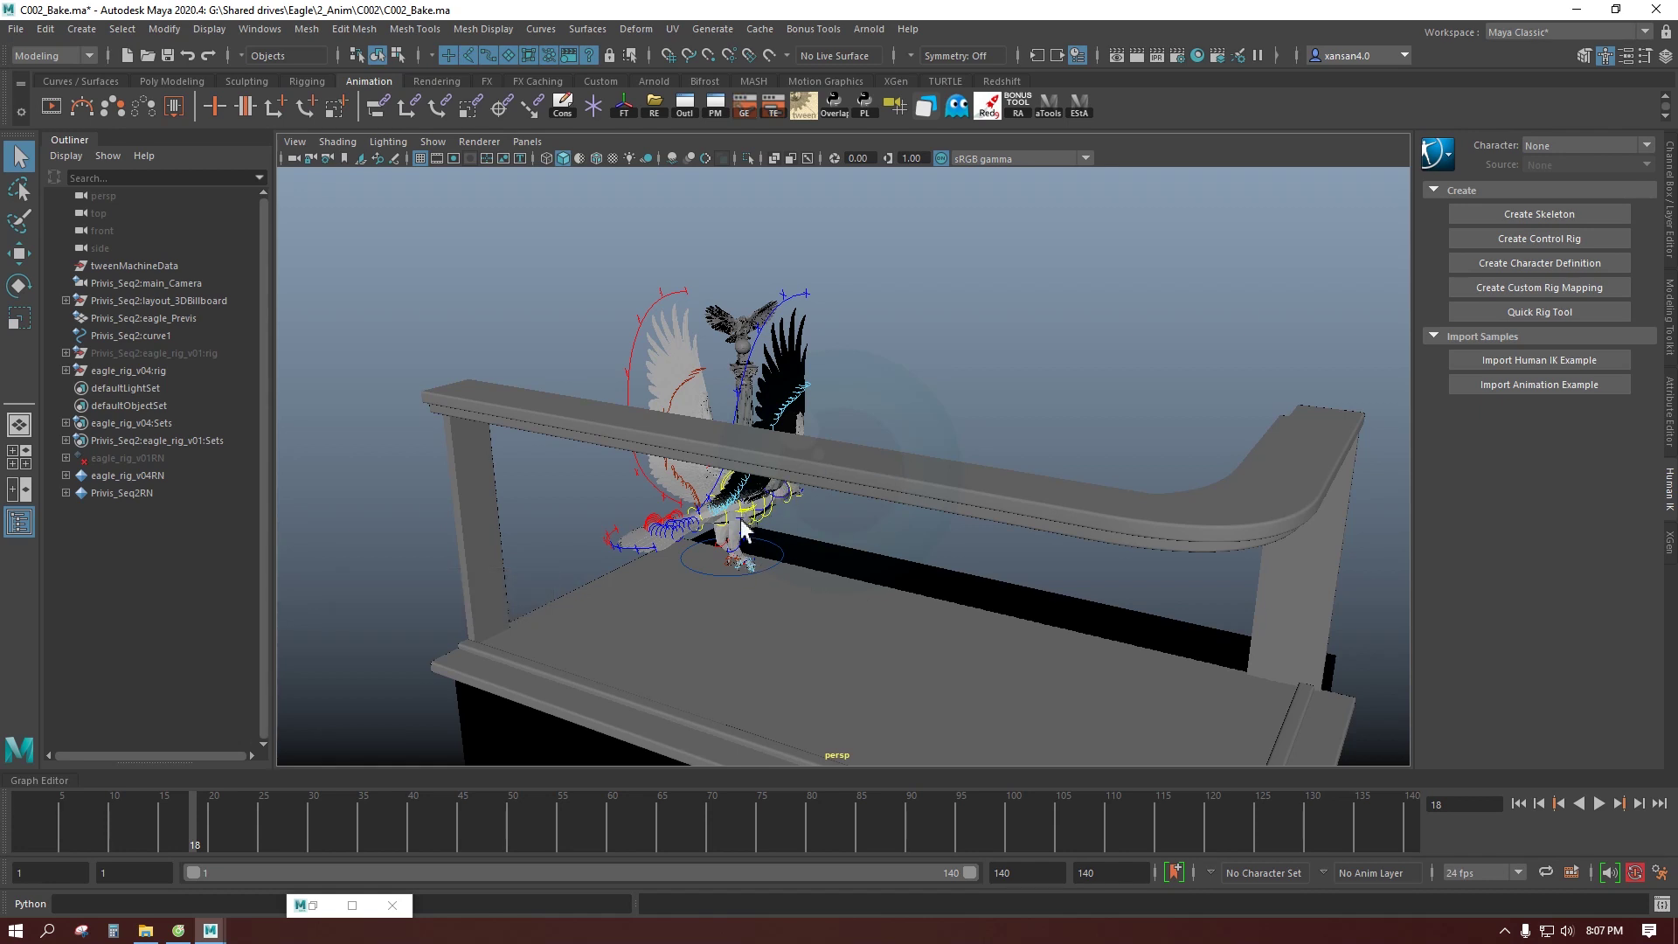
Step: Test the eagle's FK knee controls with the Rotate tool in the C002 bake
scroll("up", 3)
left_click(693, 576)
key("e")
left_click(625, 584)
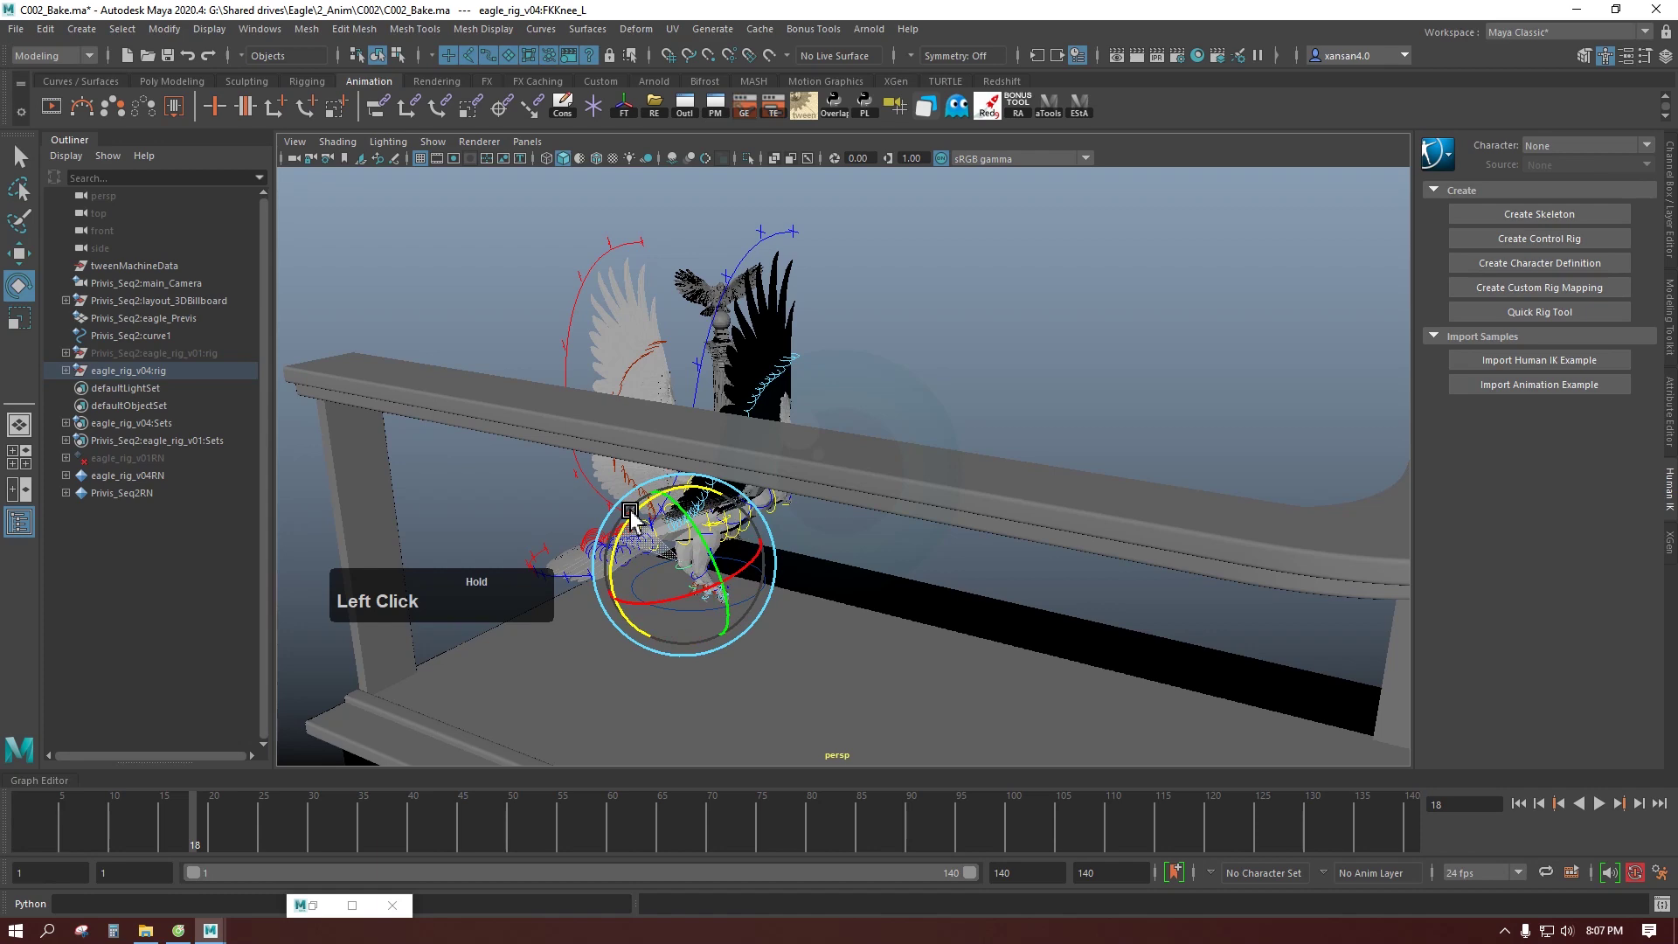
scroll("up", 3)
middle_click(697, 618)
Step: Rotate the eagle's right hip control once, then undo the test rotations
left_click(883, 385)
left_click(815, 388)
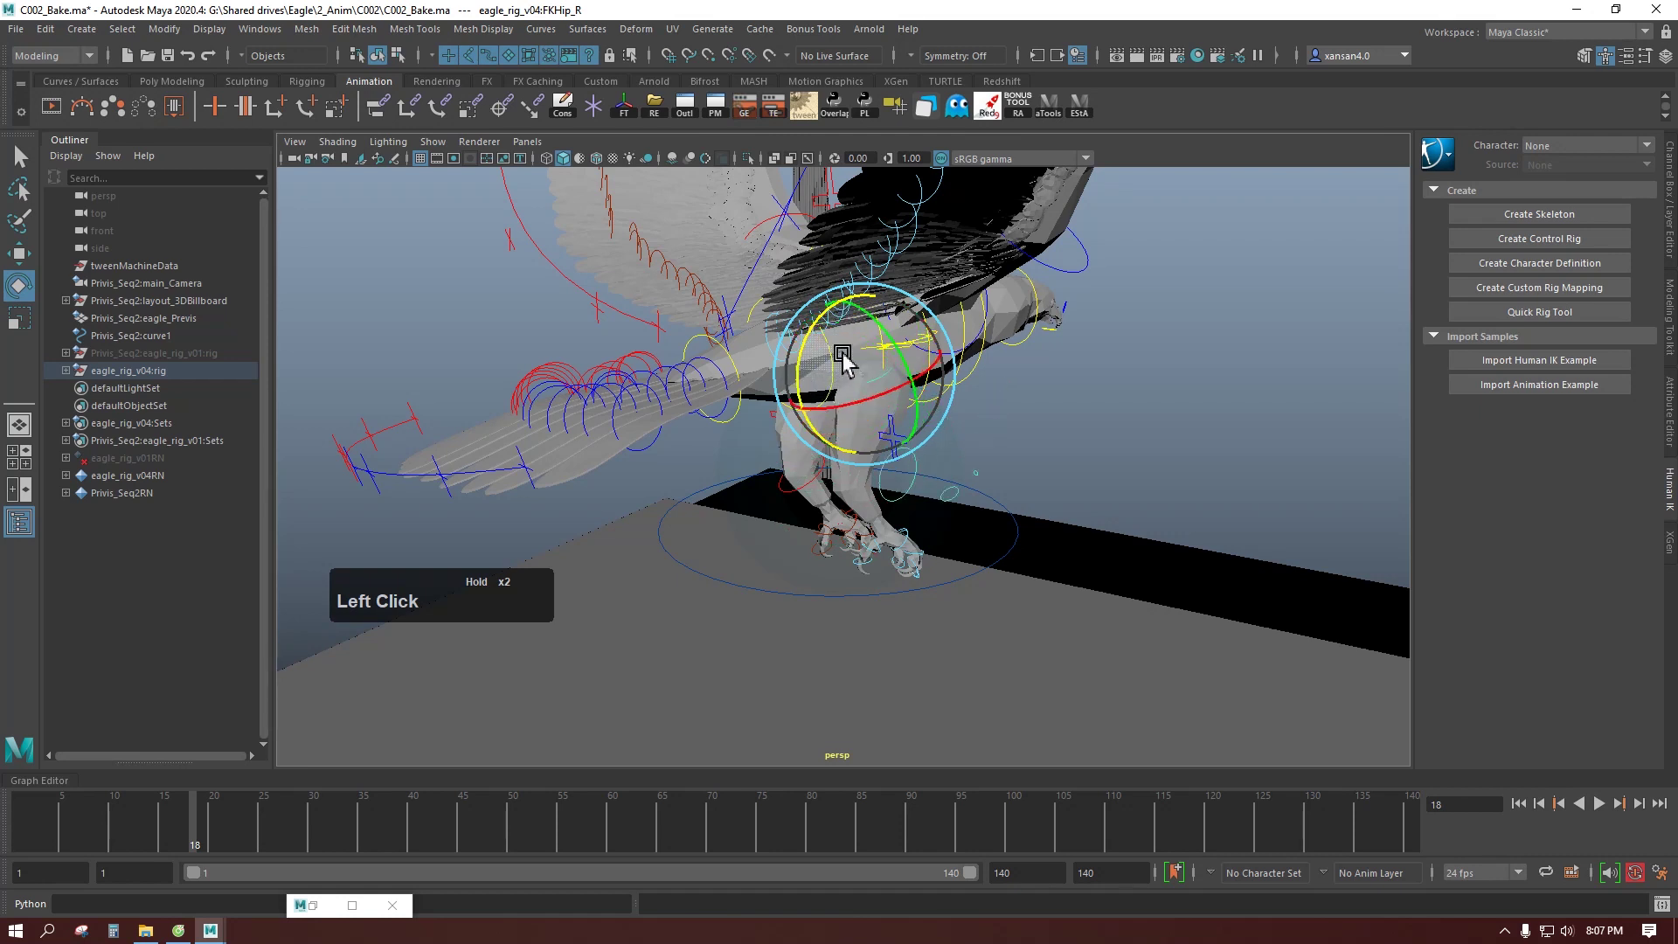
key("c")
key("z")
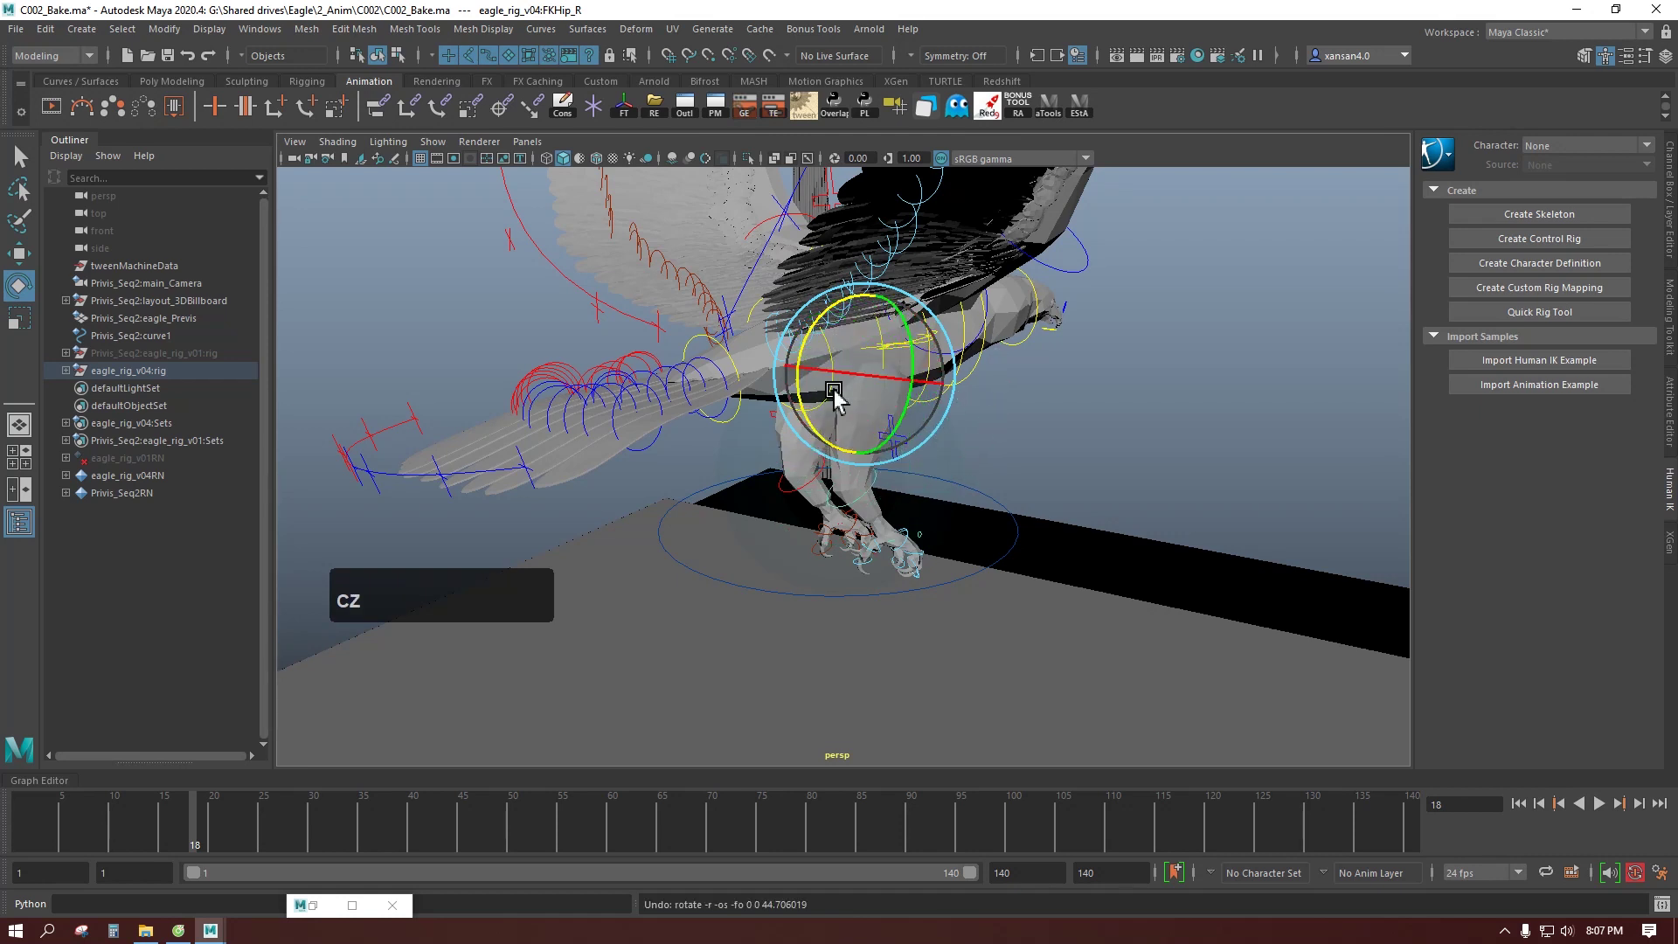
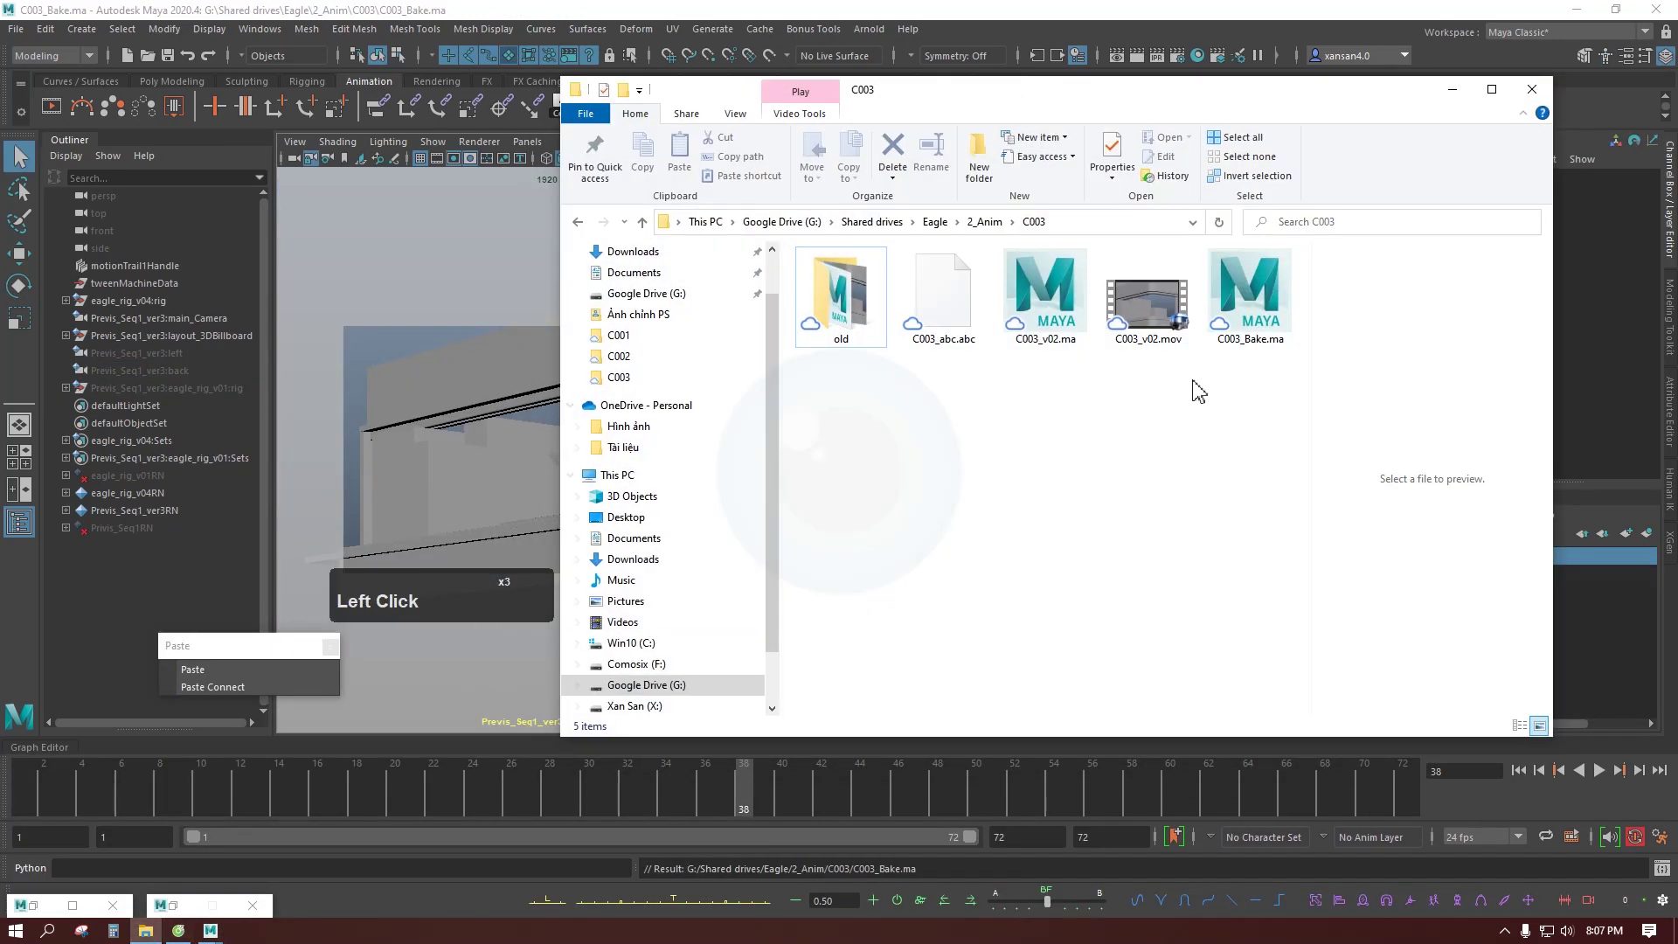
left_click(1238, 346)
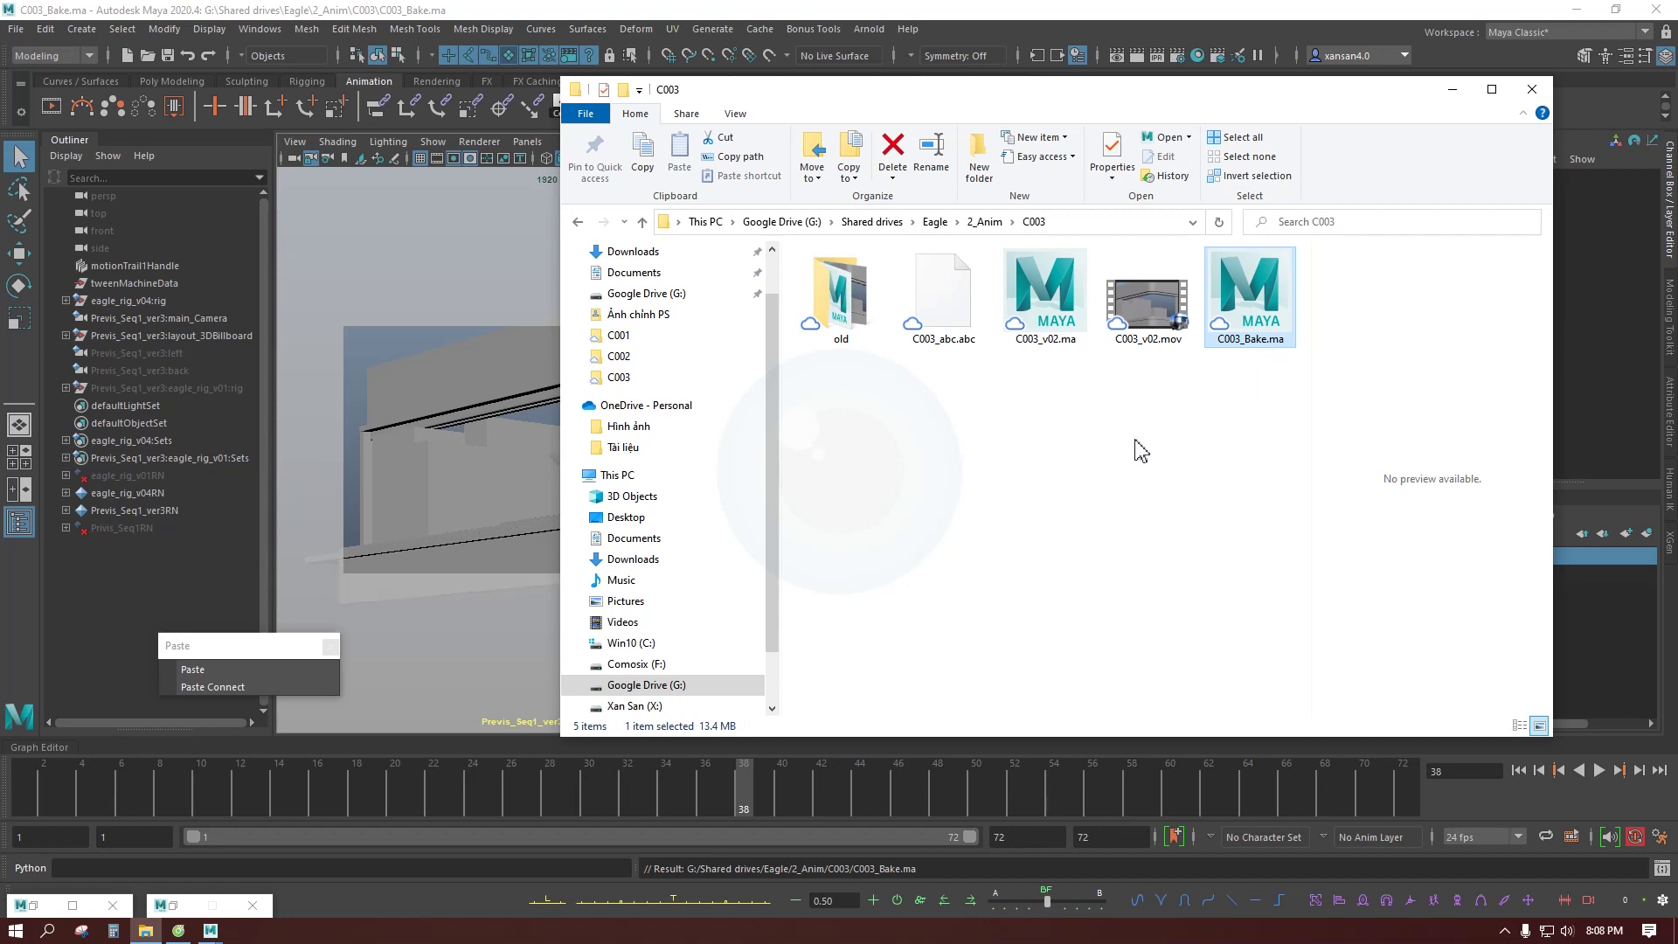
left_click(1059, 341)
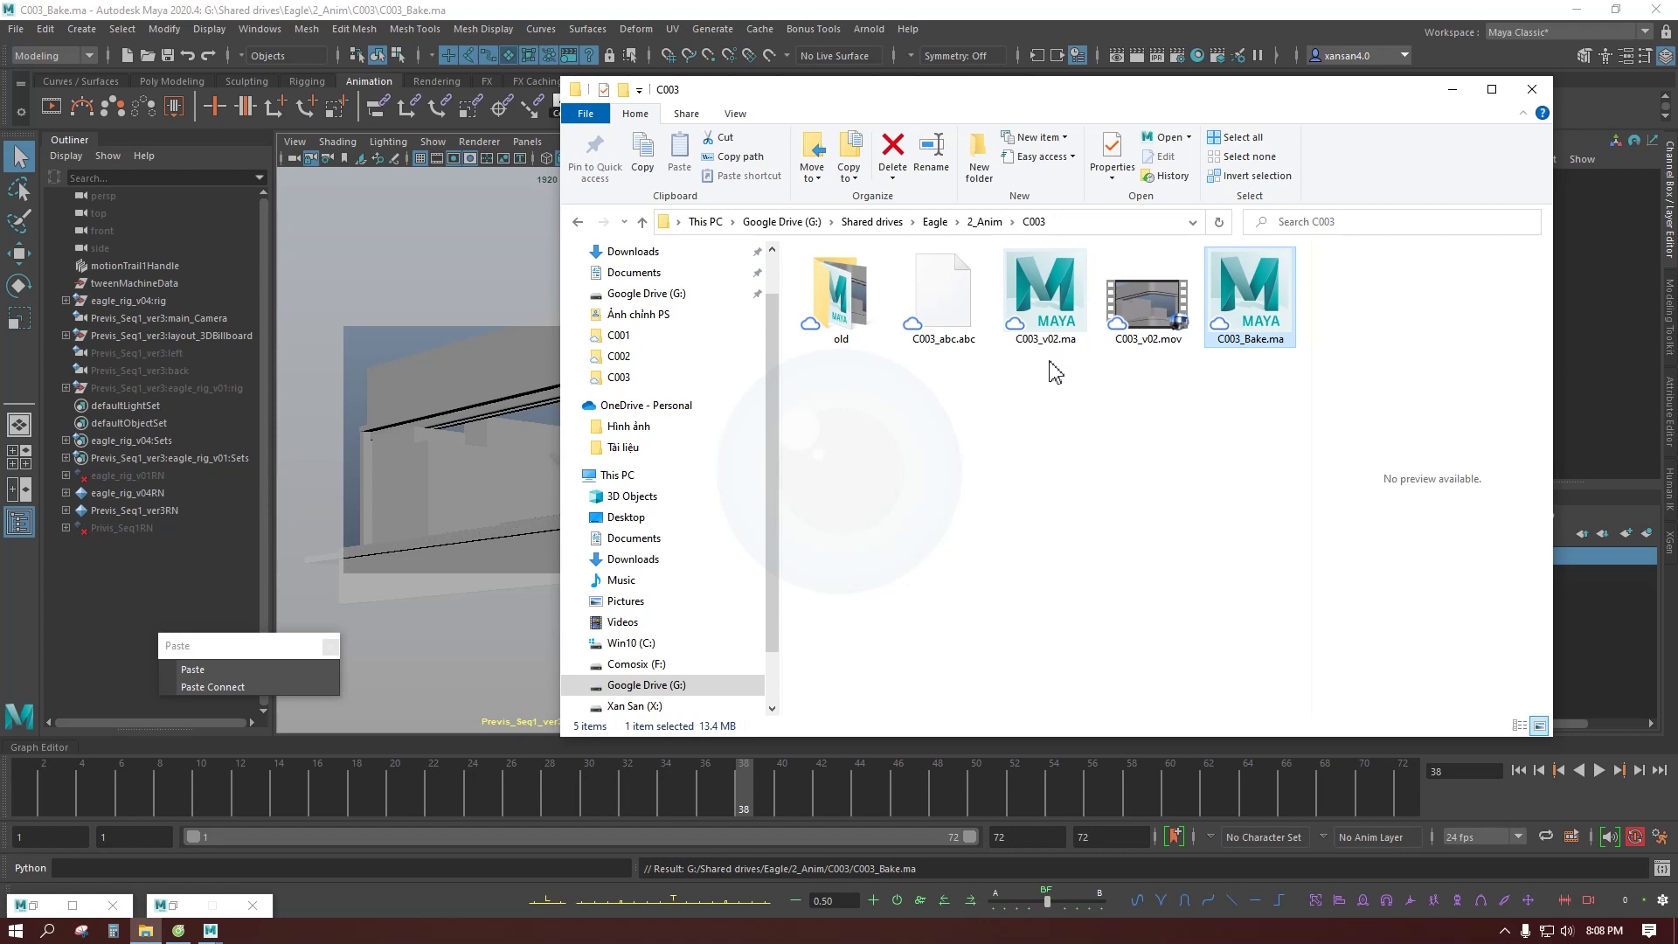
left_click(1053, 344)
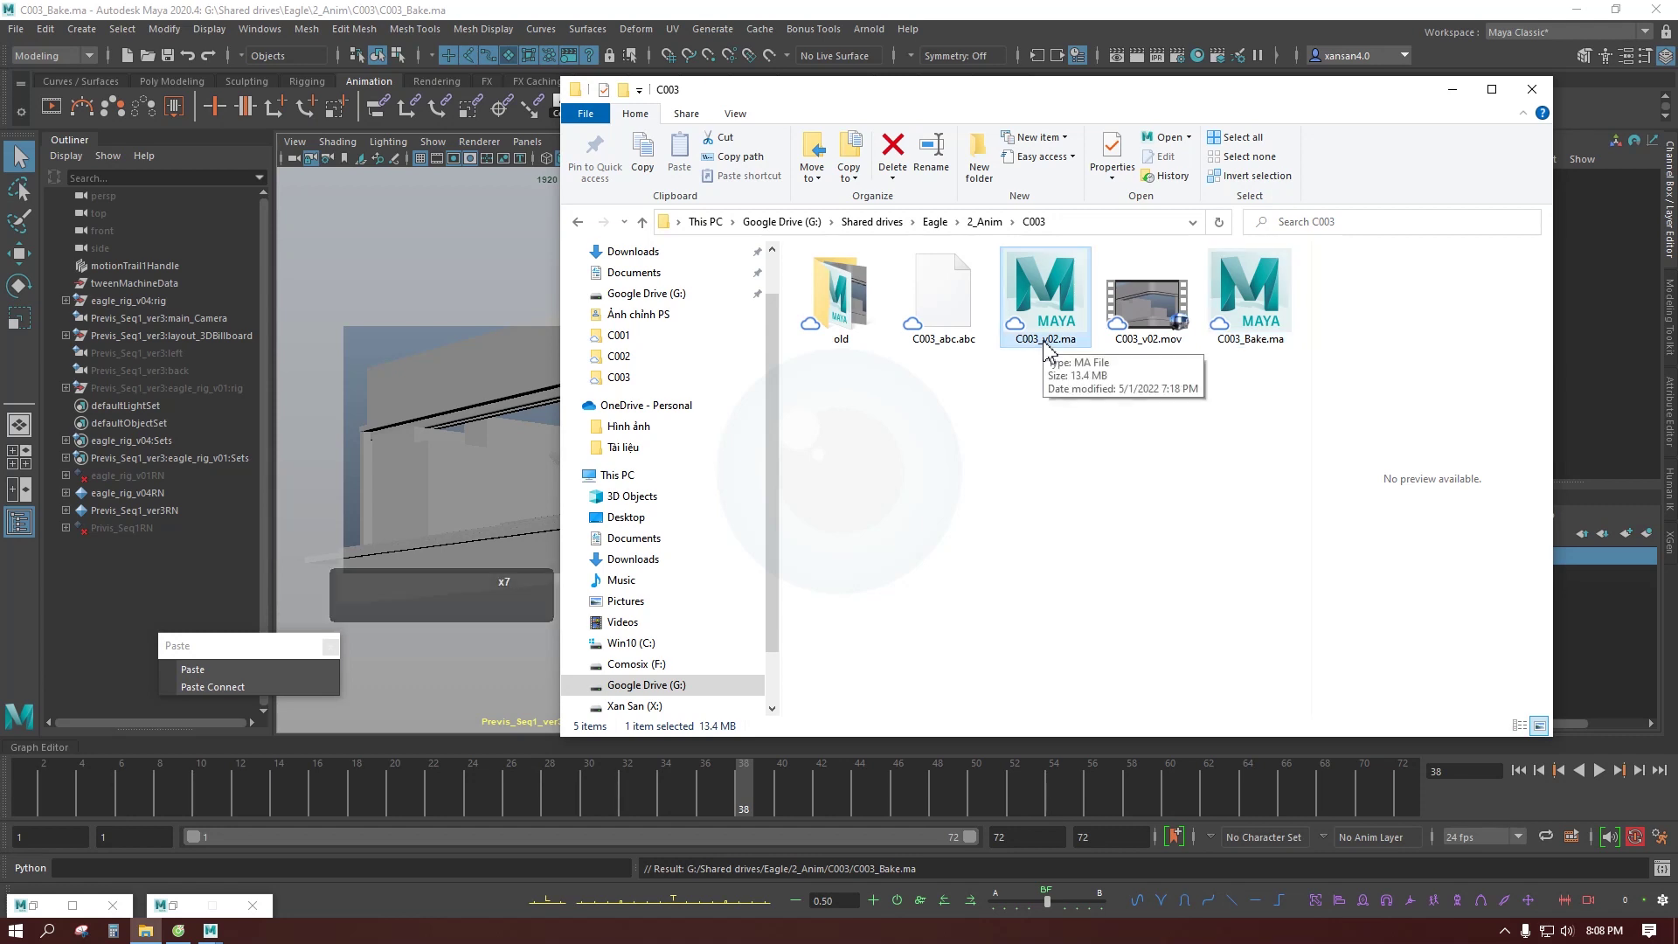
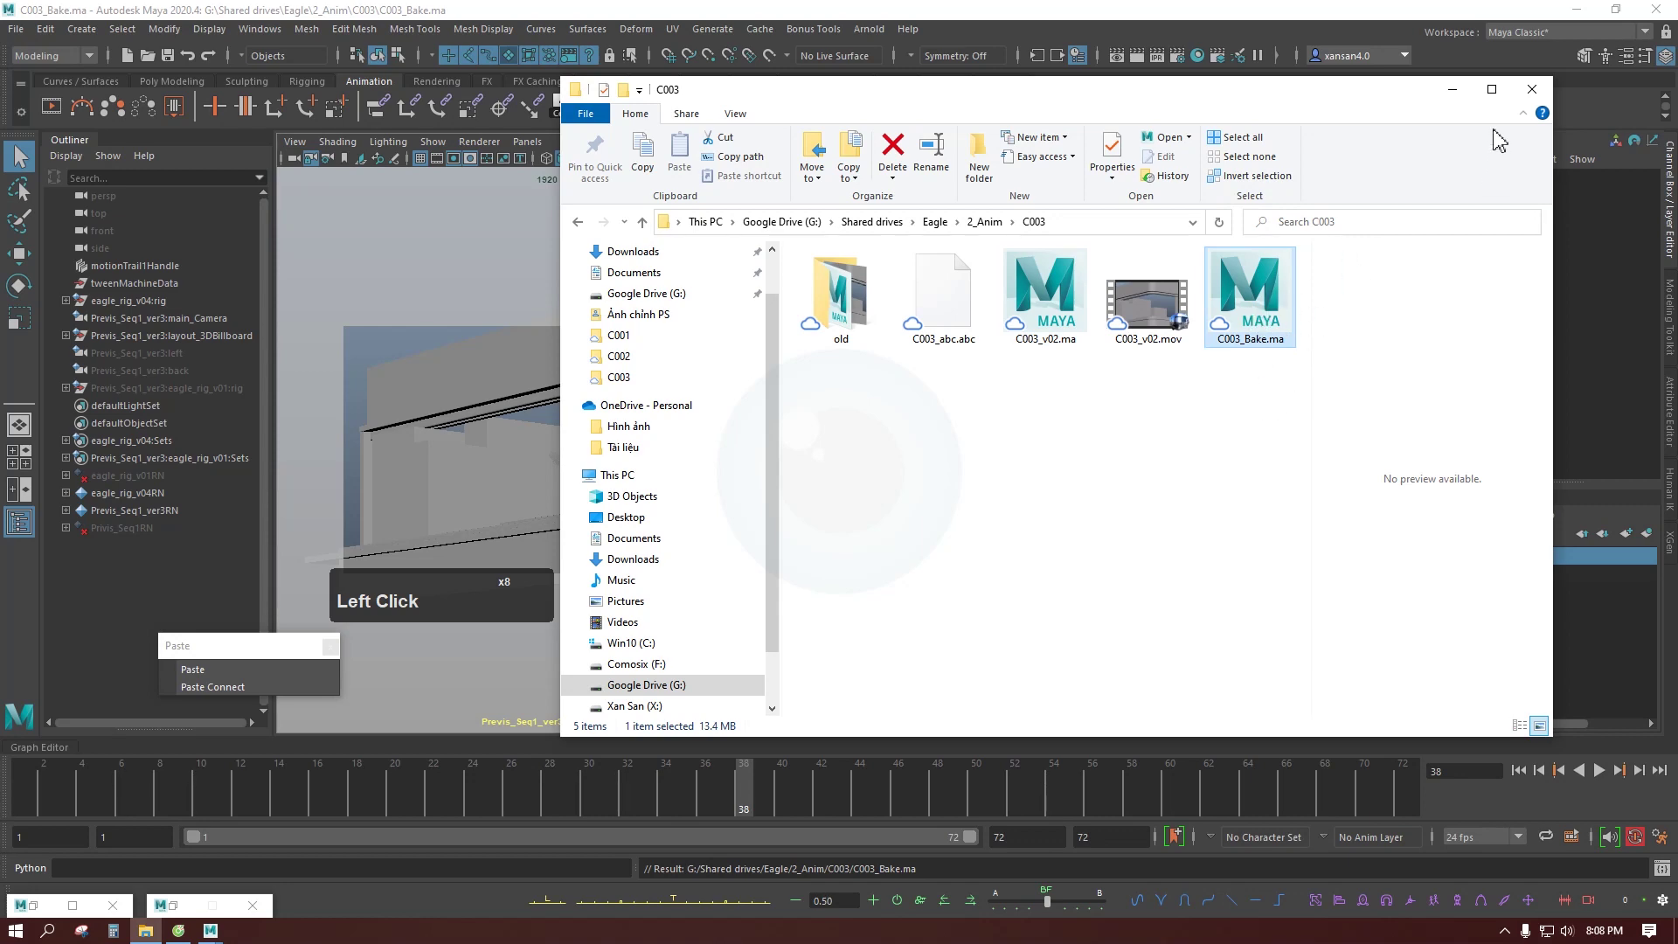
left_click(1469, 102)
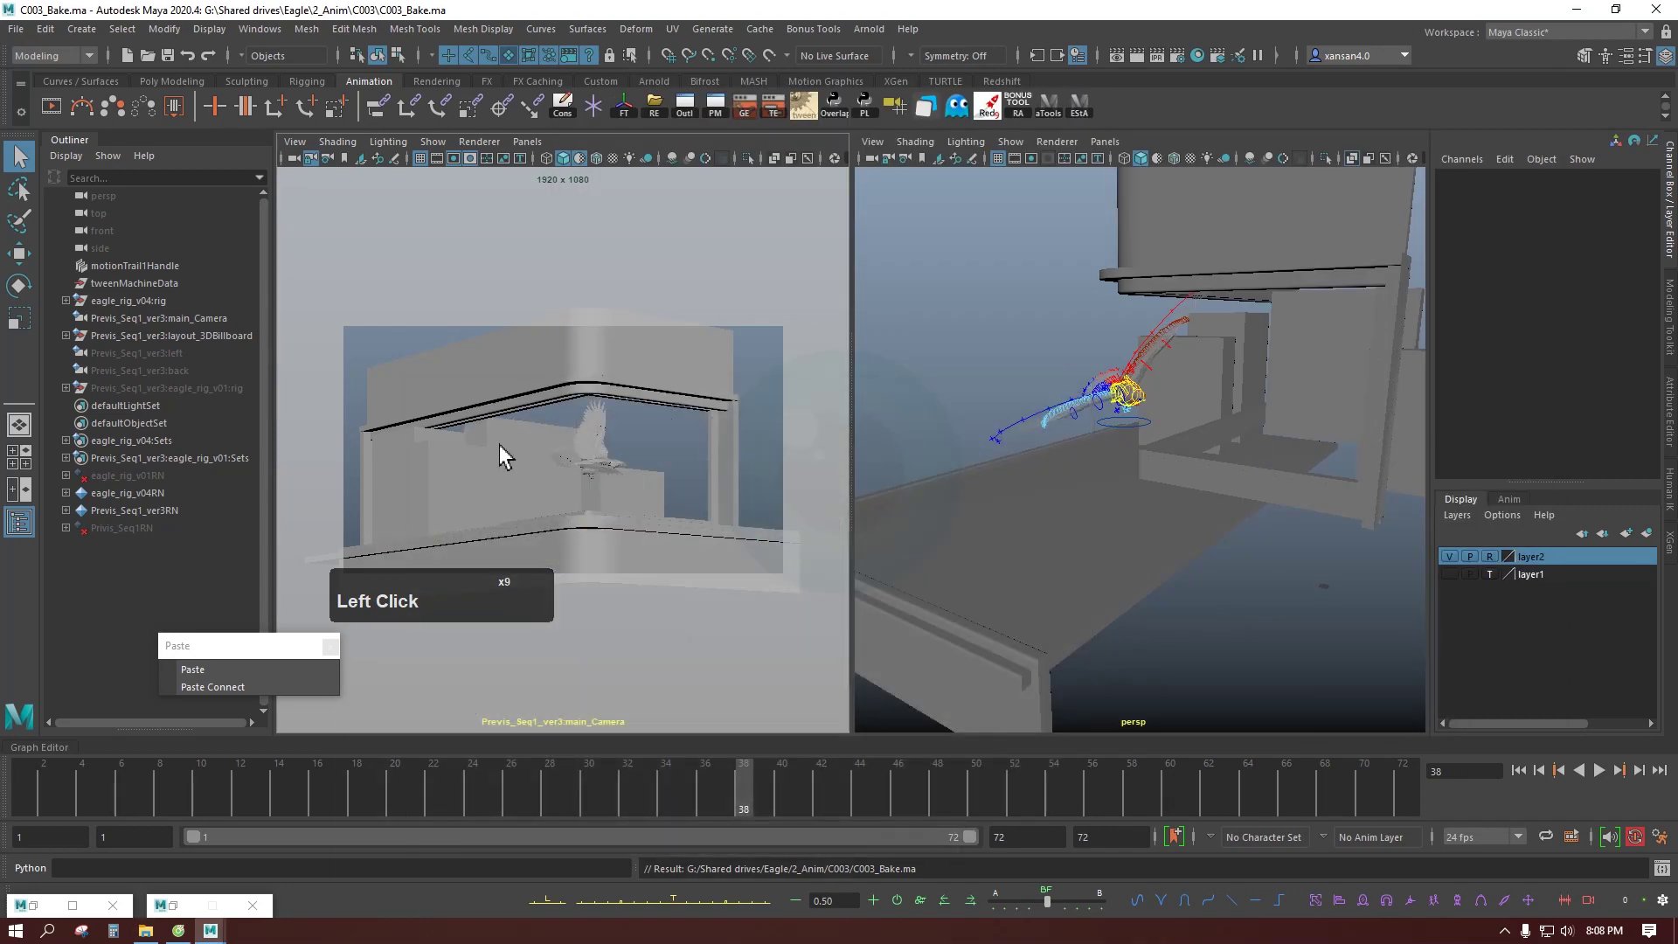
Step: Expand eagle_rig_v04:rig > Group > DeformationSystem in the Outliner, leaving MotionSystem collapsed
left_click(73, 307)
left_click(107, 308)
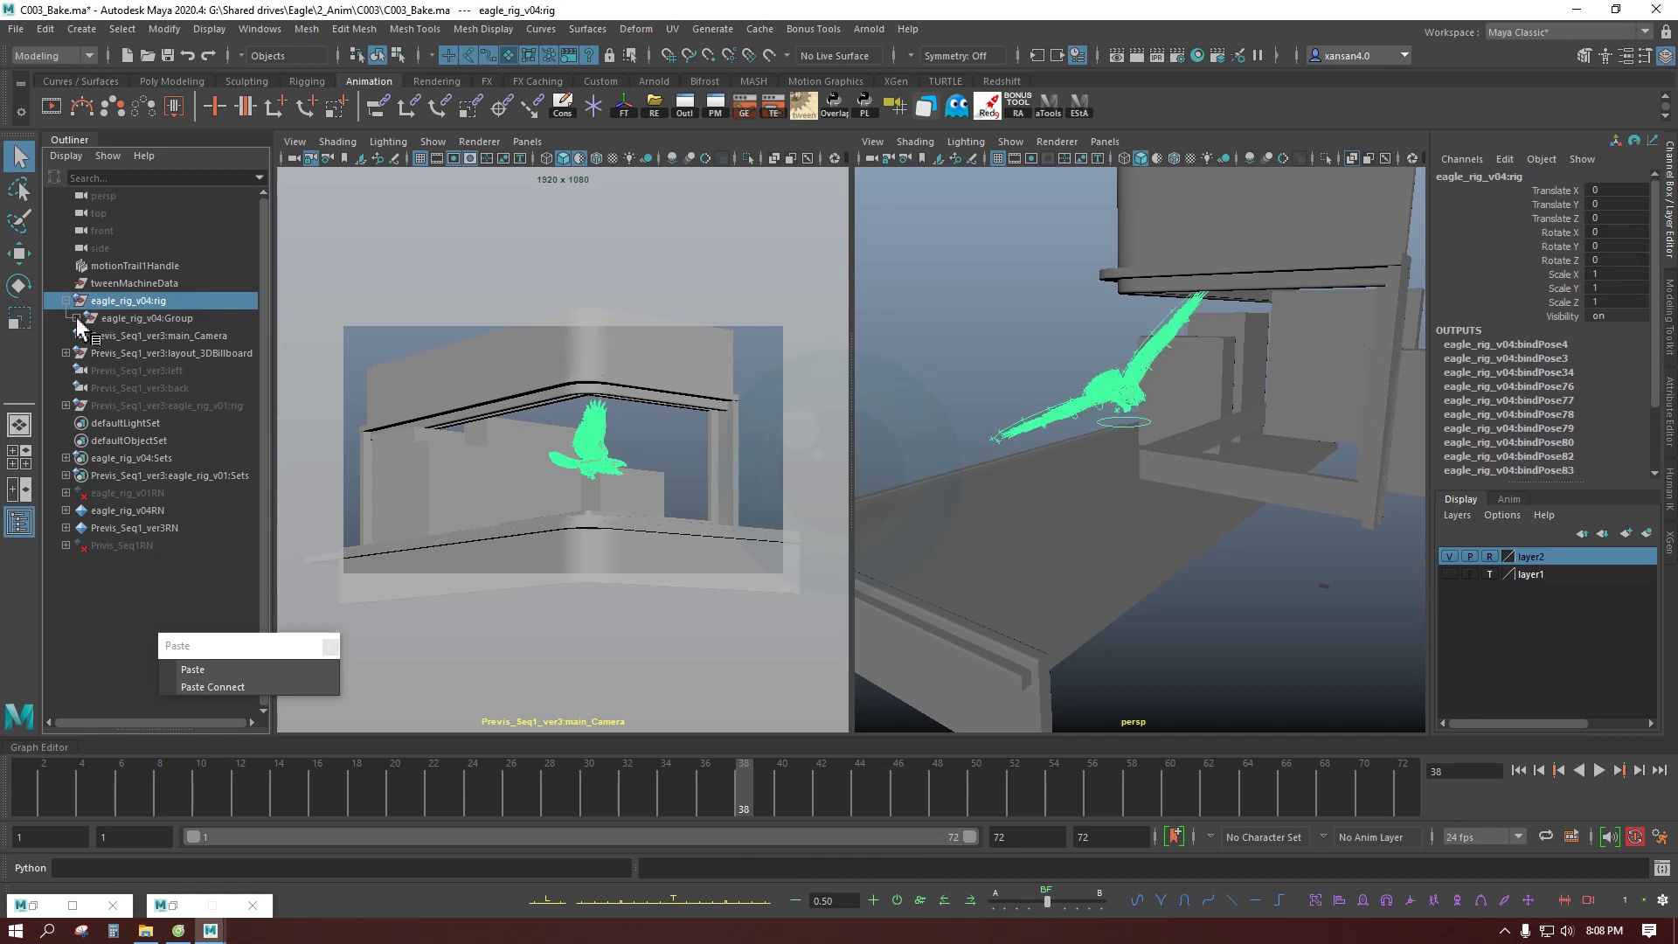
left_click(85, 327)
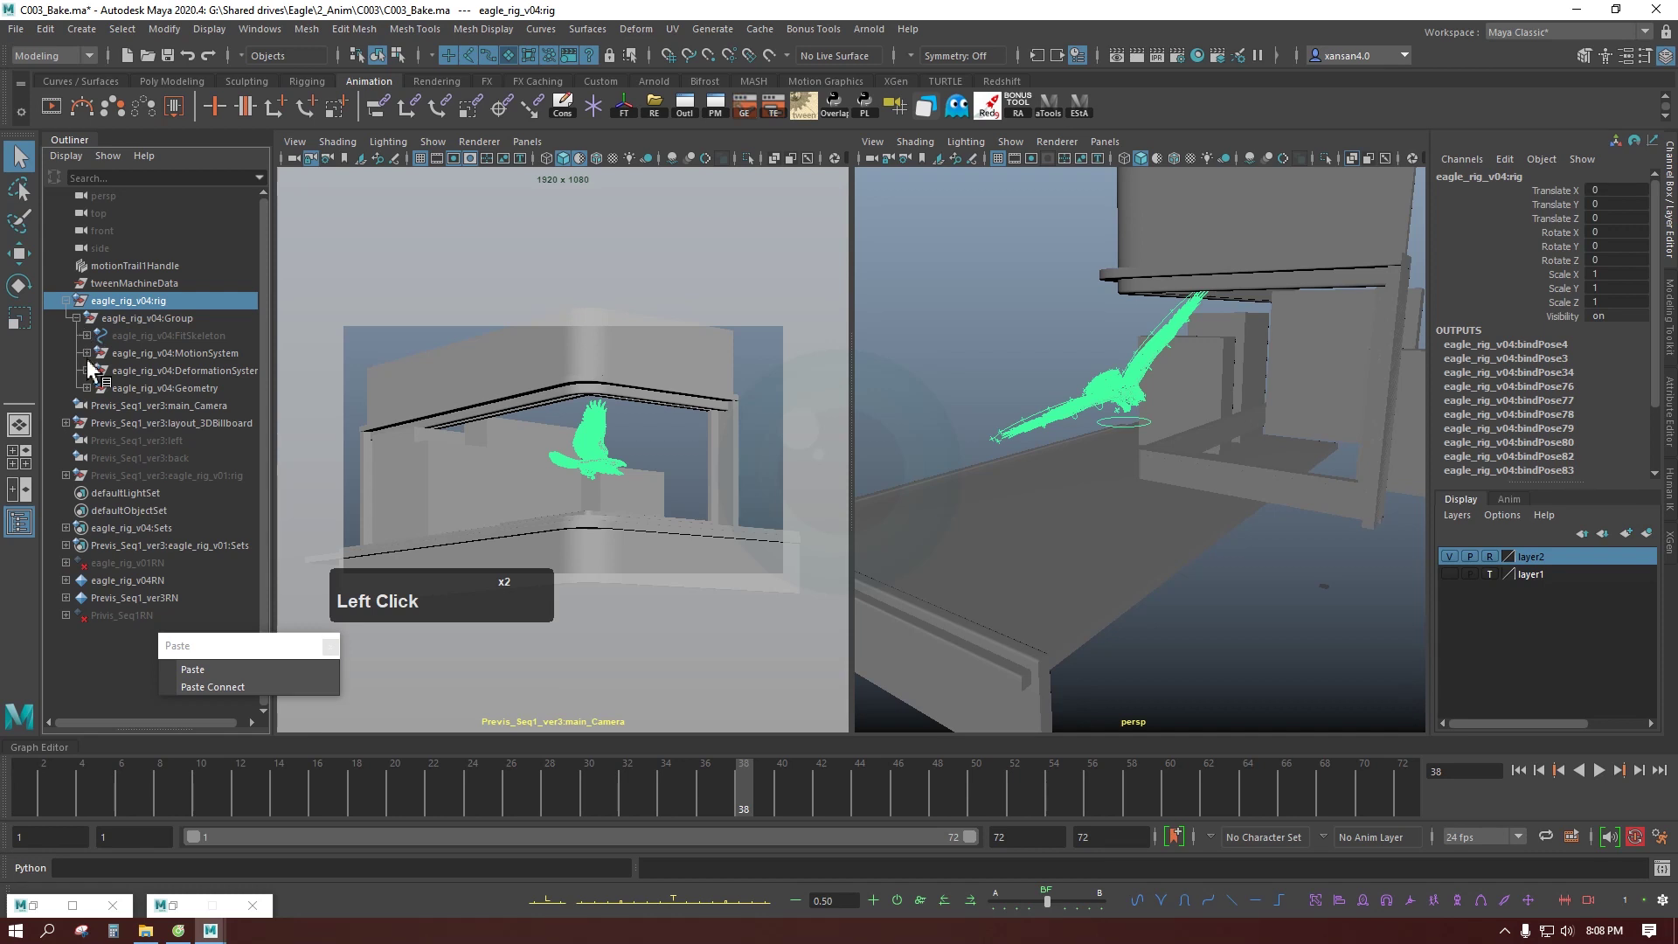
left_click(93, 360)
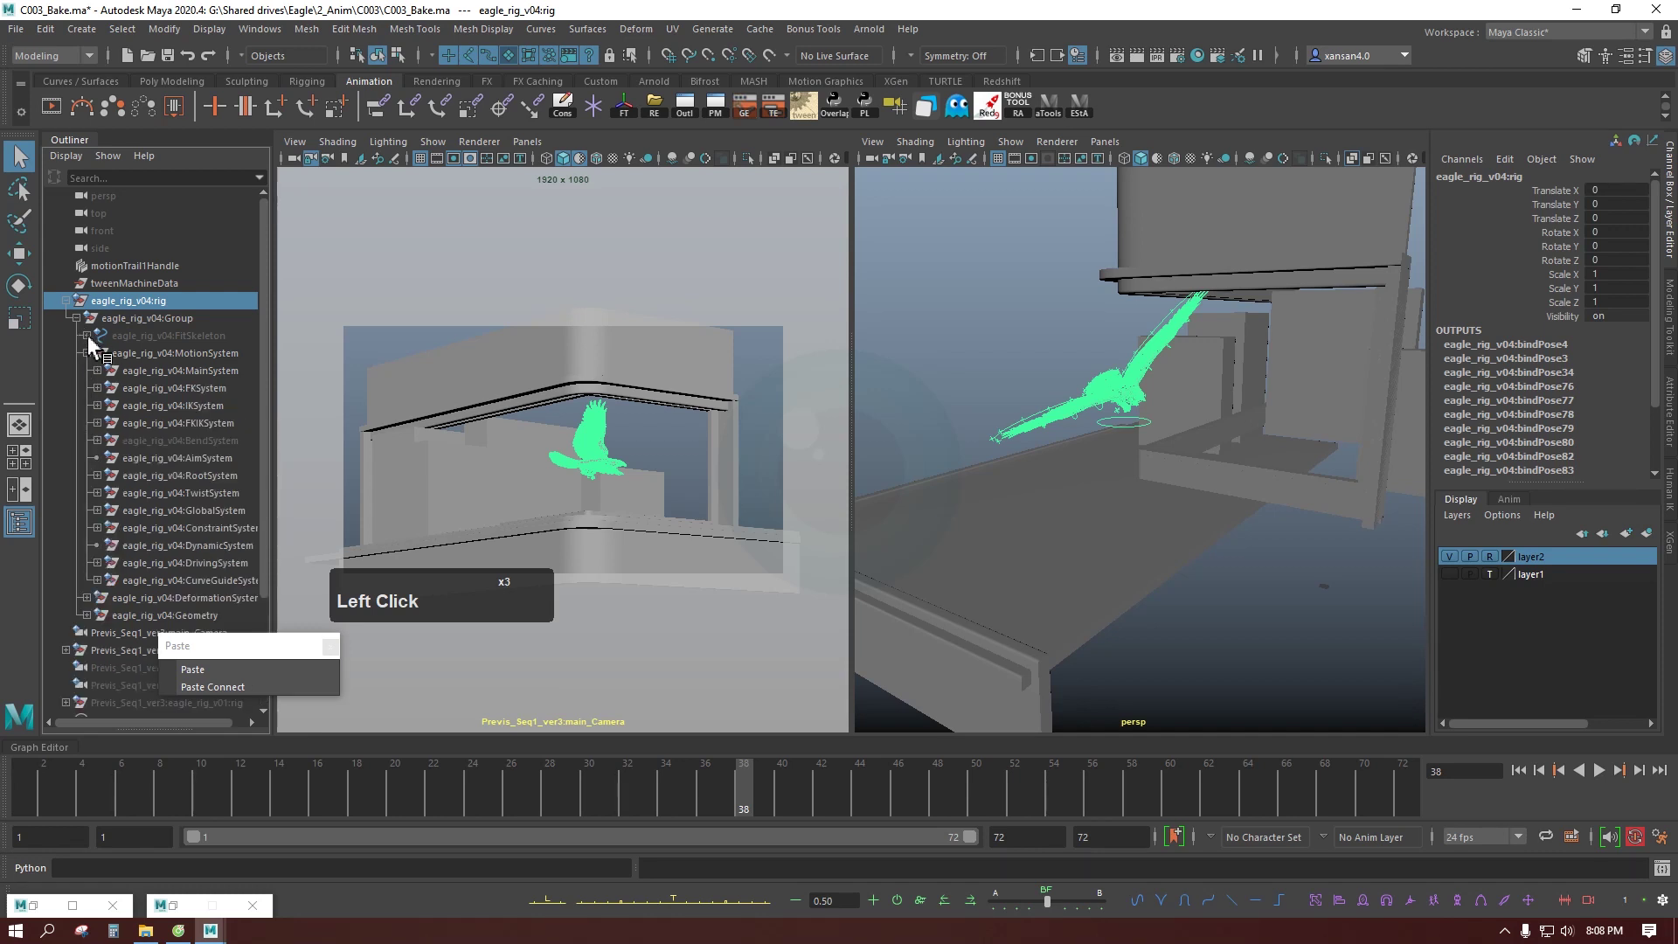
left_click(93, 356)
left_click(97, 377)
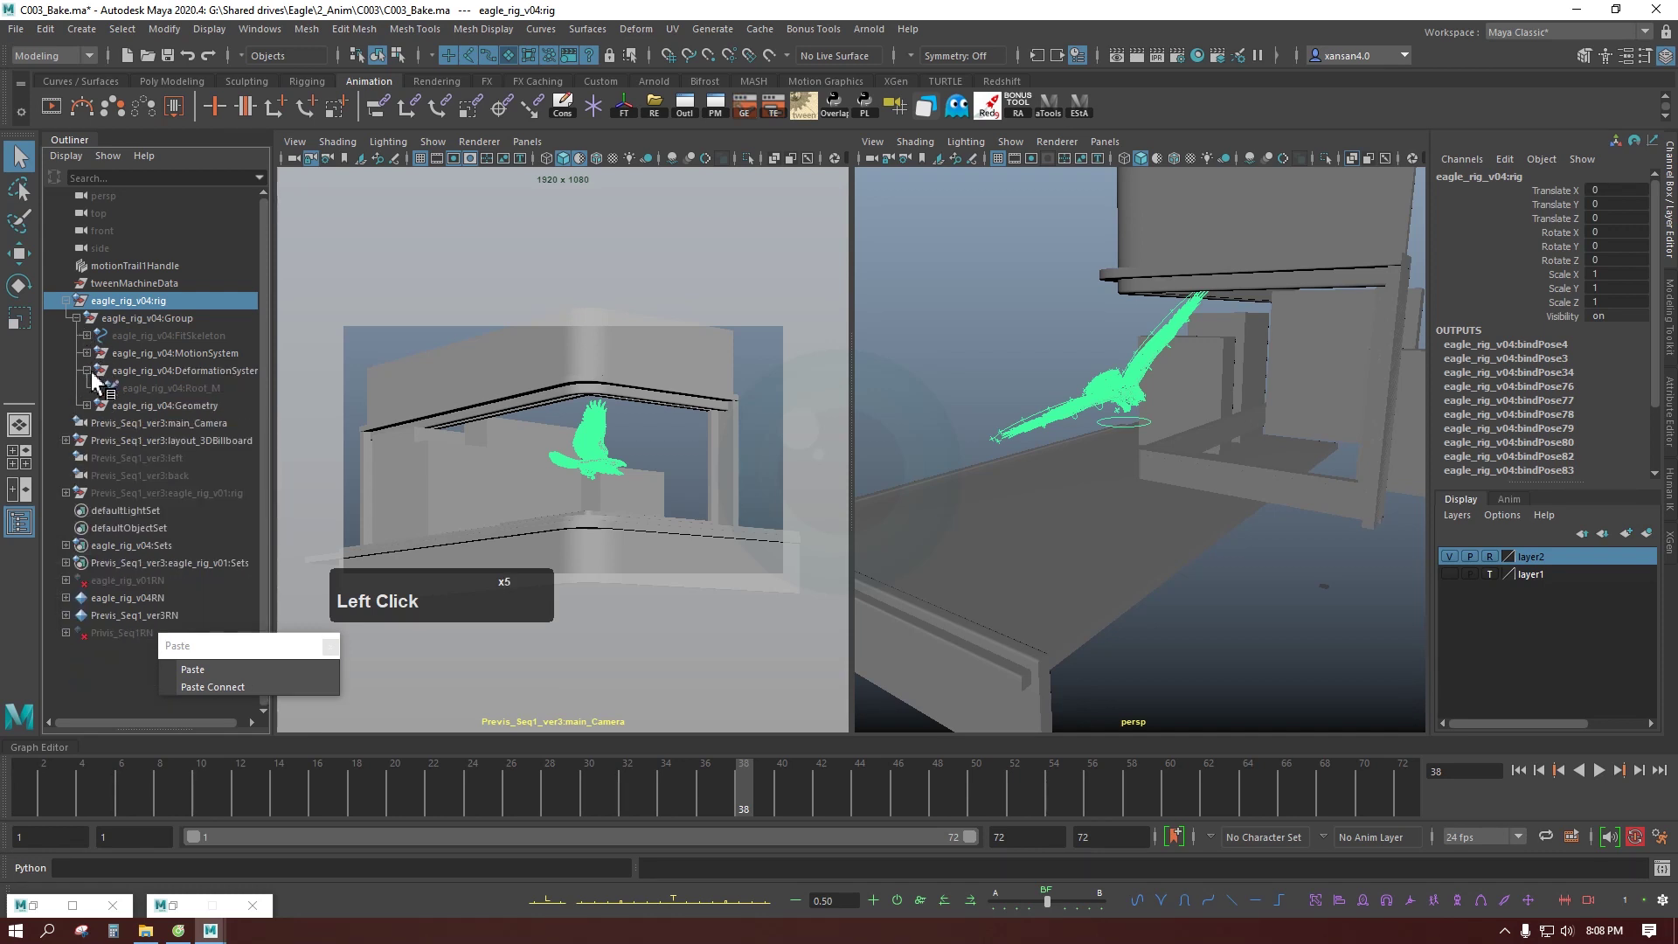
Step: Select the Root_M joint and reveal its child joints
left_click(127, 399)
left_click(107, 399)
left_click(159, 396)
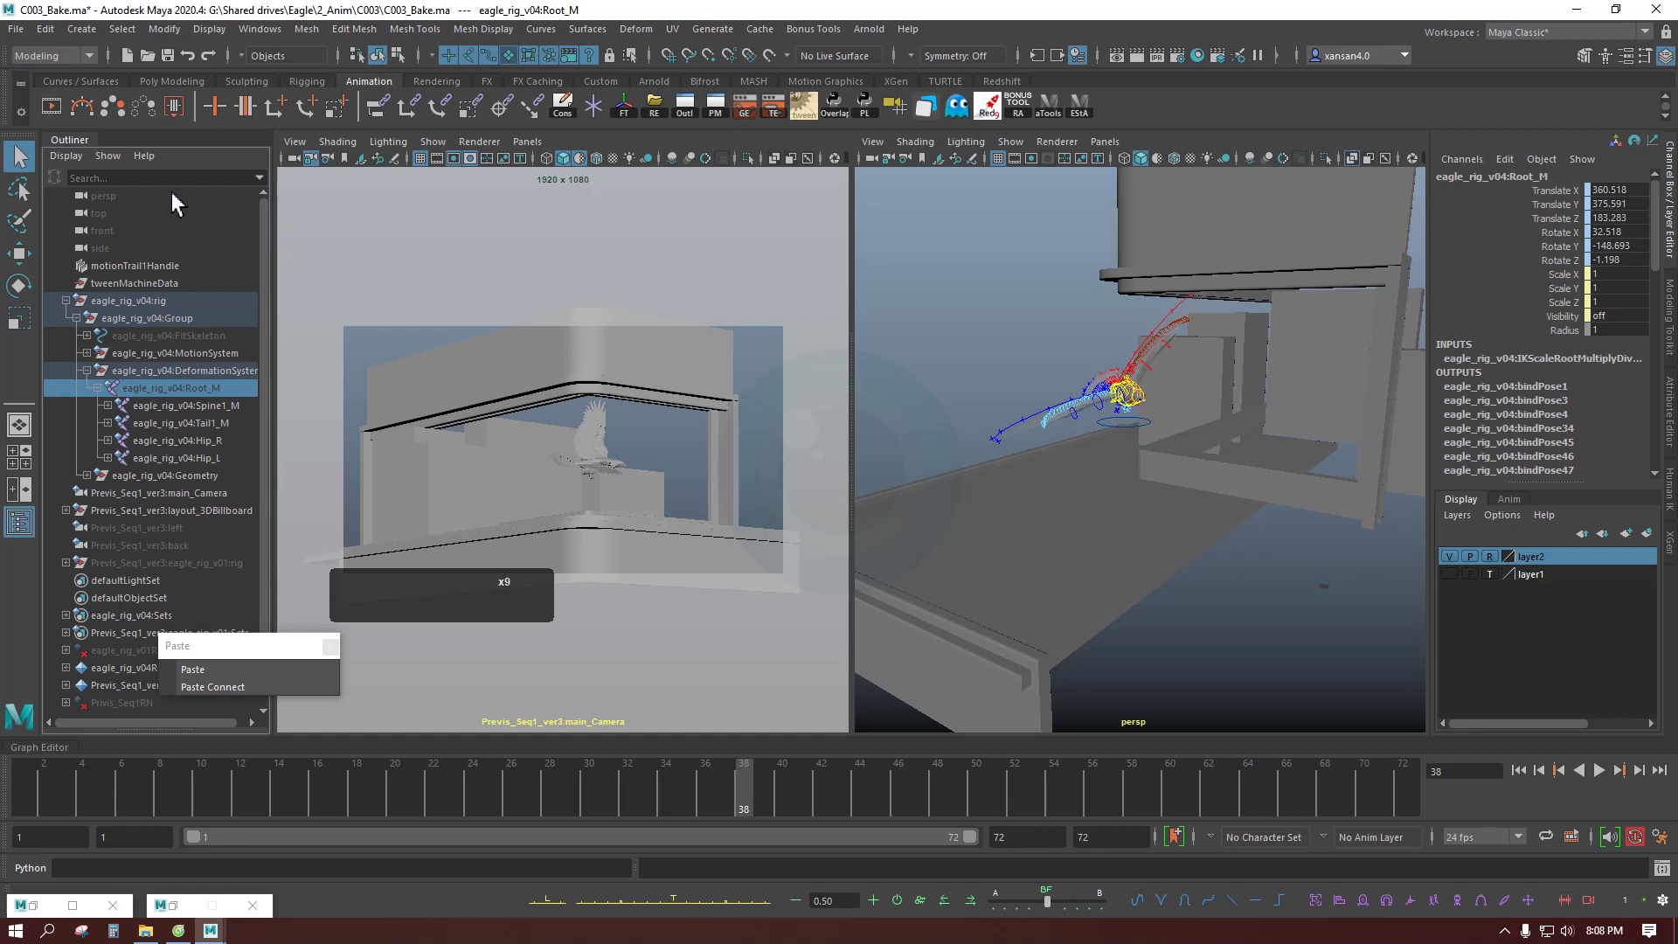
Step: Select the Root_M hierarchy, expand FitSkeleton and Ctrl-add its Root joint to the selection
left_click(135, 37)
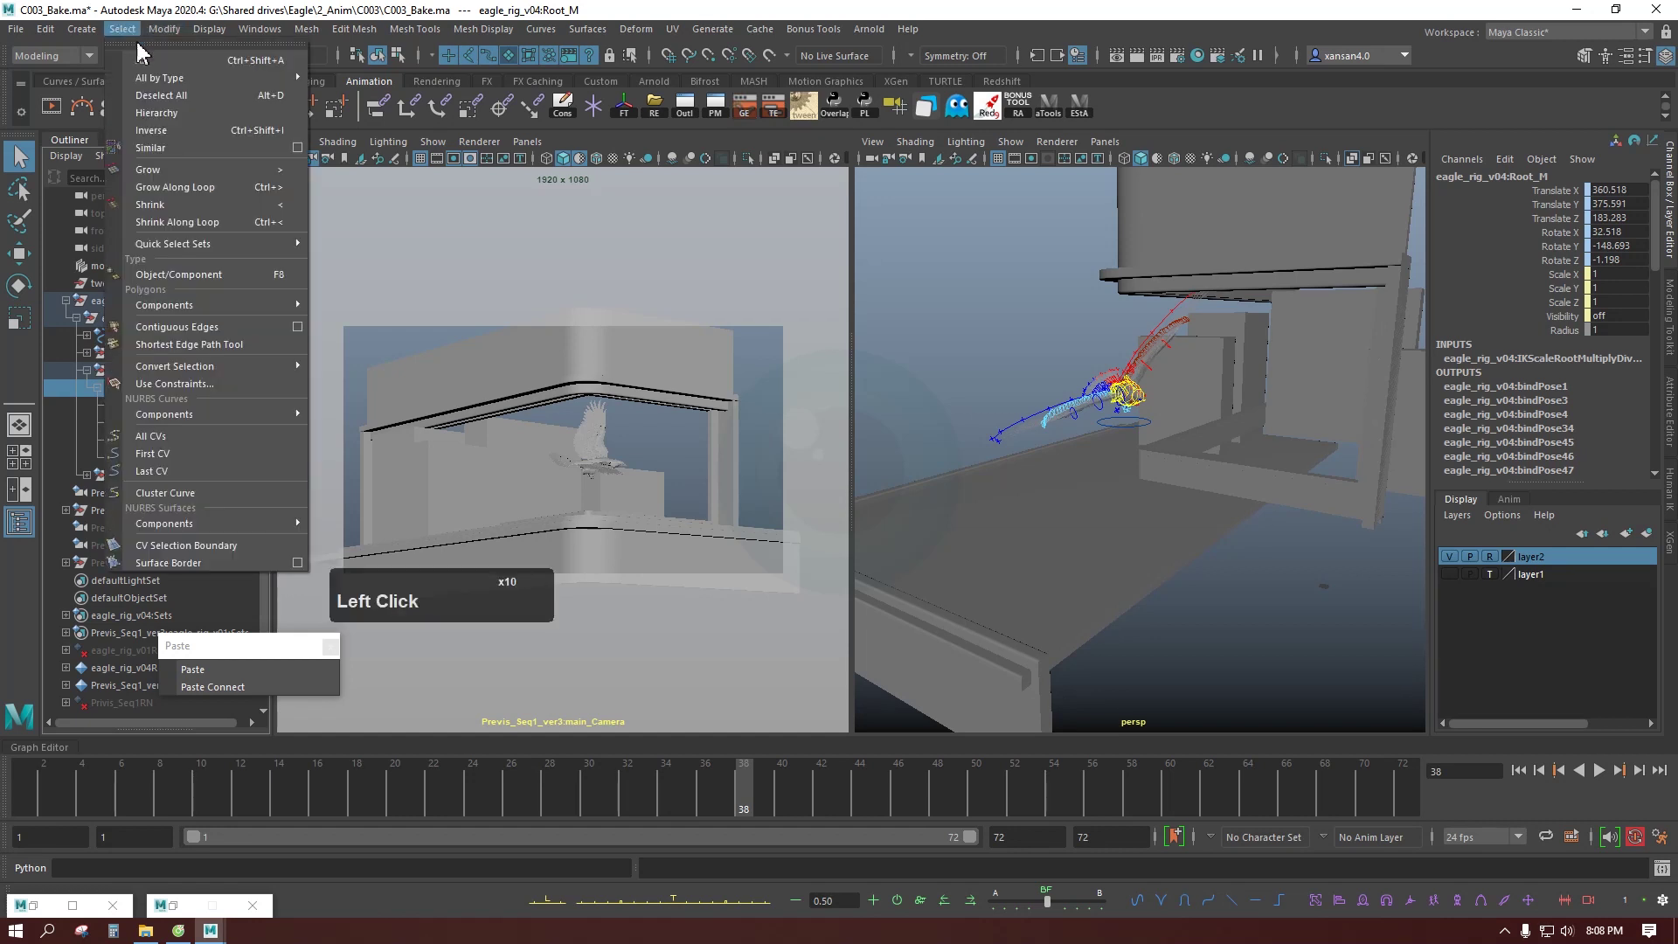
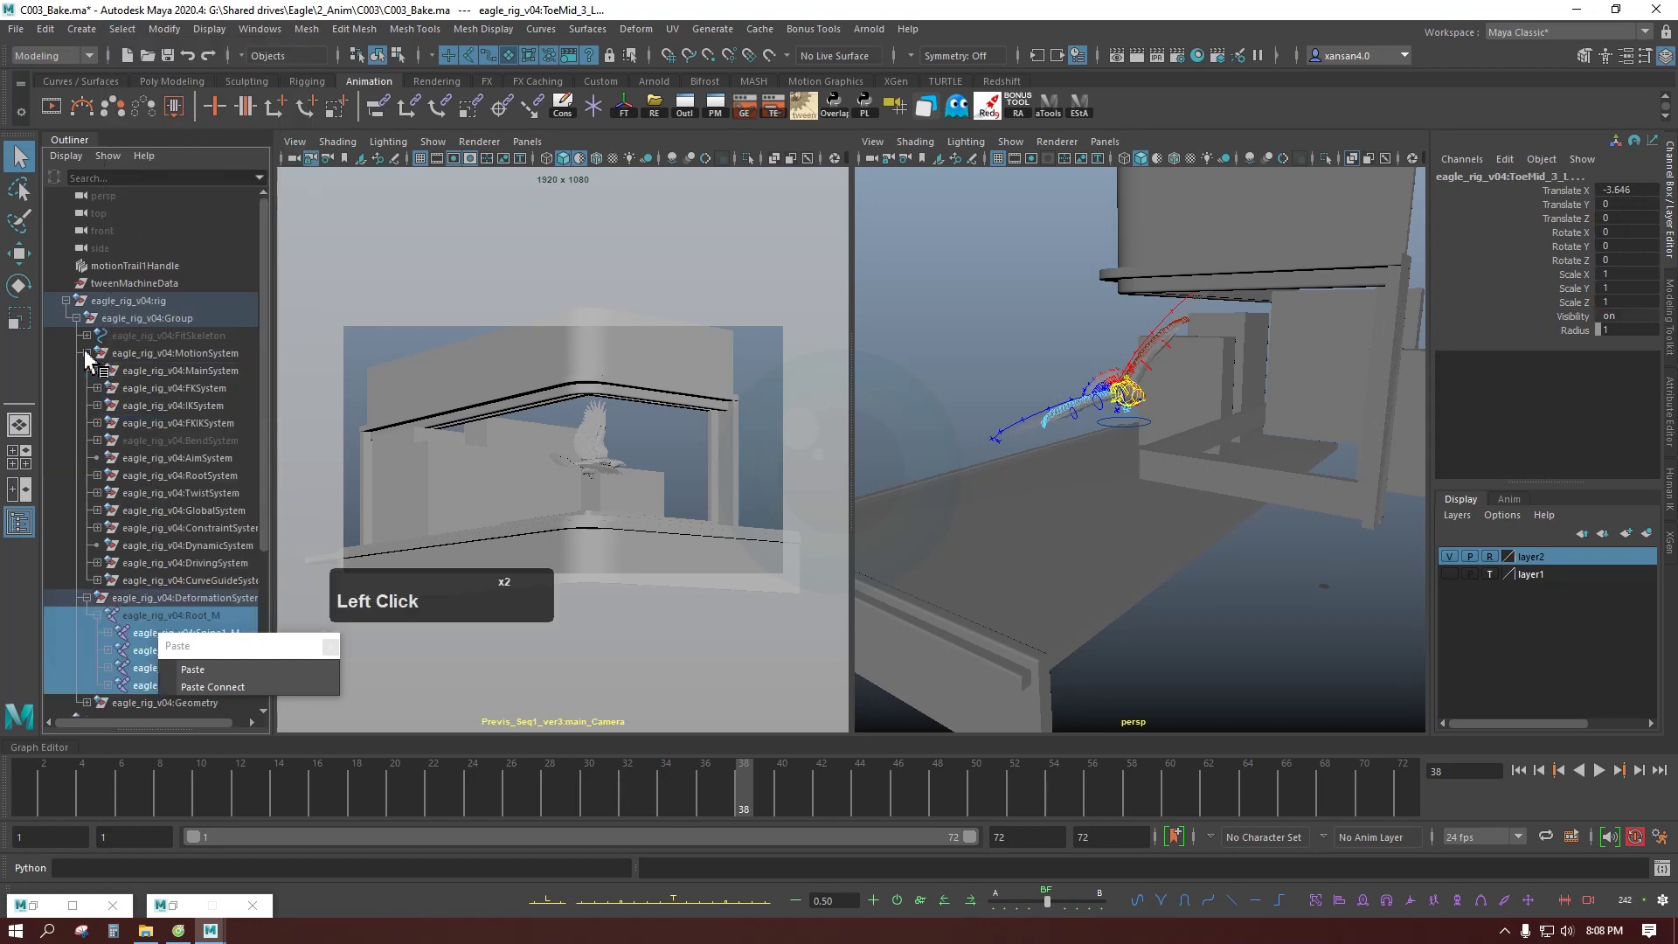
double_click(91, 360)
left_click(93, 344)
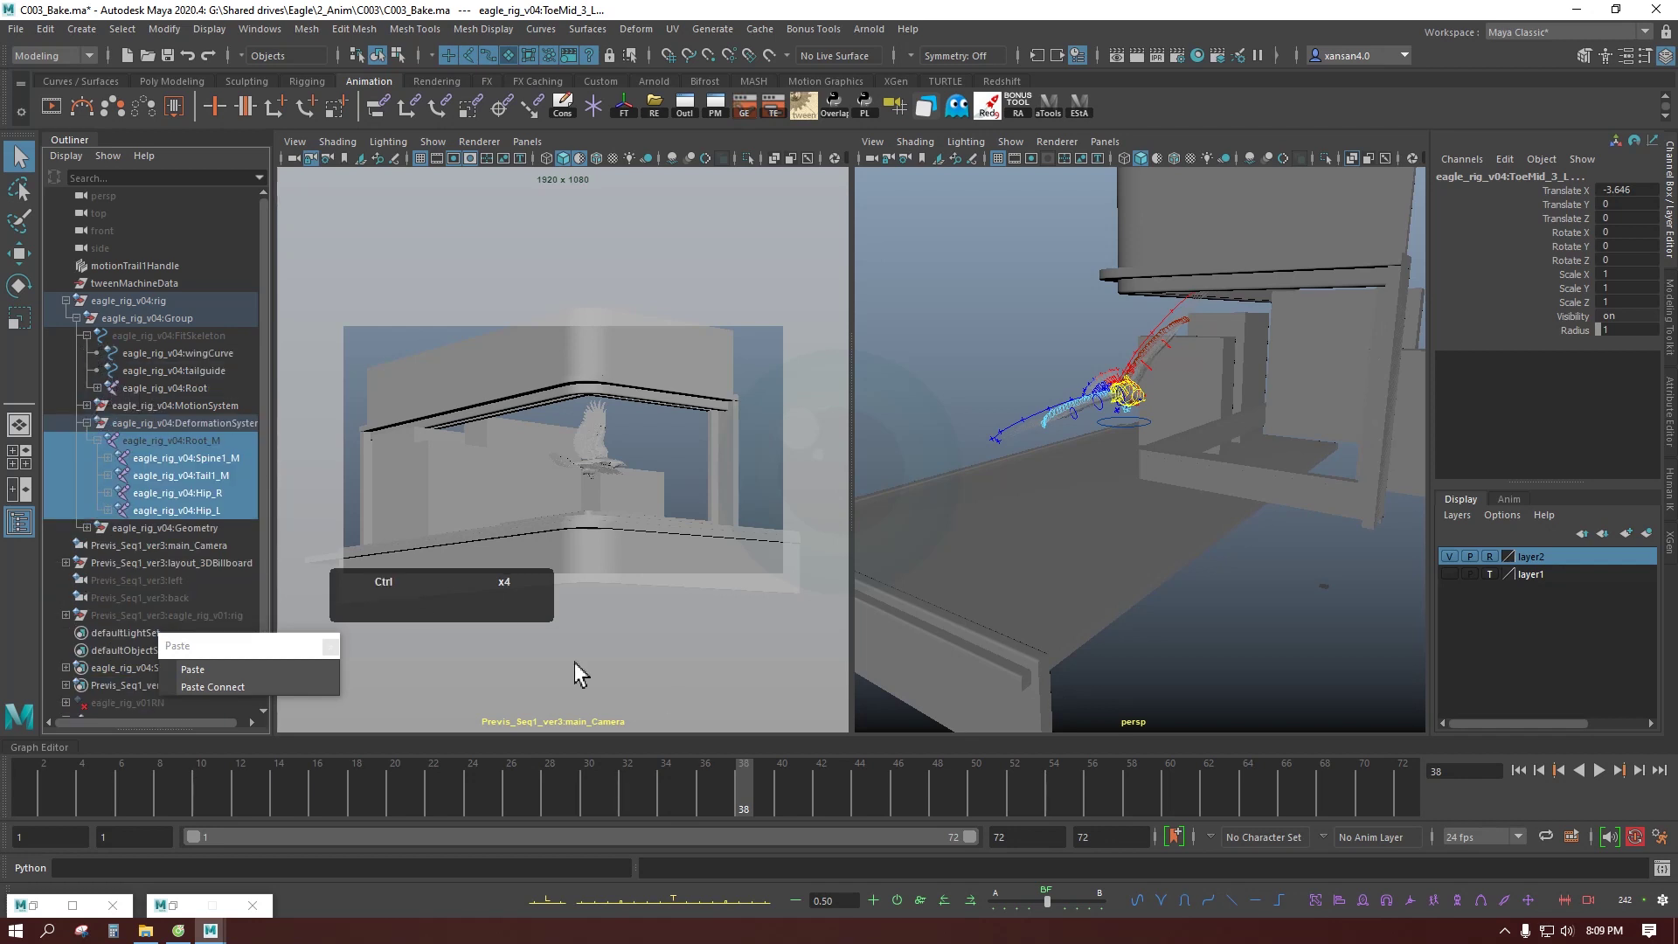
left_click(160, 398)
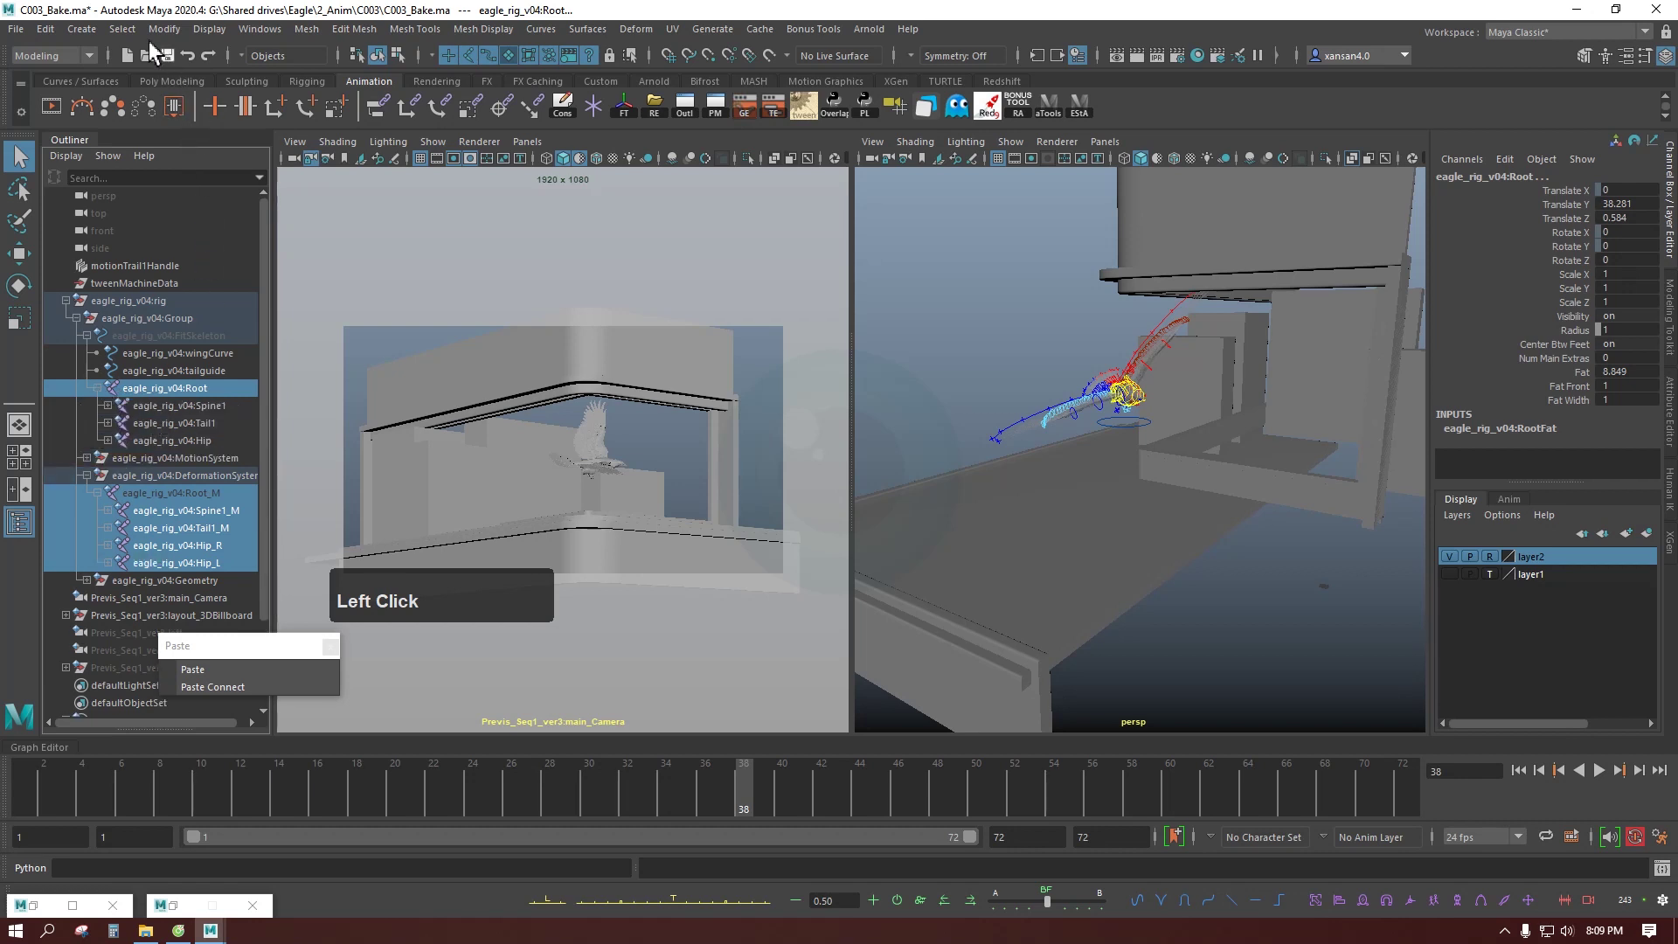
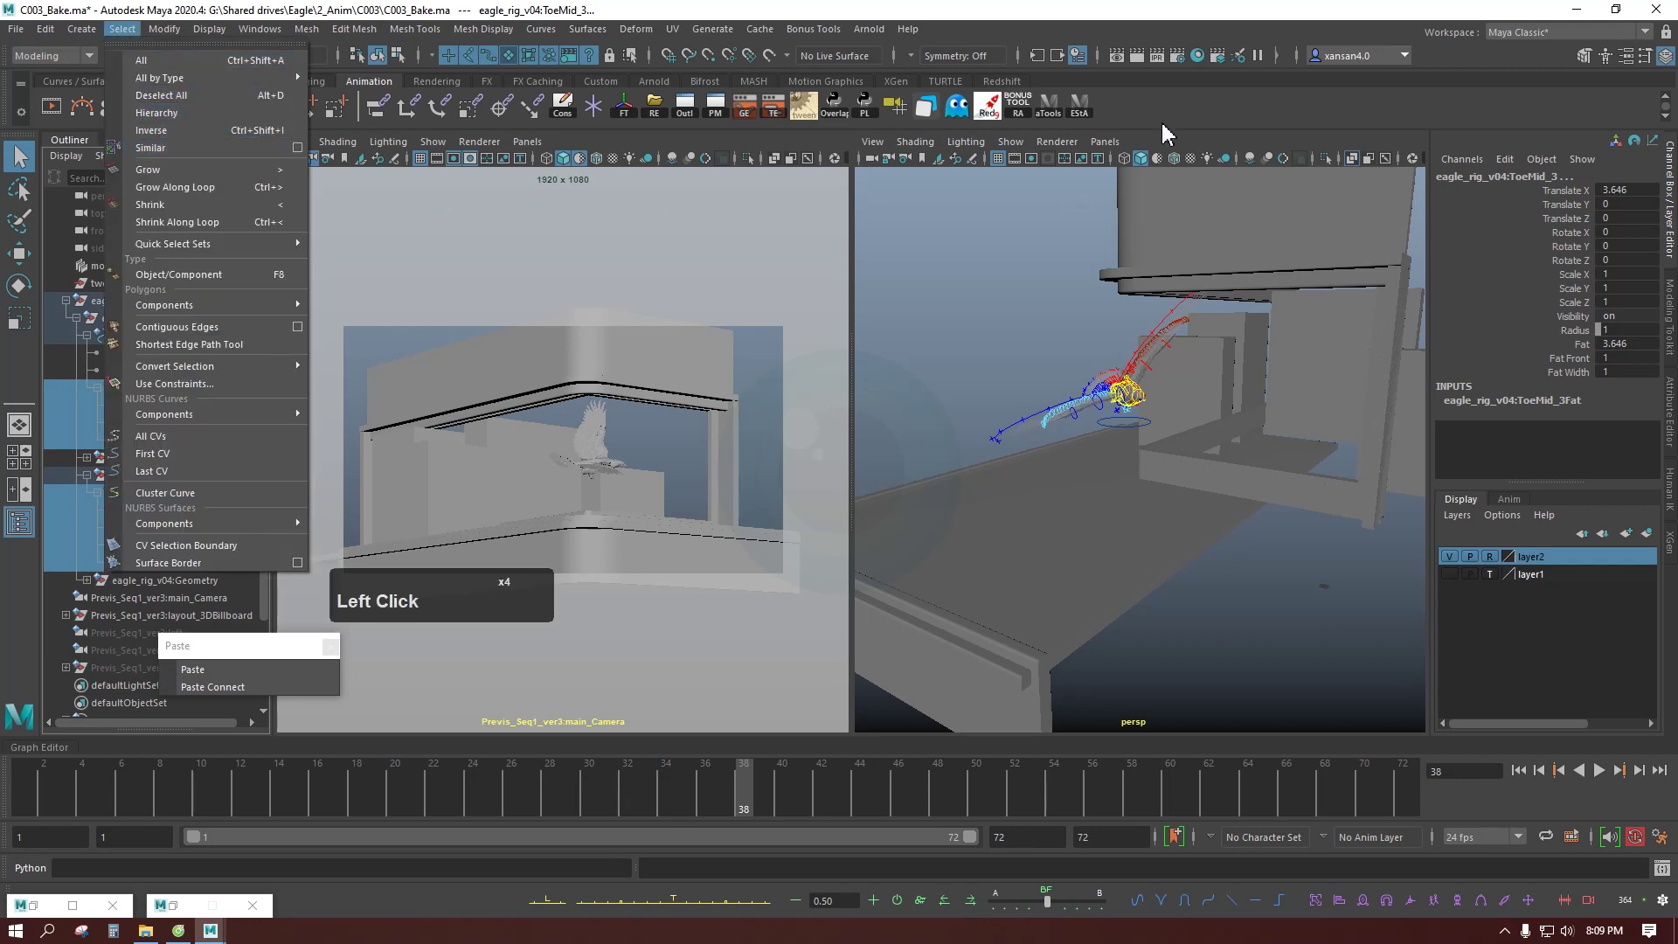
Step: Extend the selection to all child joints and bring up the Animation Key commands for baking
left_click(1161, 123)
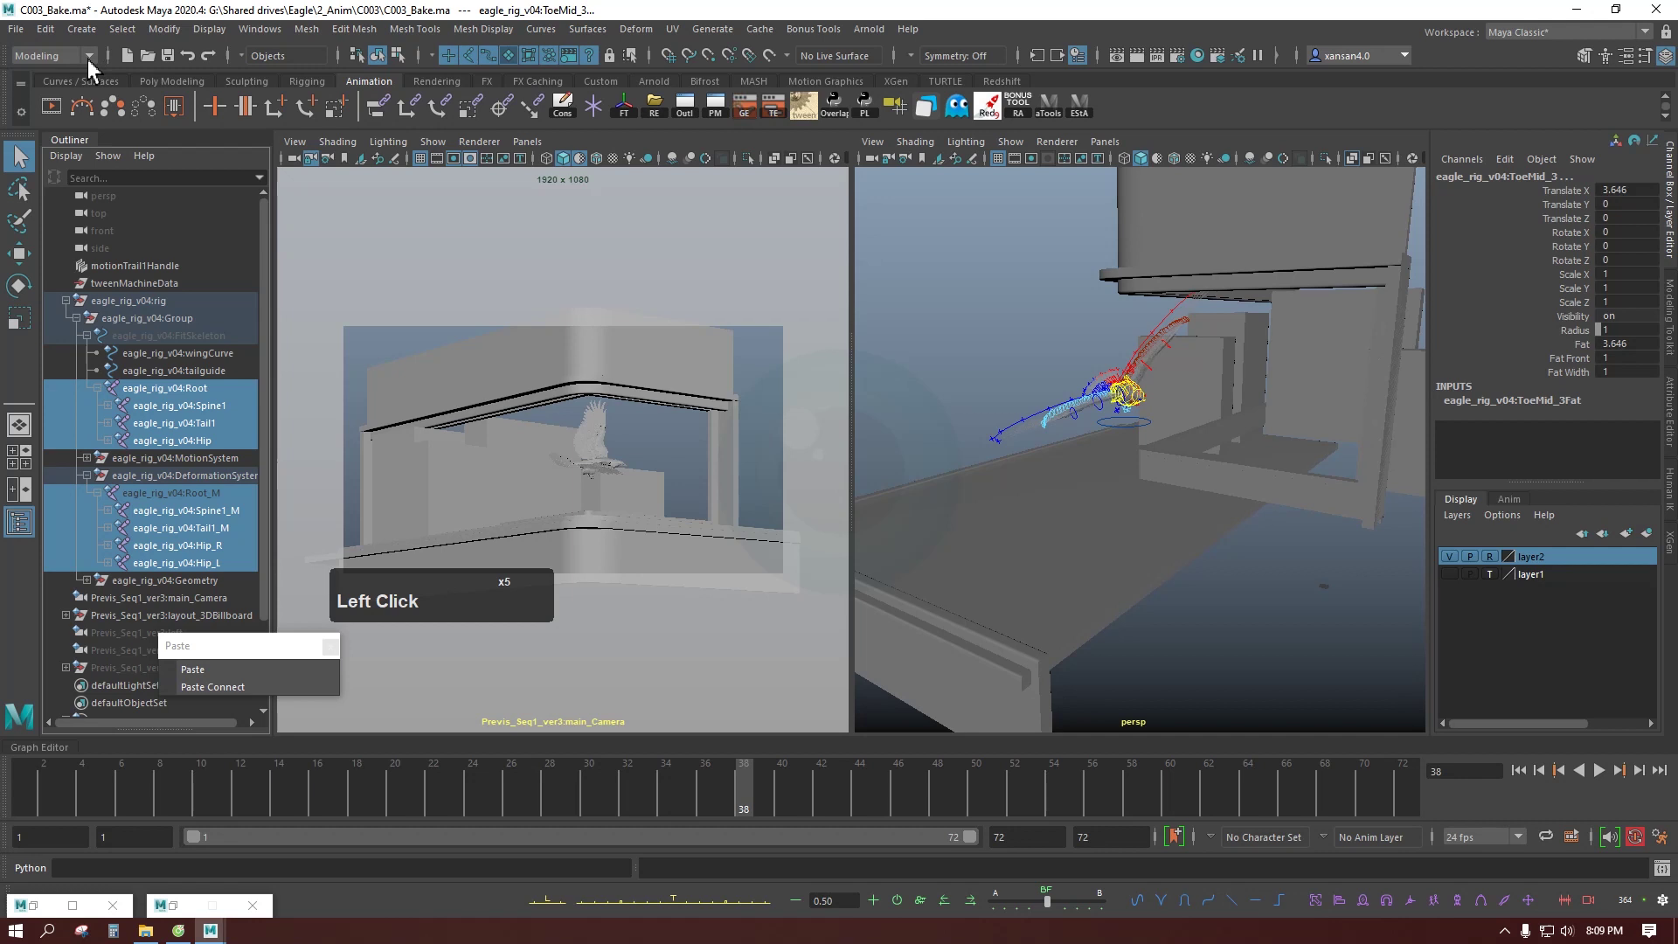
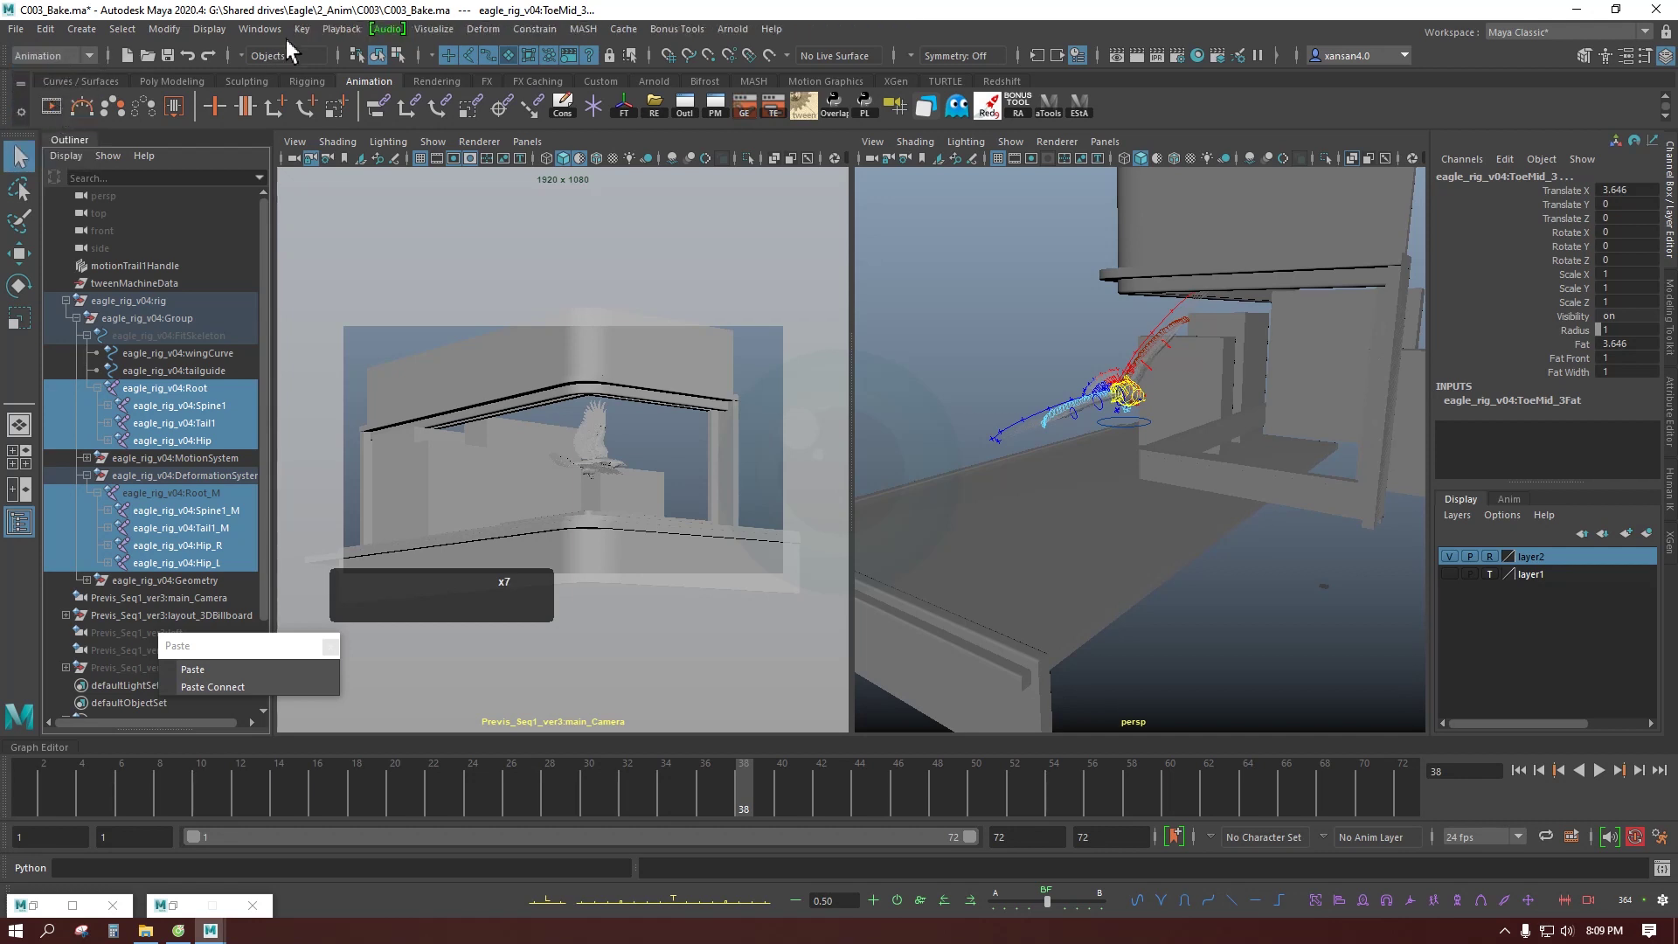
left_click(303, 37)
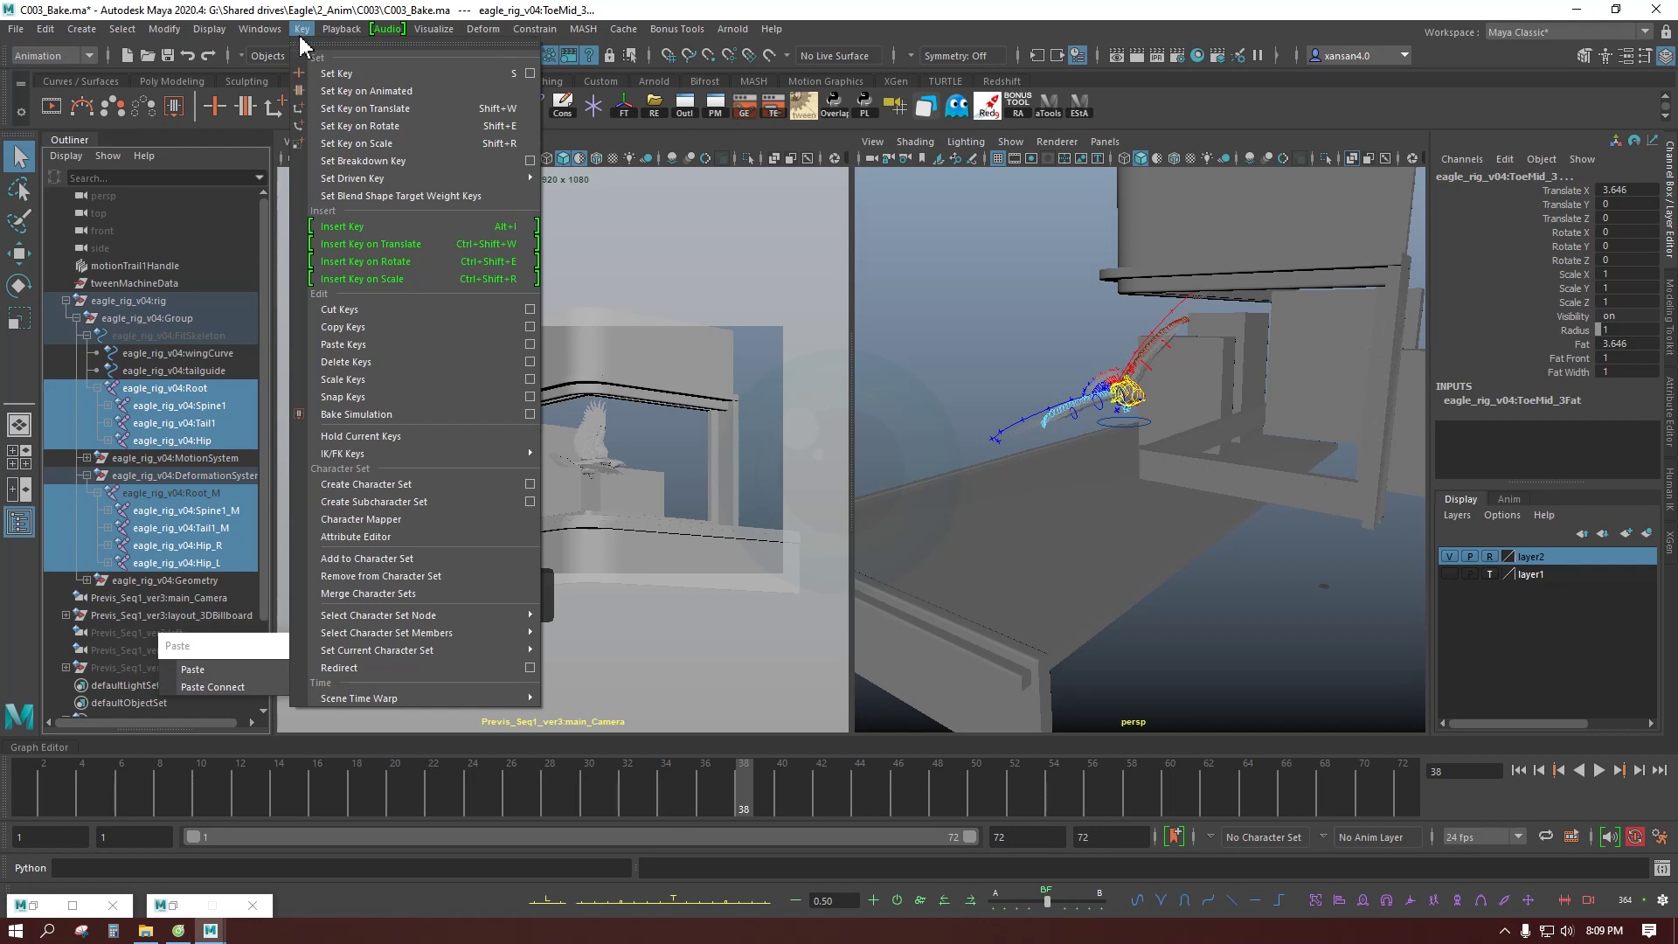
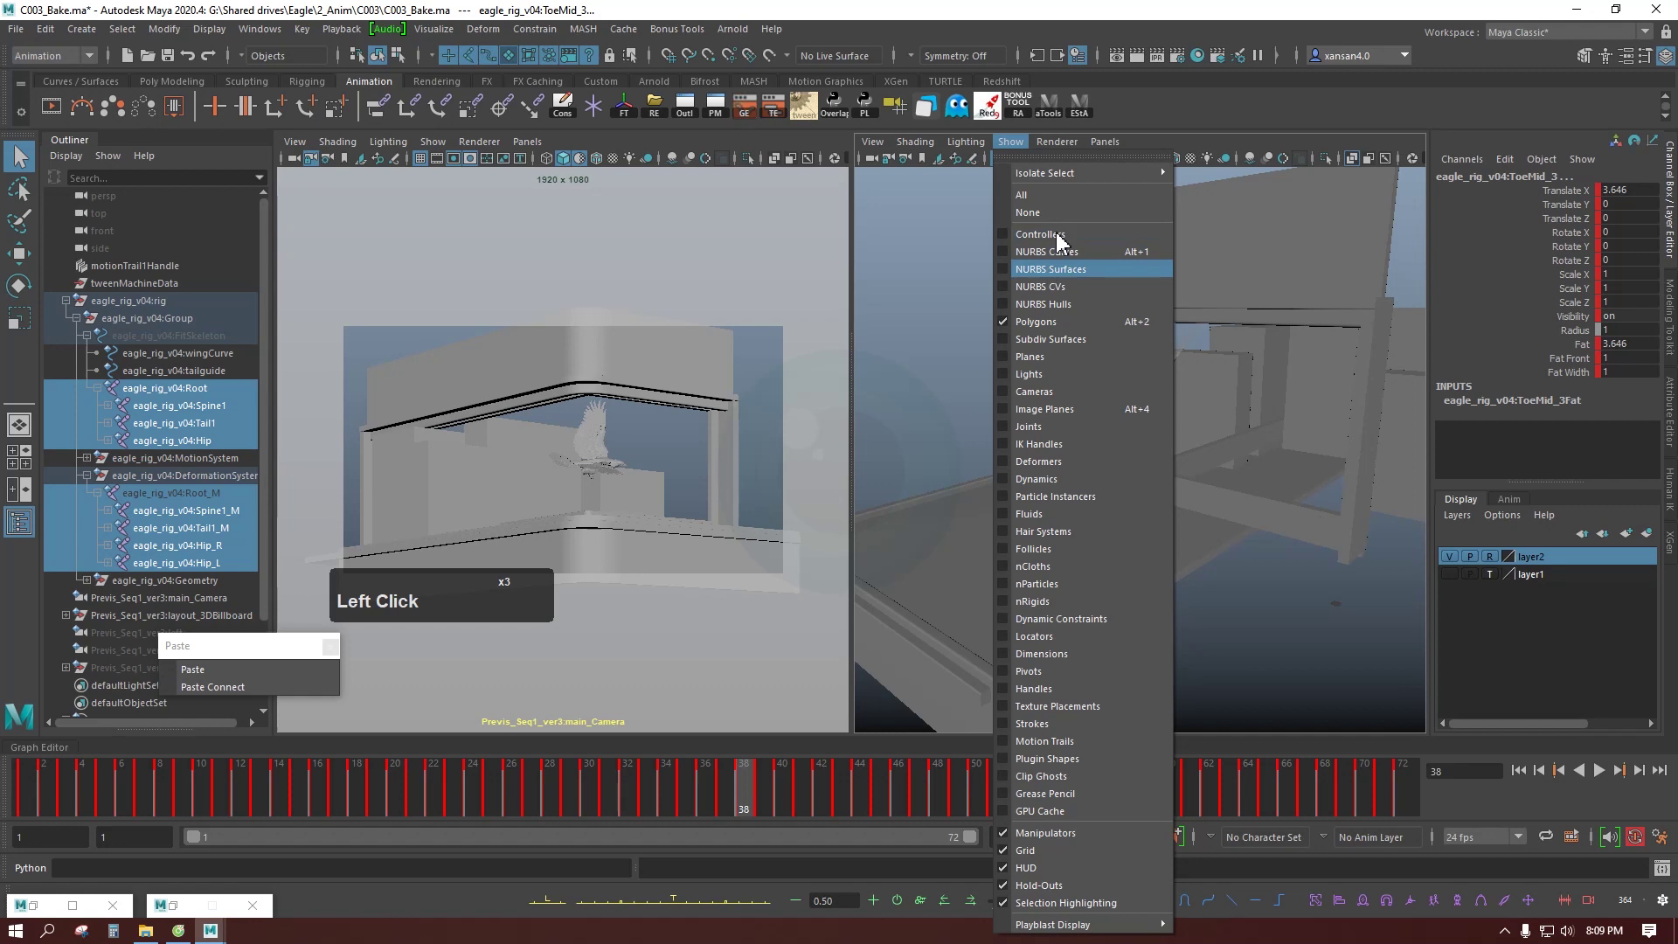
Step: Hide NURBS curves and the set layer so only the eagle shows, and frame it
left_click(1191, 125)
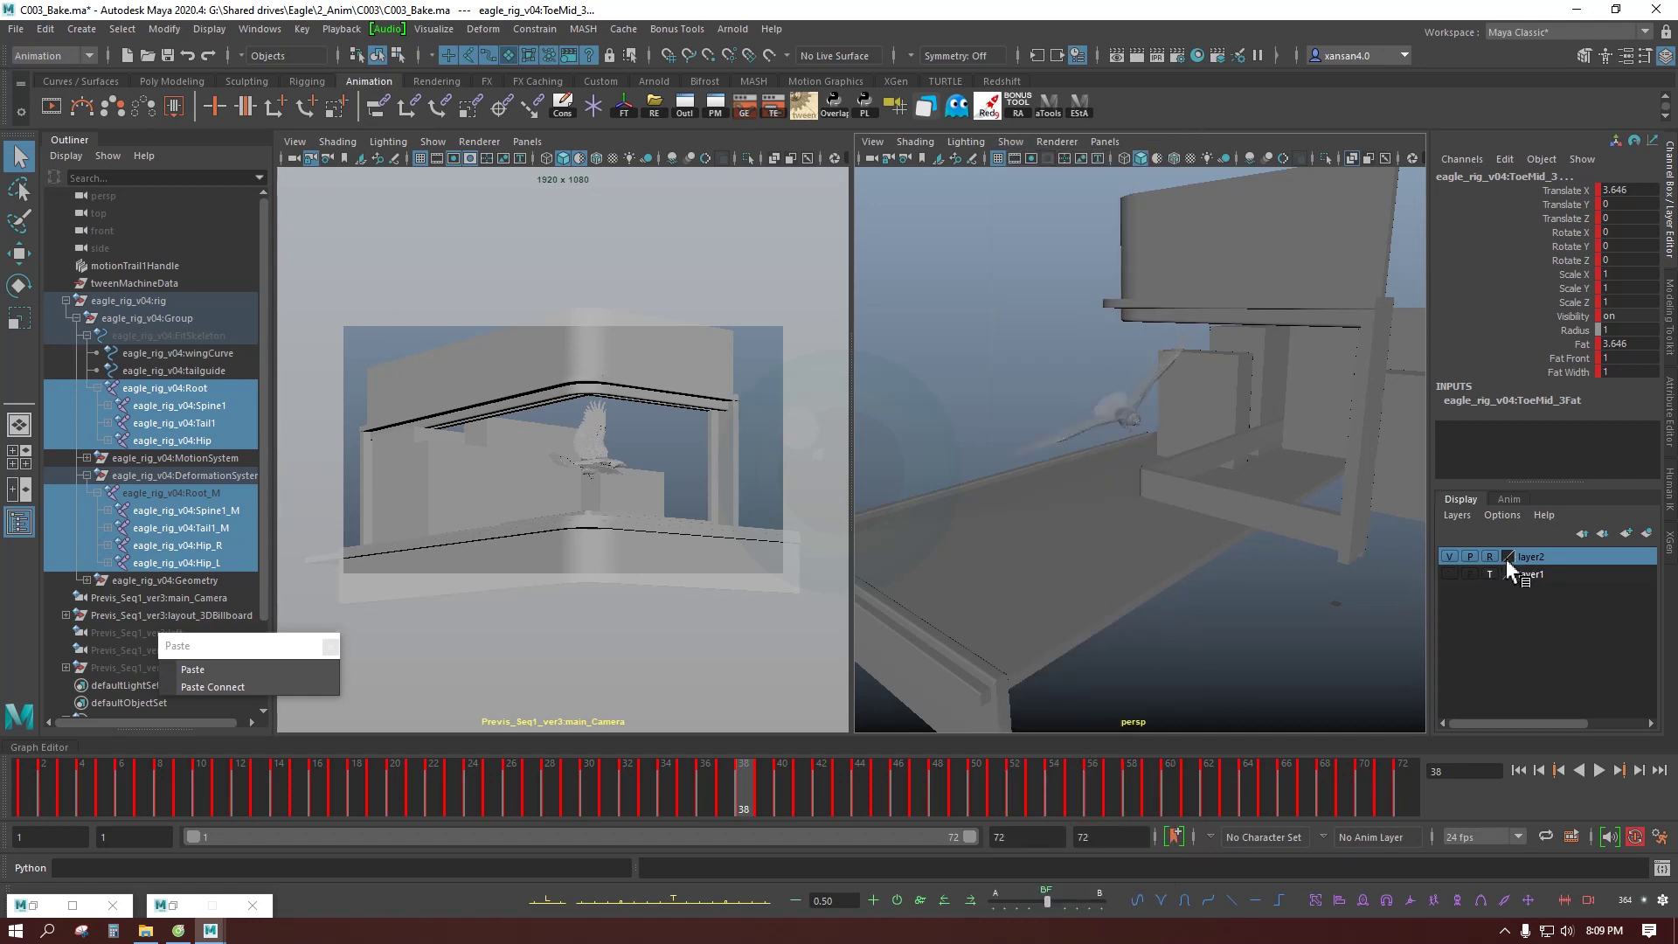
left_click(1459, 569)
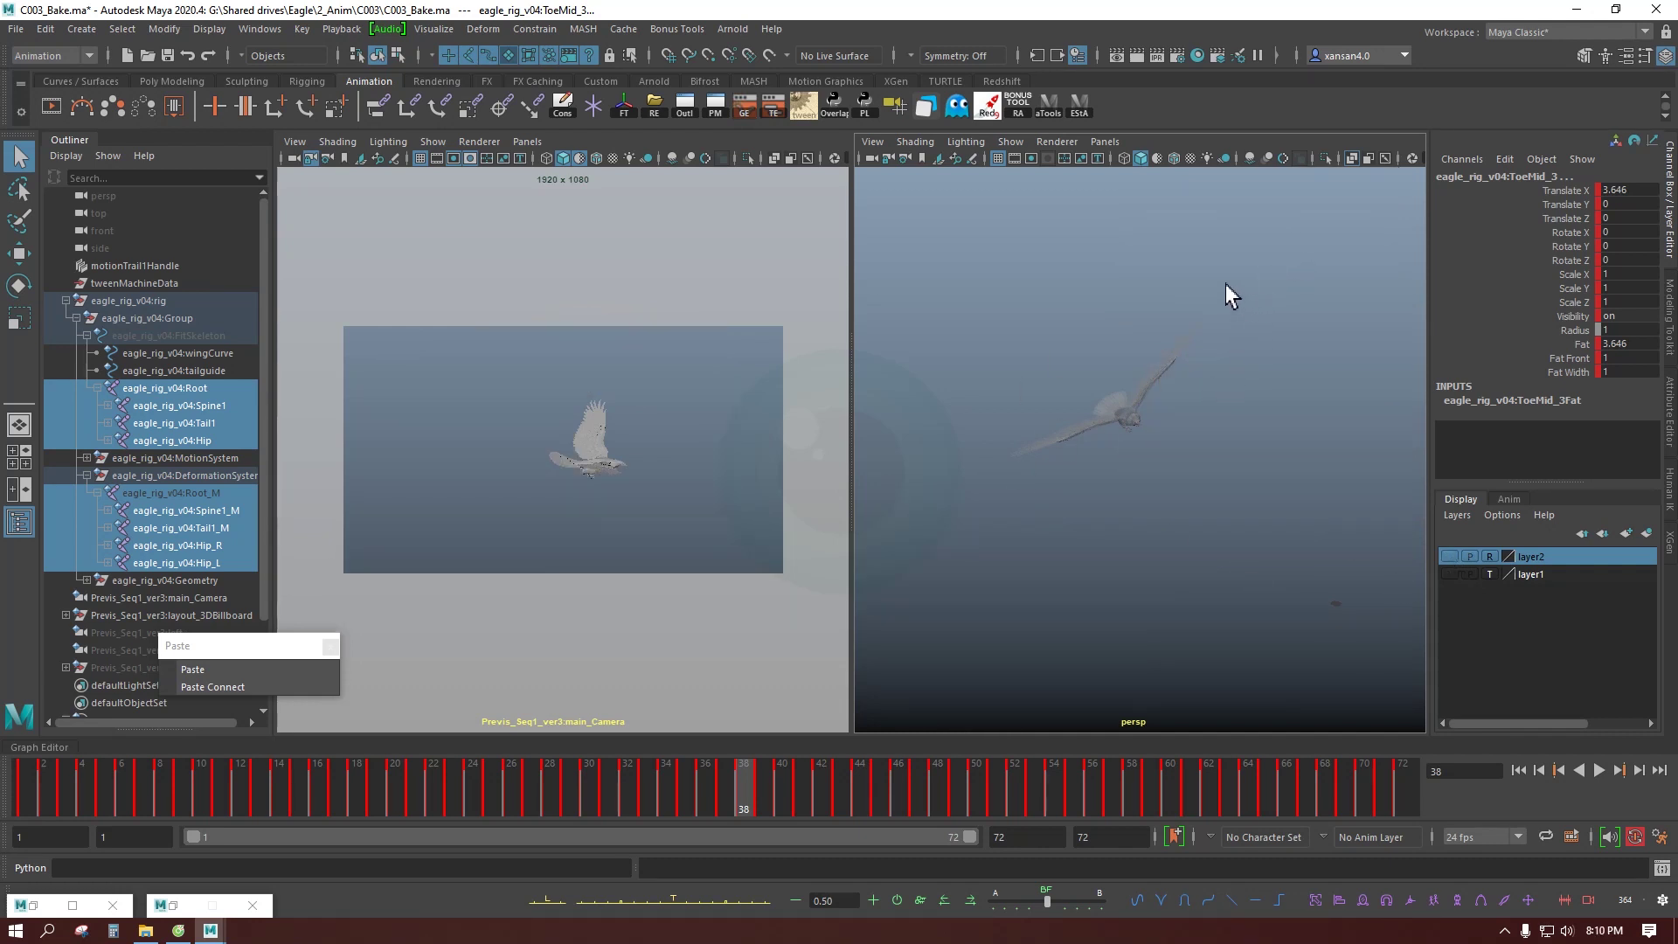
left_click(1358, 167)
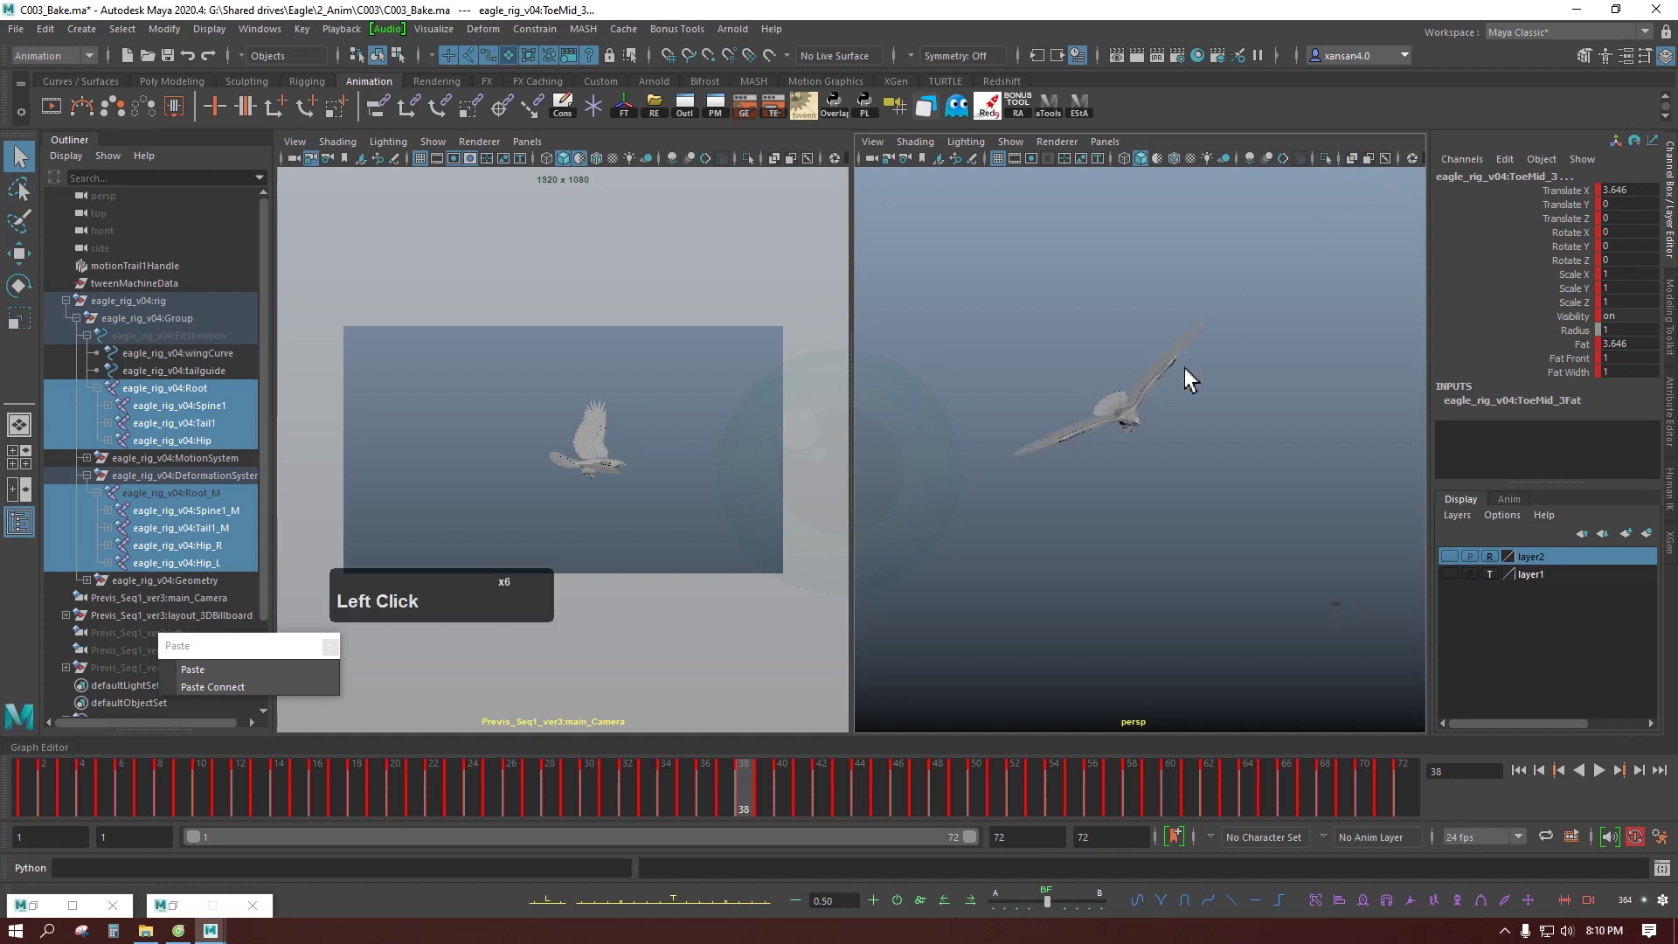
scroll("up", 3)
left_click(1263, 245)
key("c")
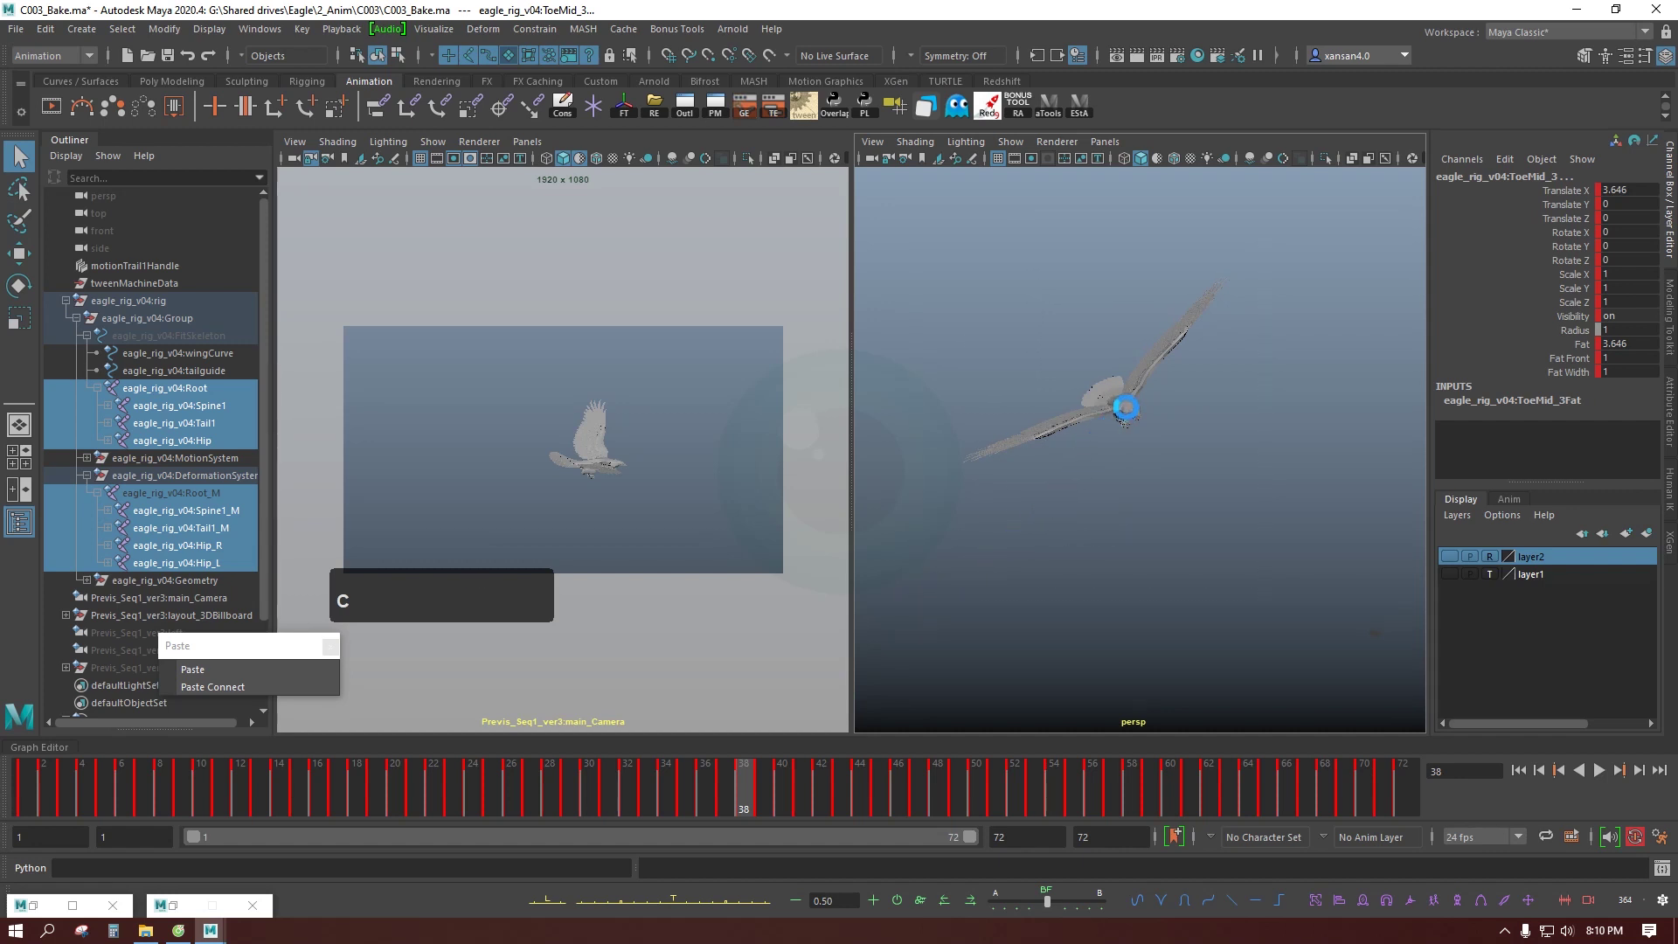
Step: Select the eagle's feather geometry, Geometry group and rig joints for export
left_click(994, 798)
key("c")
scroll("up", 3)
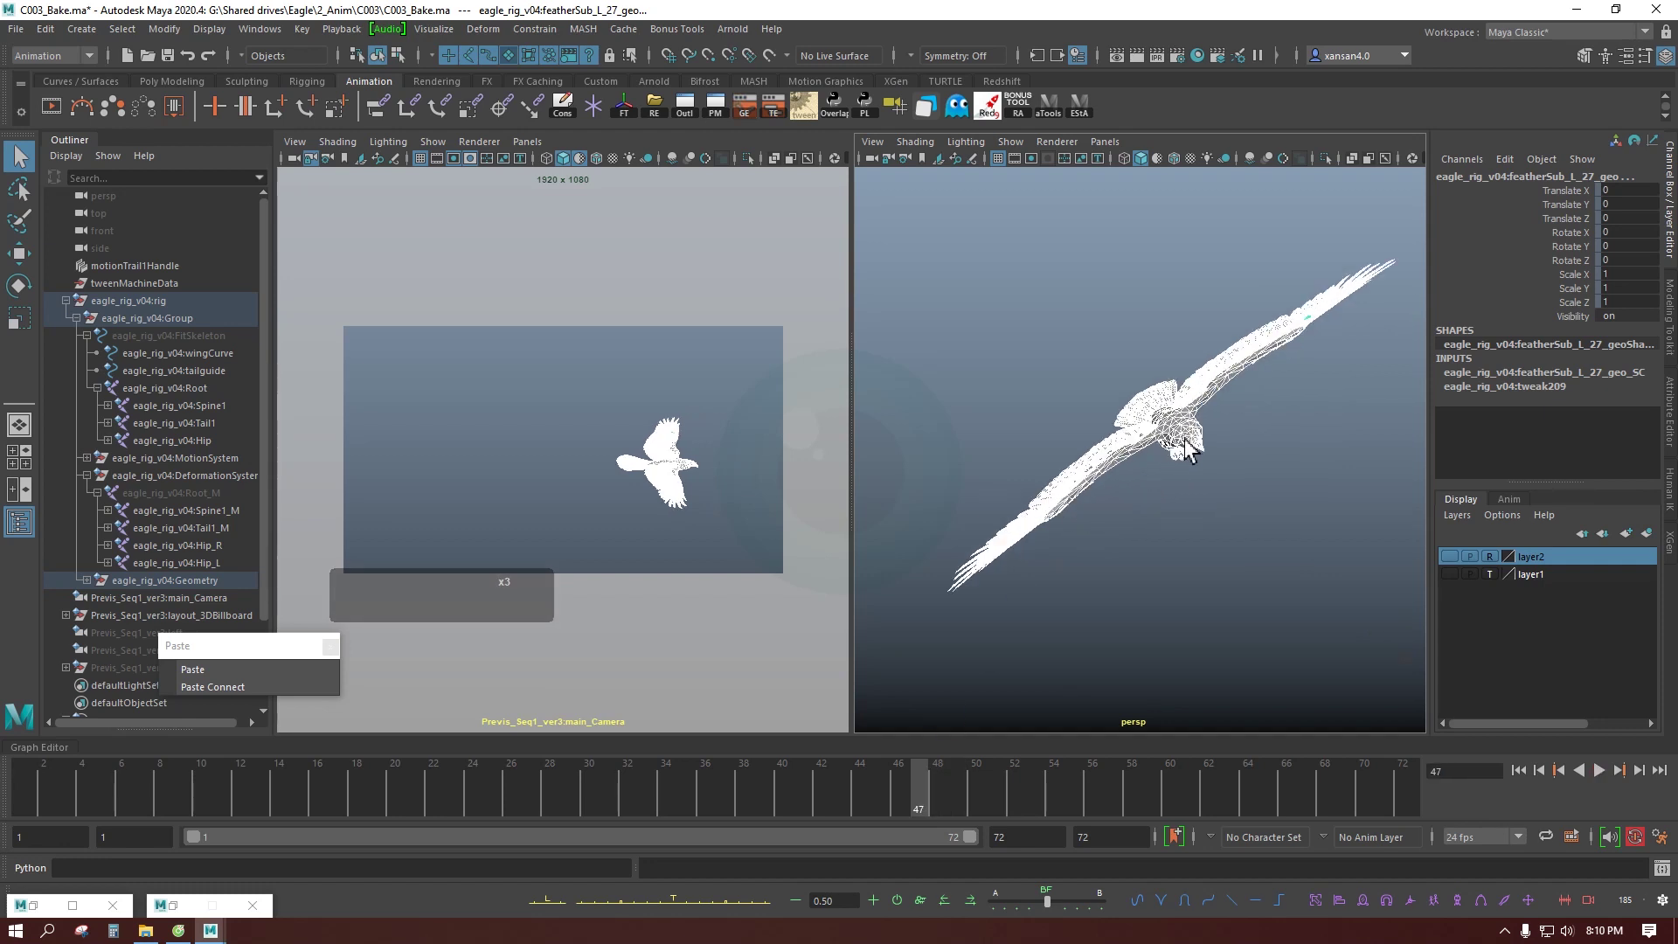
scroll("down", 3)
left_click(954, 284)
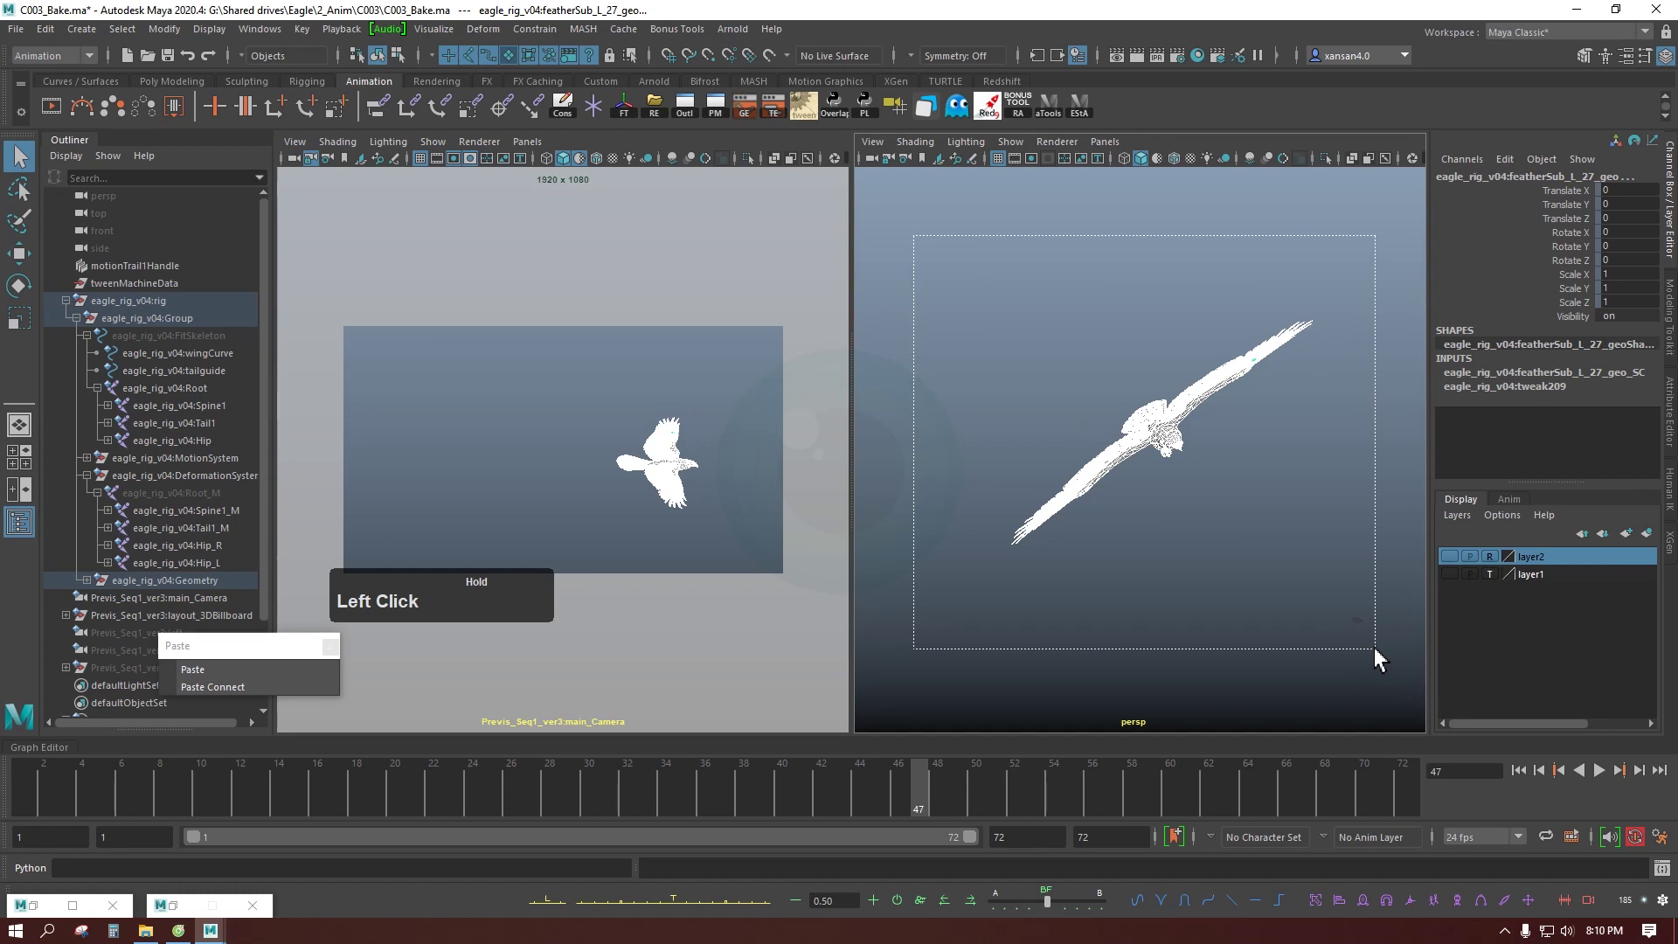
key("c")
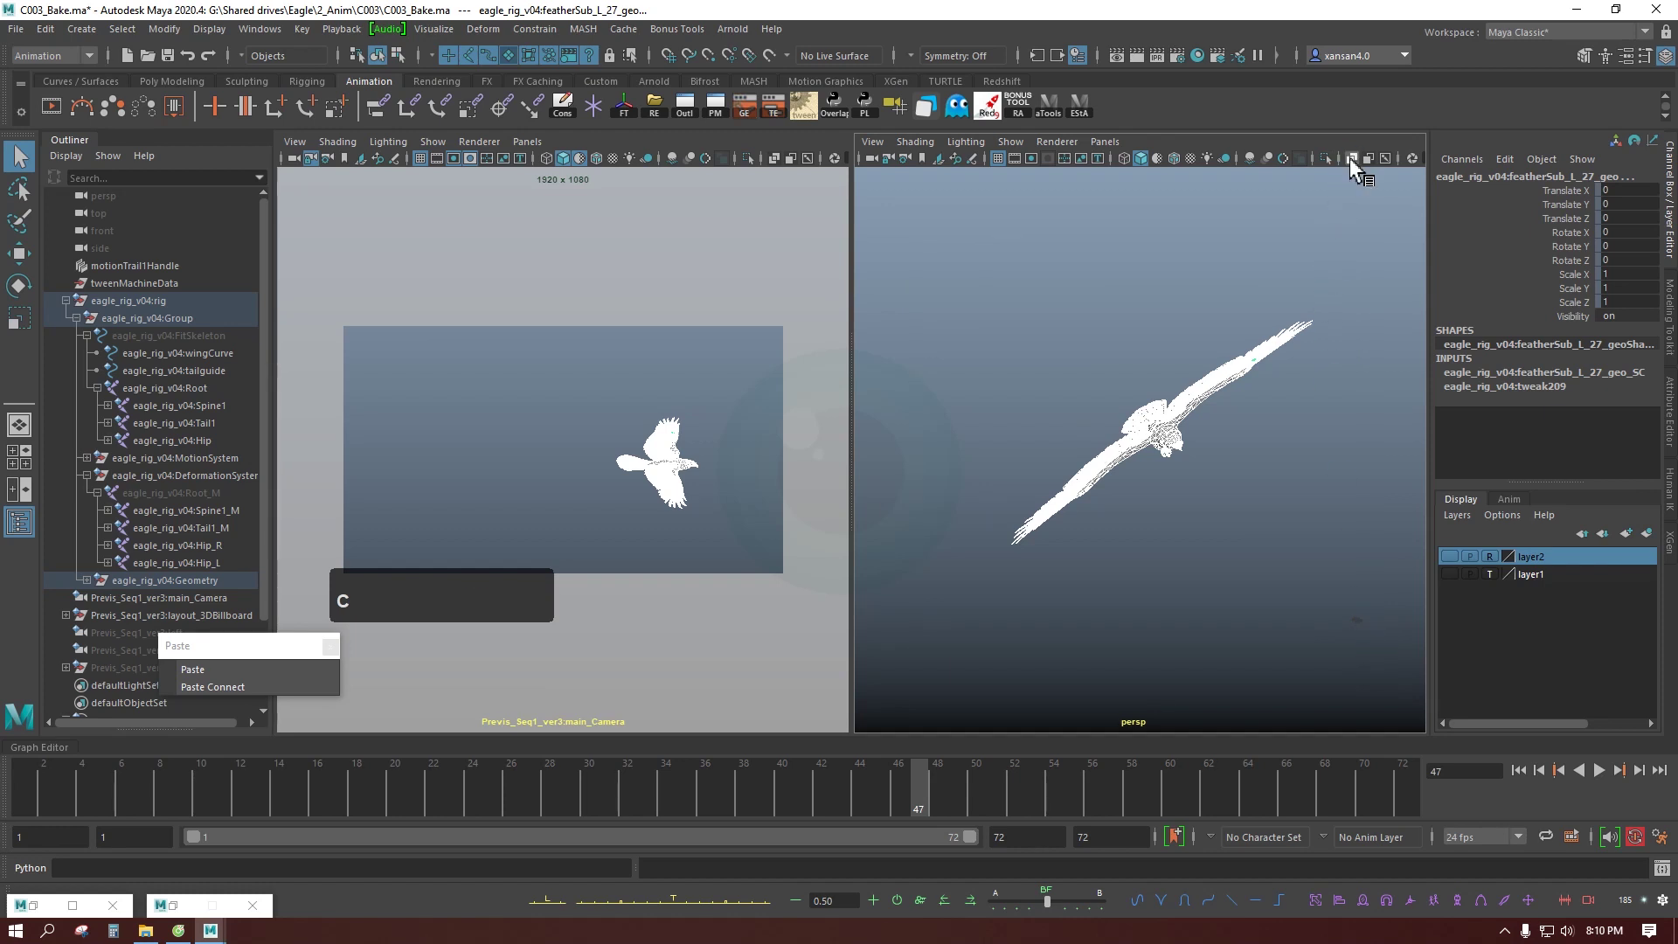
left_click(1356, 167)
left_click(1358, 230)
double_click(1356, 167)
key("c")
left_click(1325, 304)
key("c")
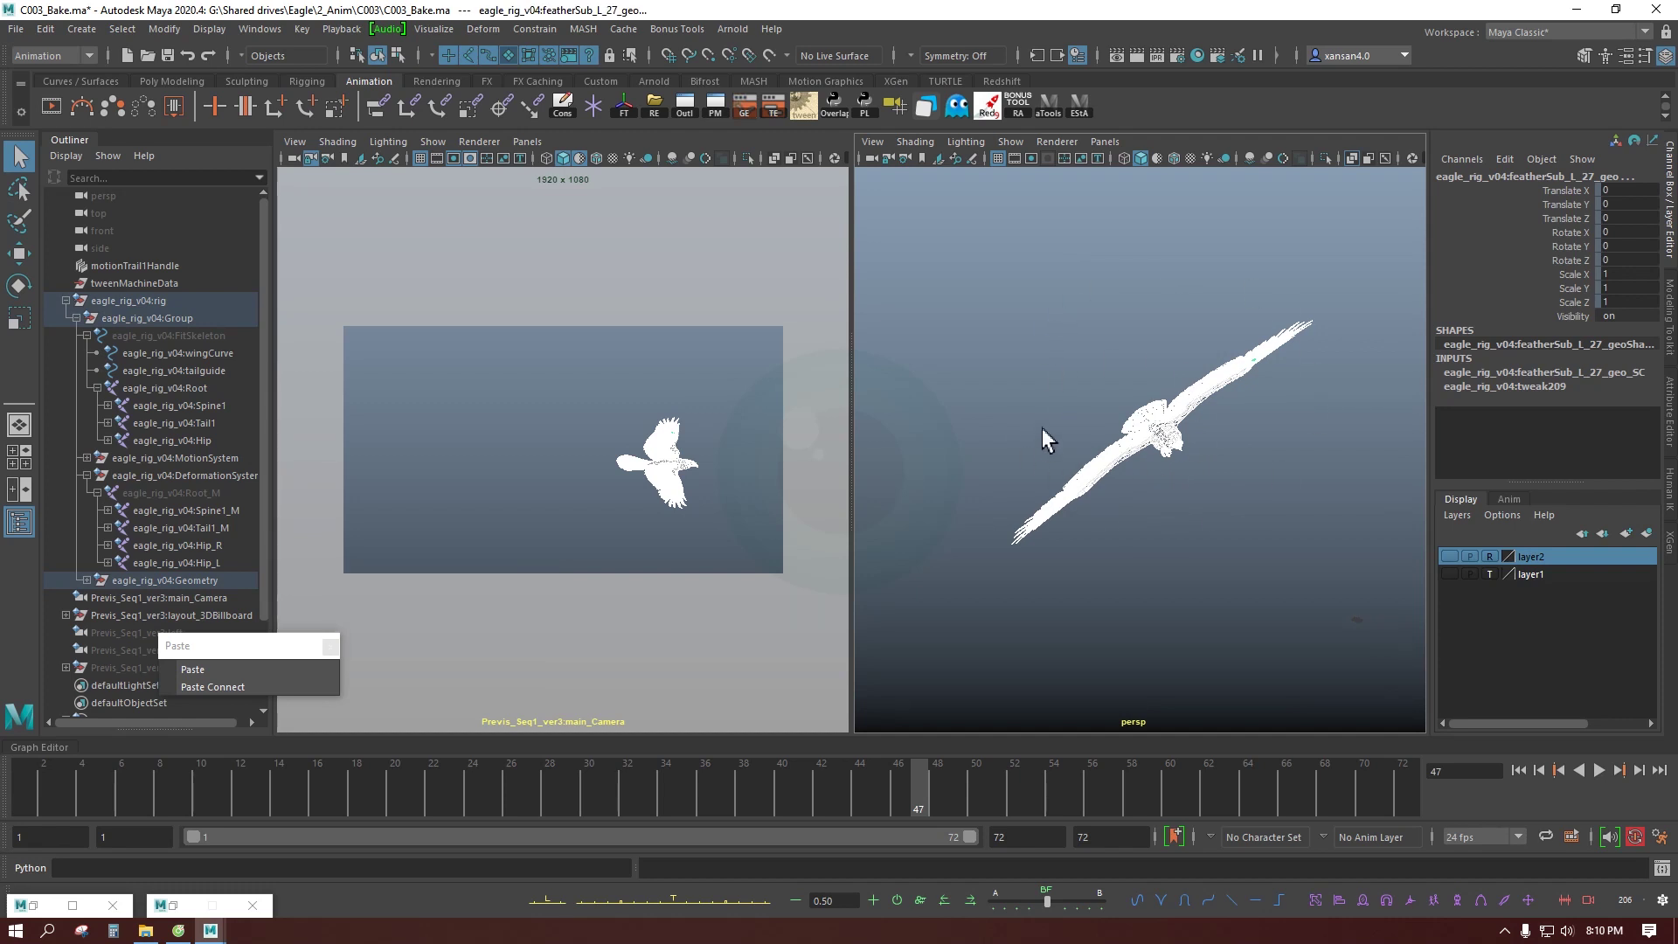
Step: Export Selection as FBX into G:/Shared drives/Eagle/2_Anim/C003, naming the file C003_fbx
left_click(24, 40)
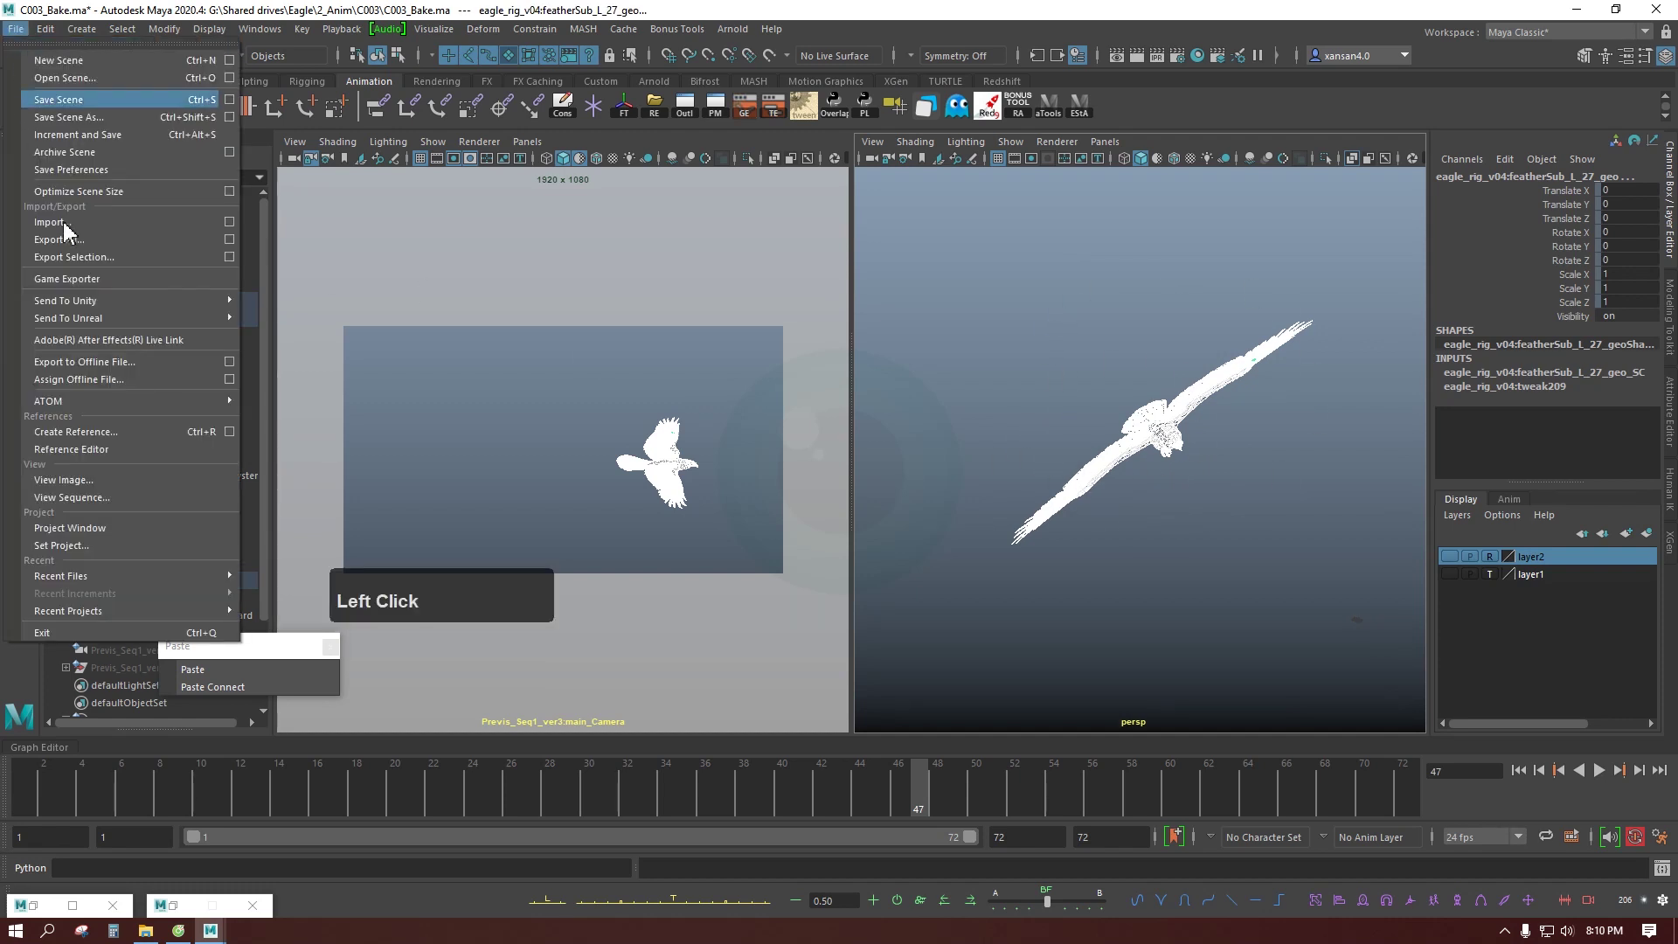
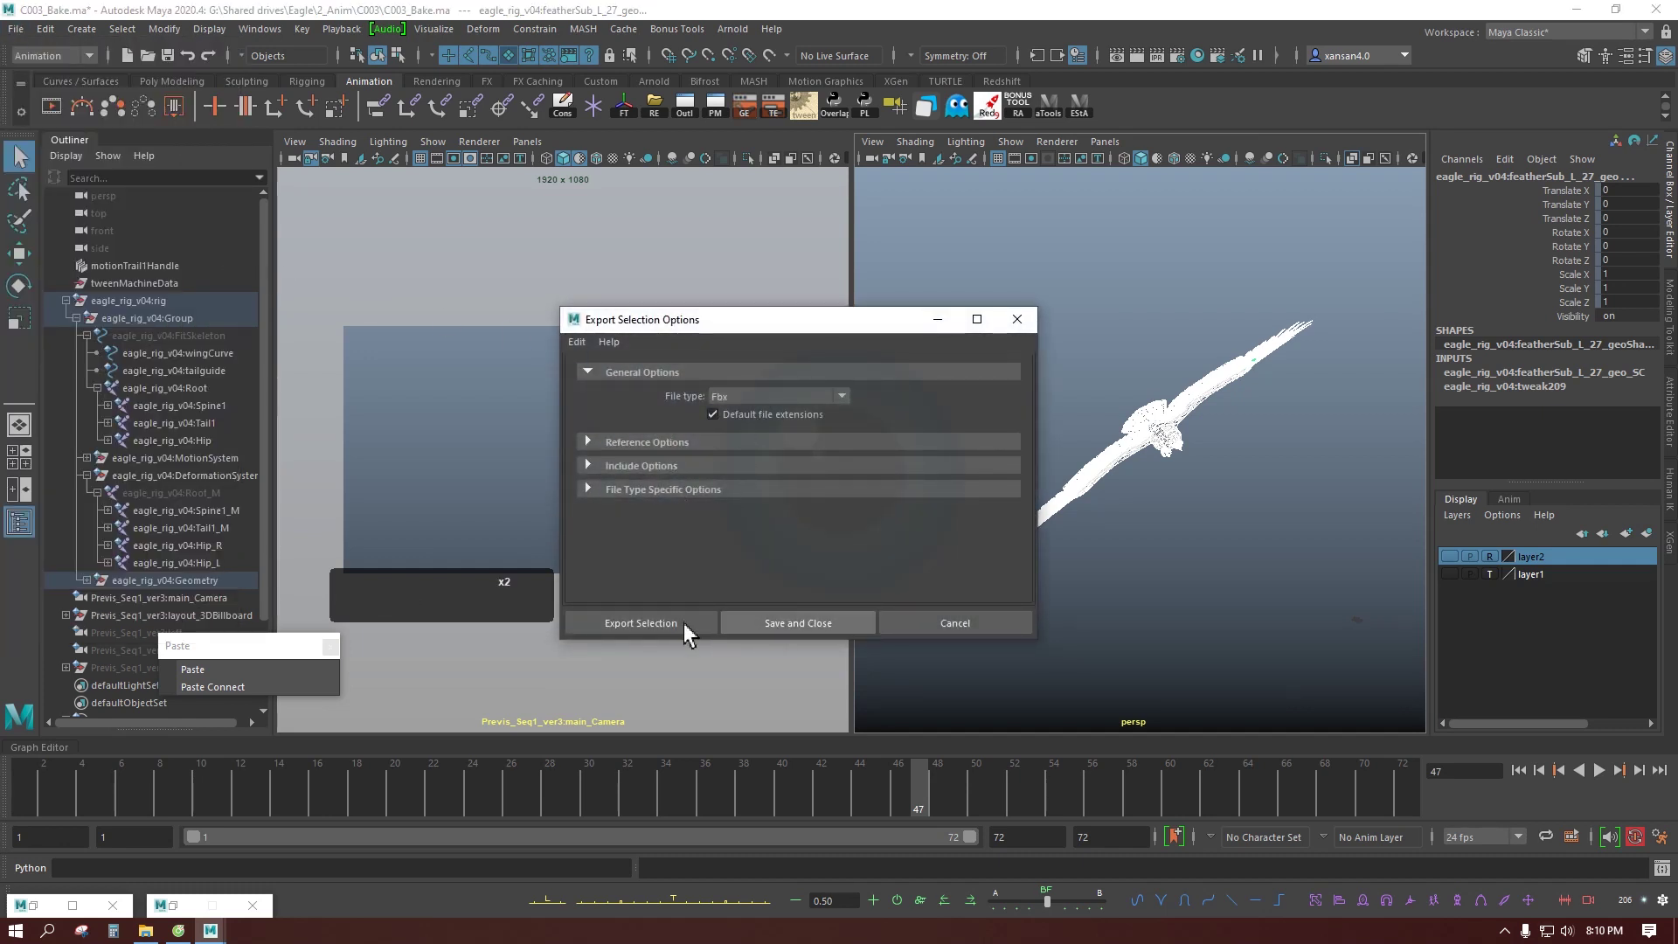
left_click(671, 632)
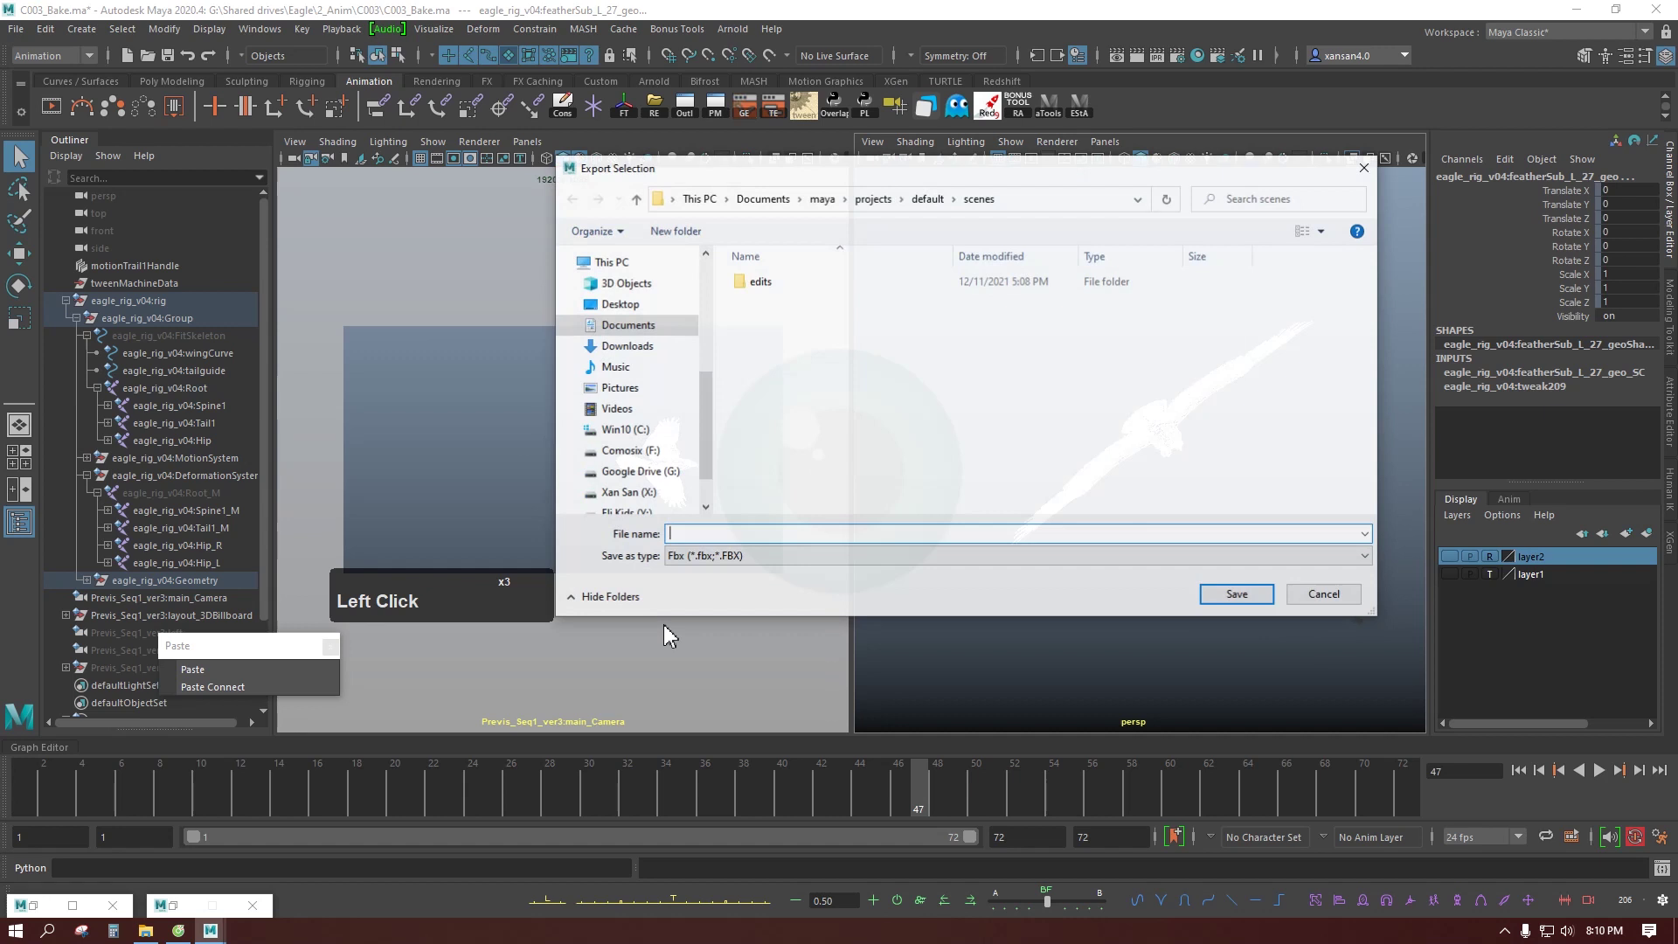
scroll("up", 3)
left_click(644, 344)
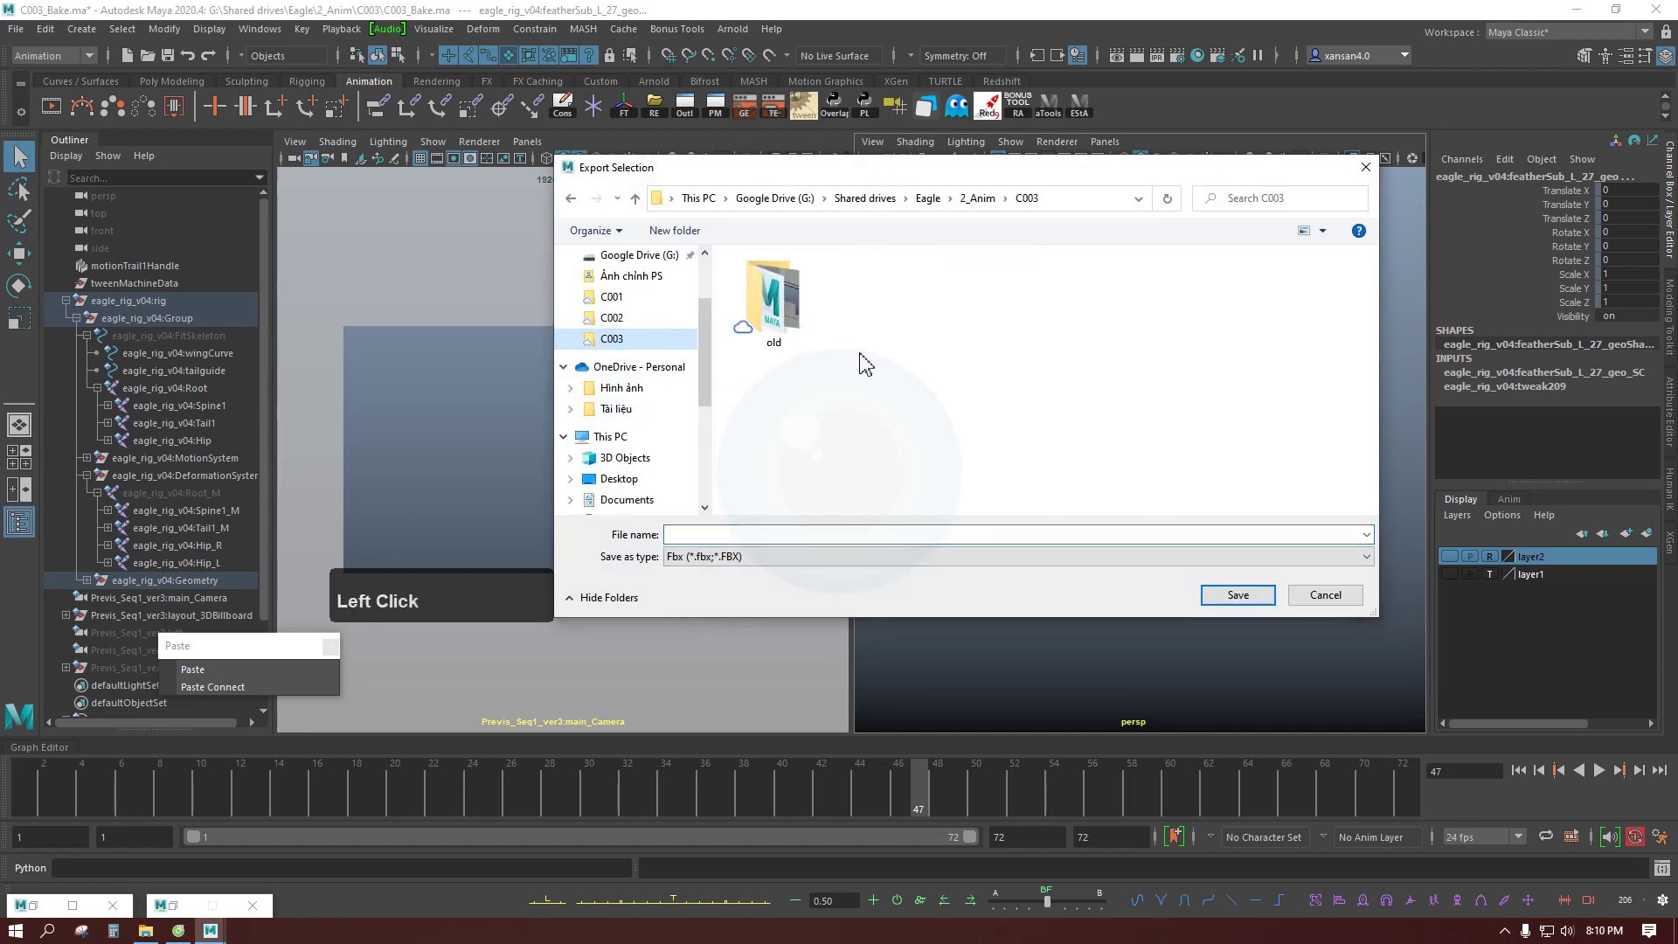
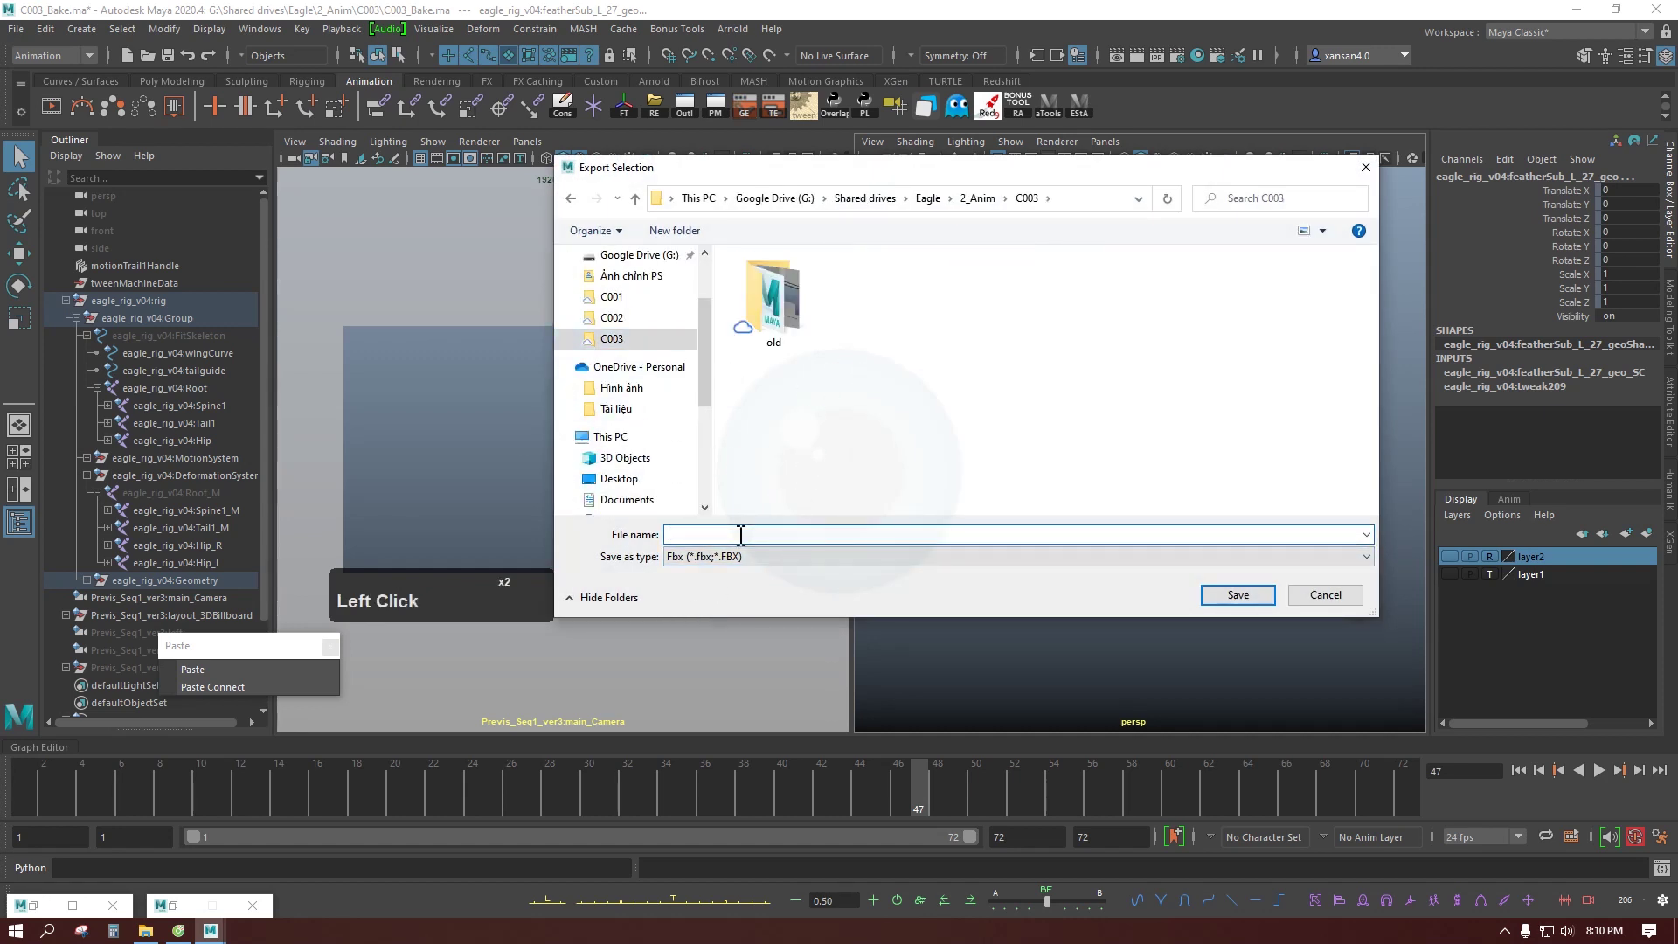
type("00")
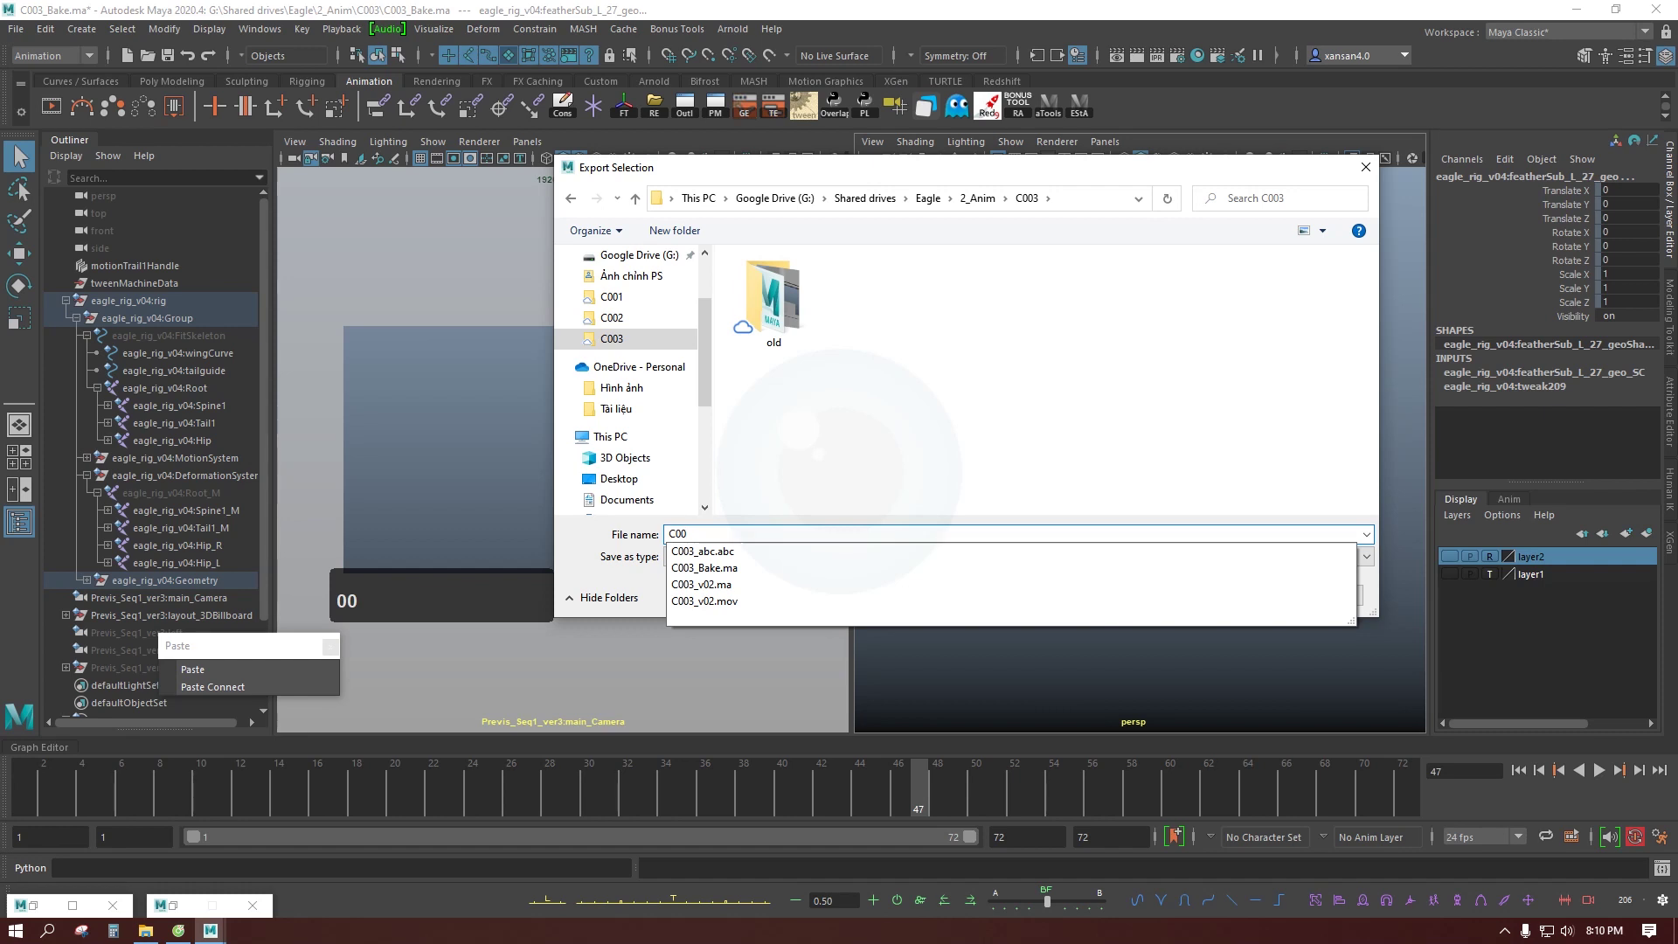
key("shift+-")
Step: Confirm C003_fbx.fbx and export with Bake Animation enabled for frames 1–72
type("_")
type("bx")
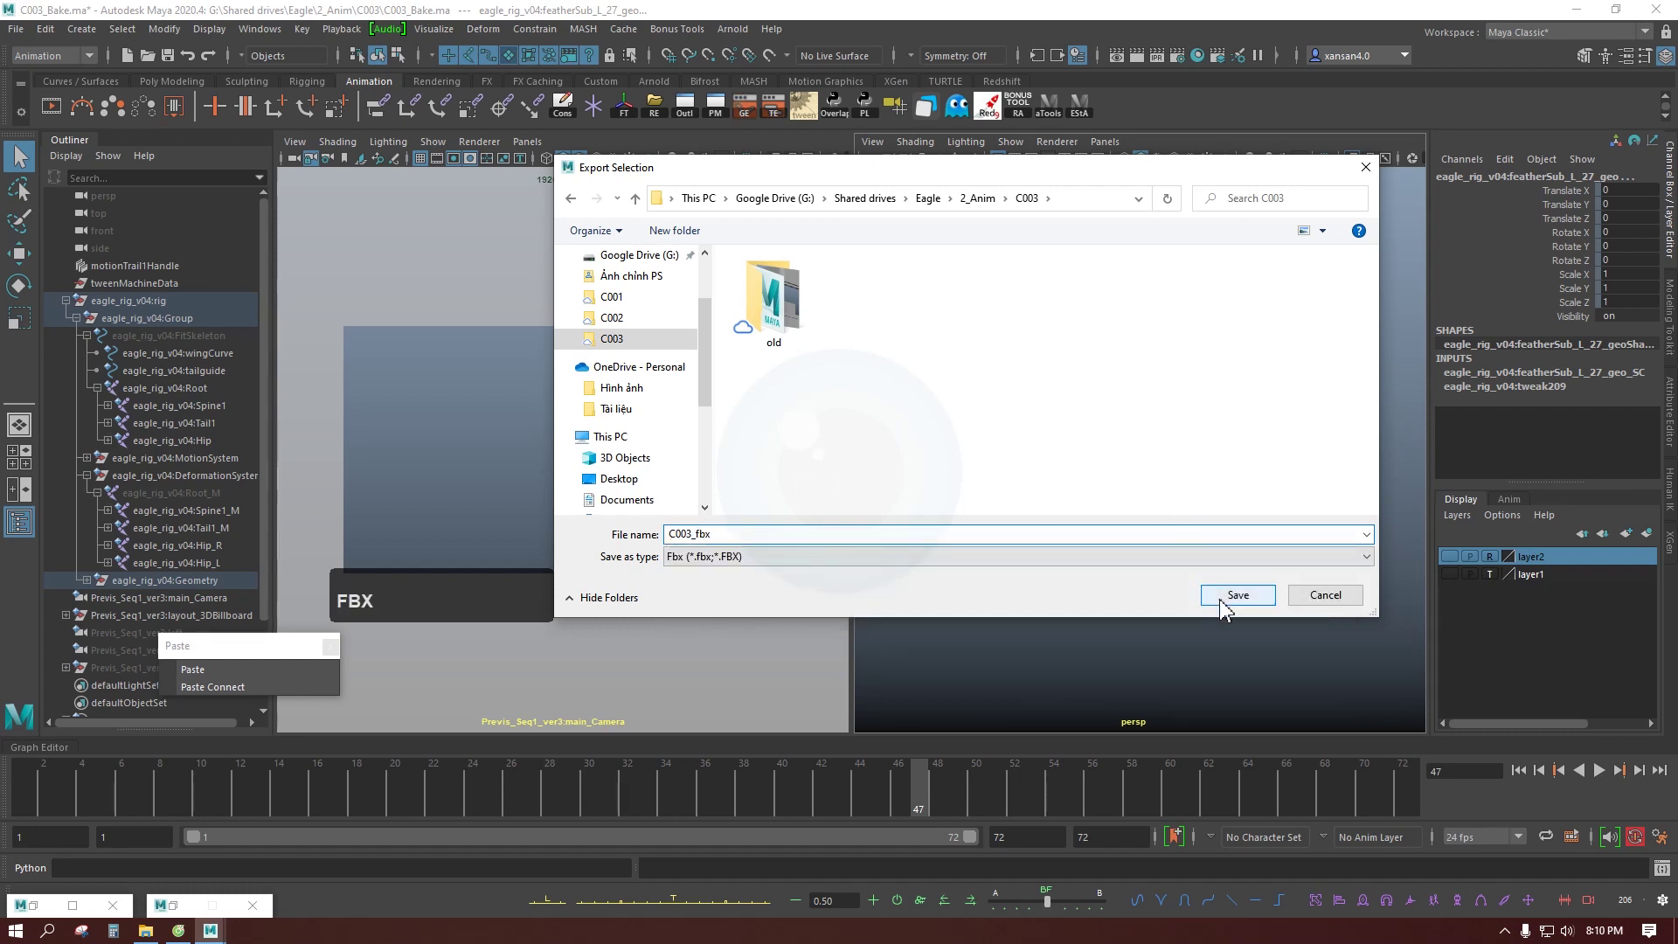
left_click(1224, 607)
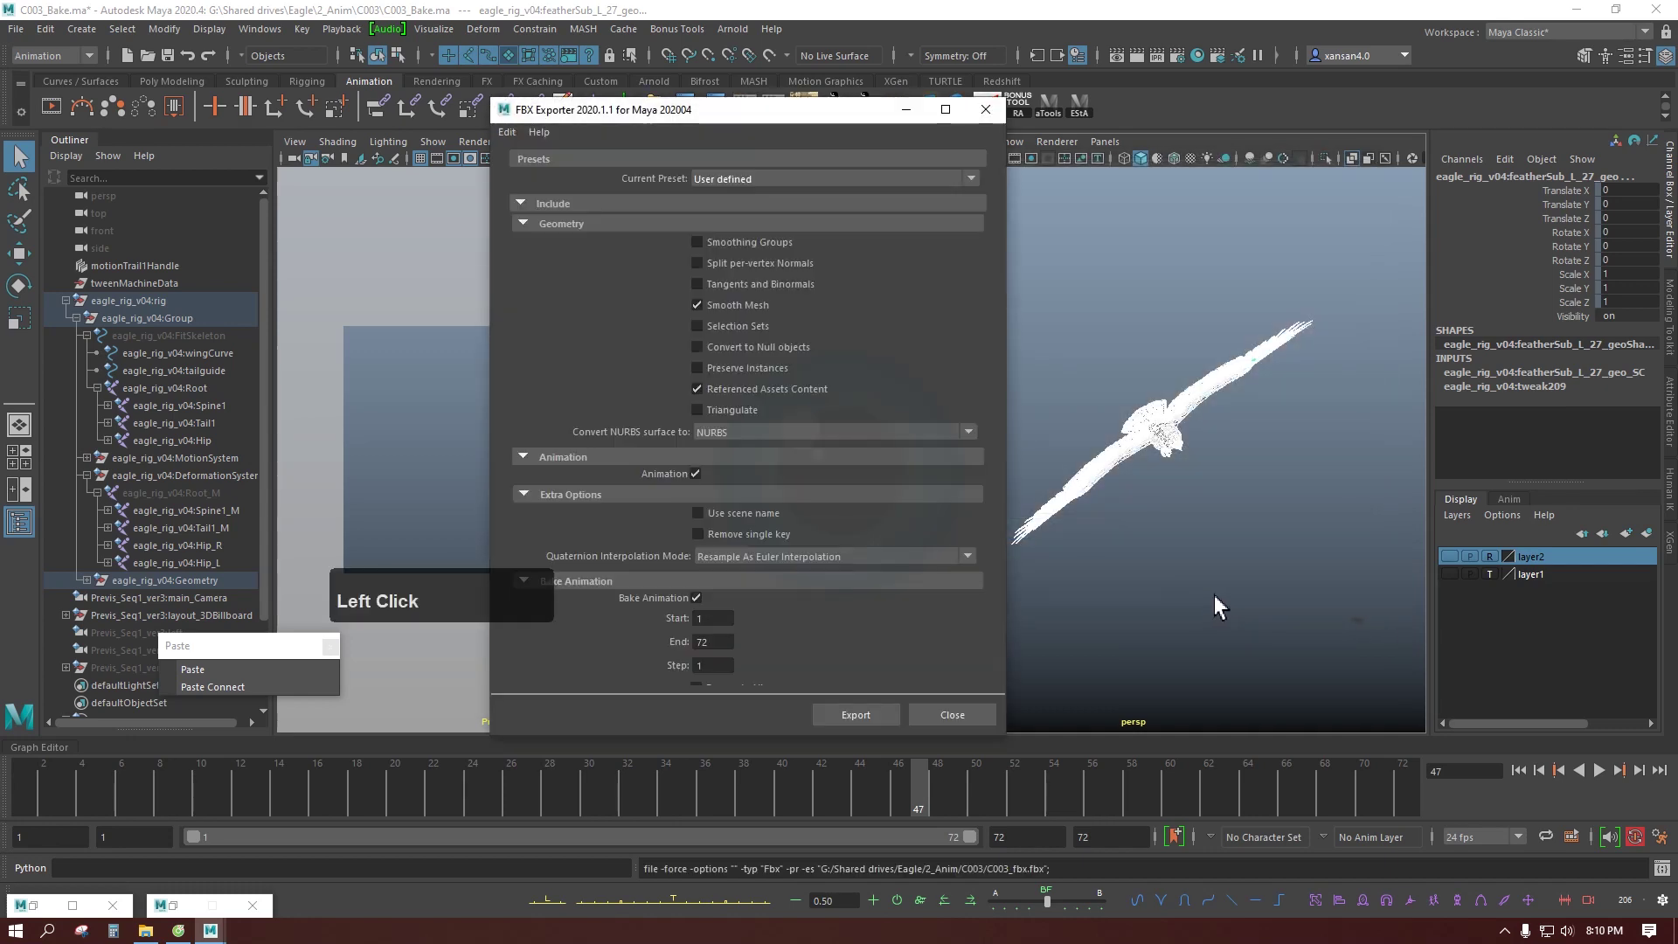
scroll("up", 3)
scroll("down", 3)
scroll("down", 3)
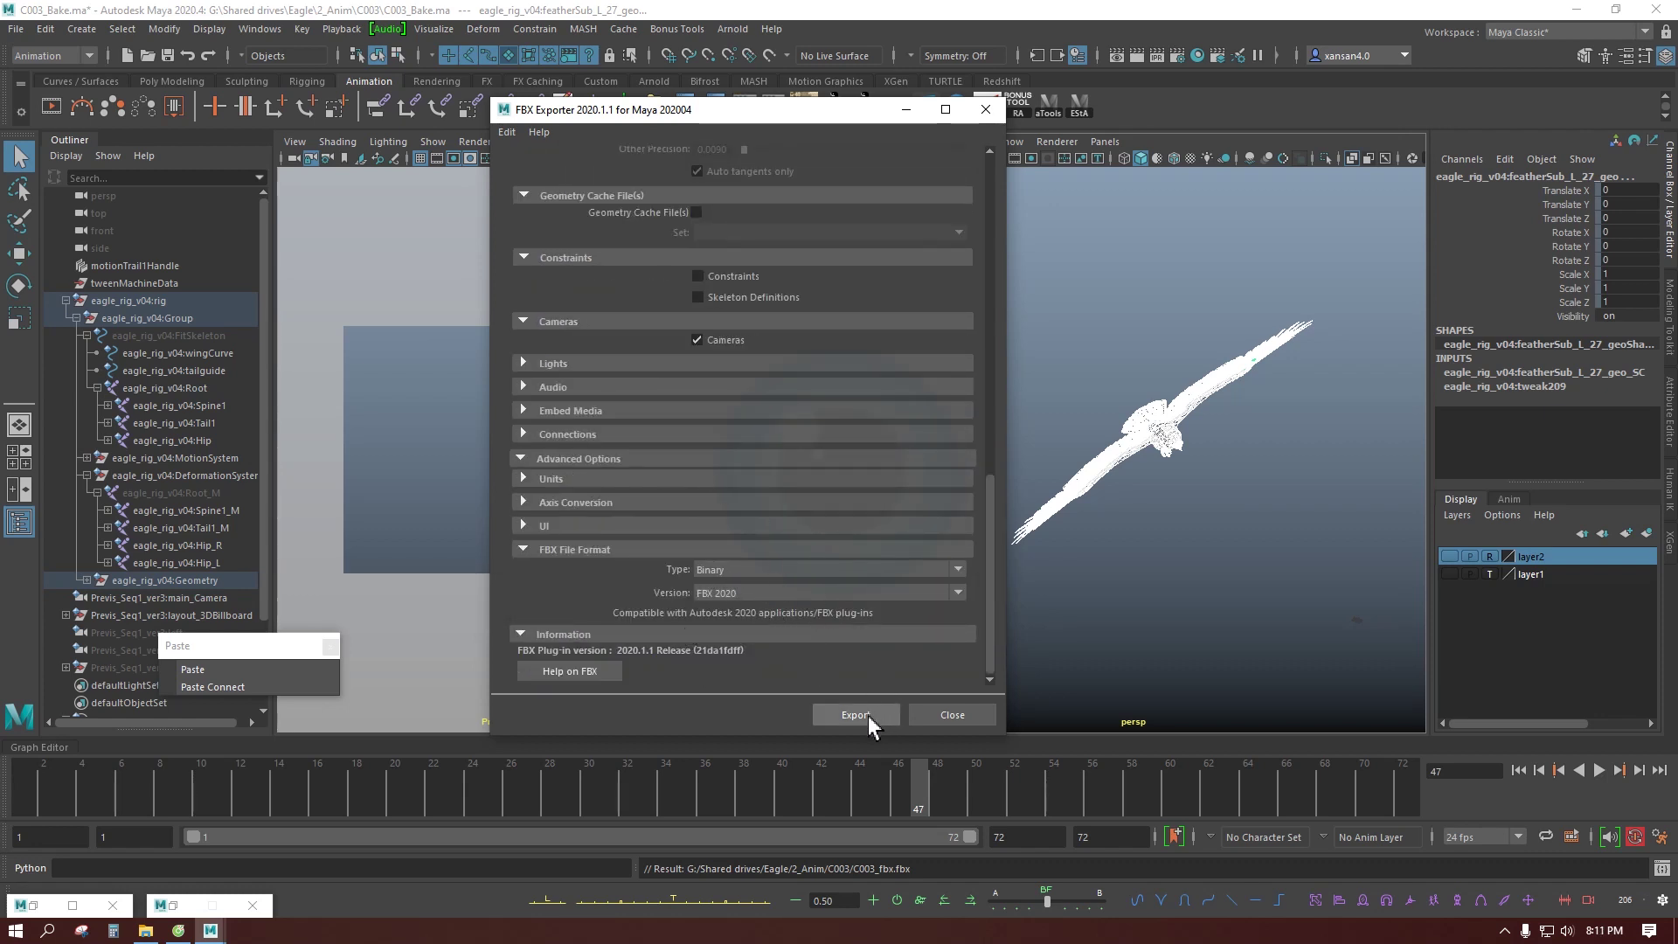
left_click(874, 725)
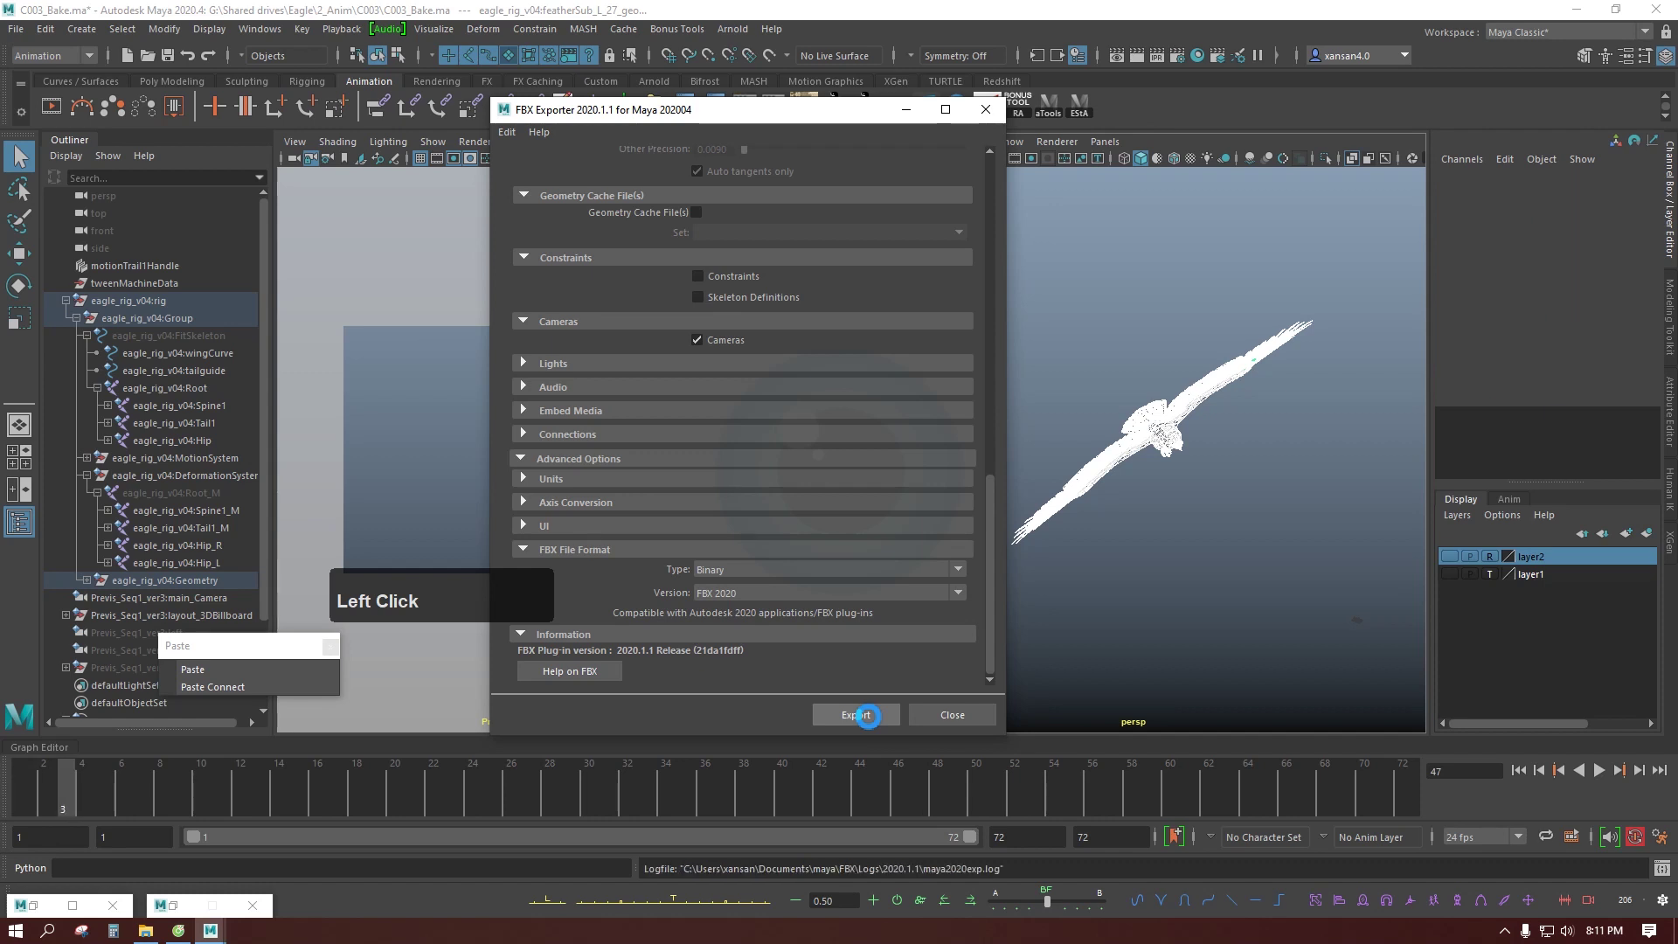
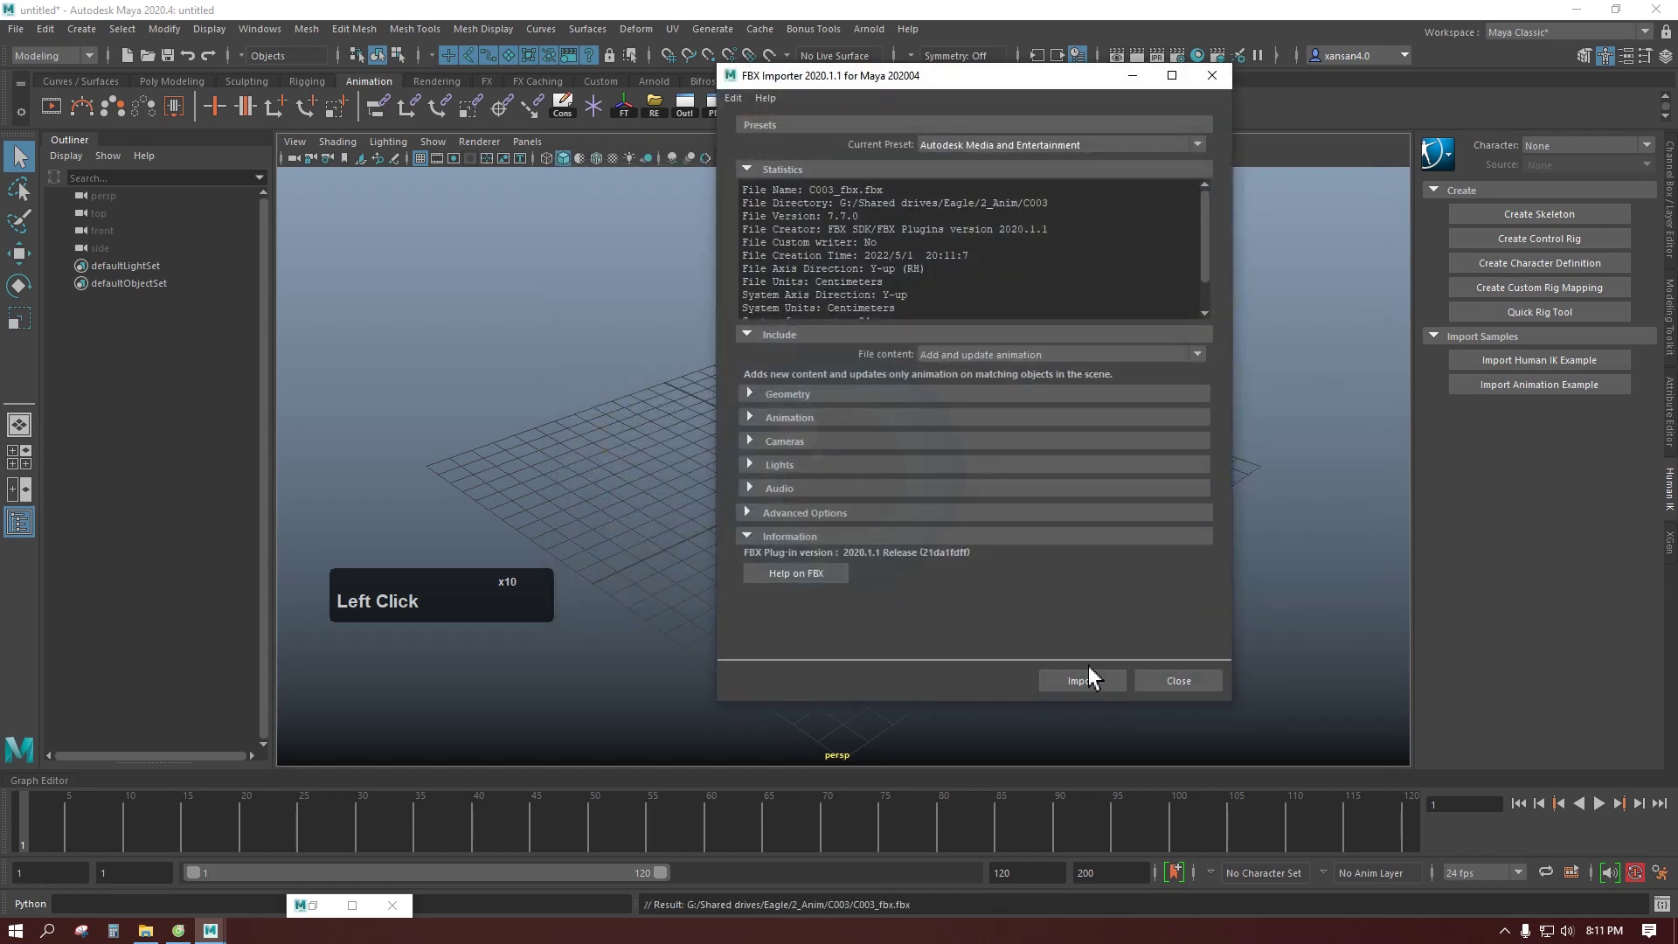
Step: Import C003_fbx.fbx into the new empty scene via the FBX Importer
left_click(1082, 686)
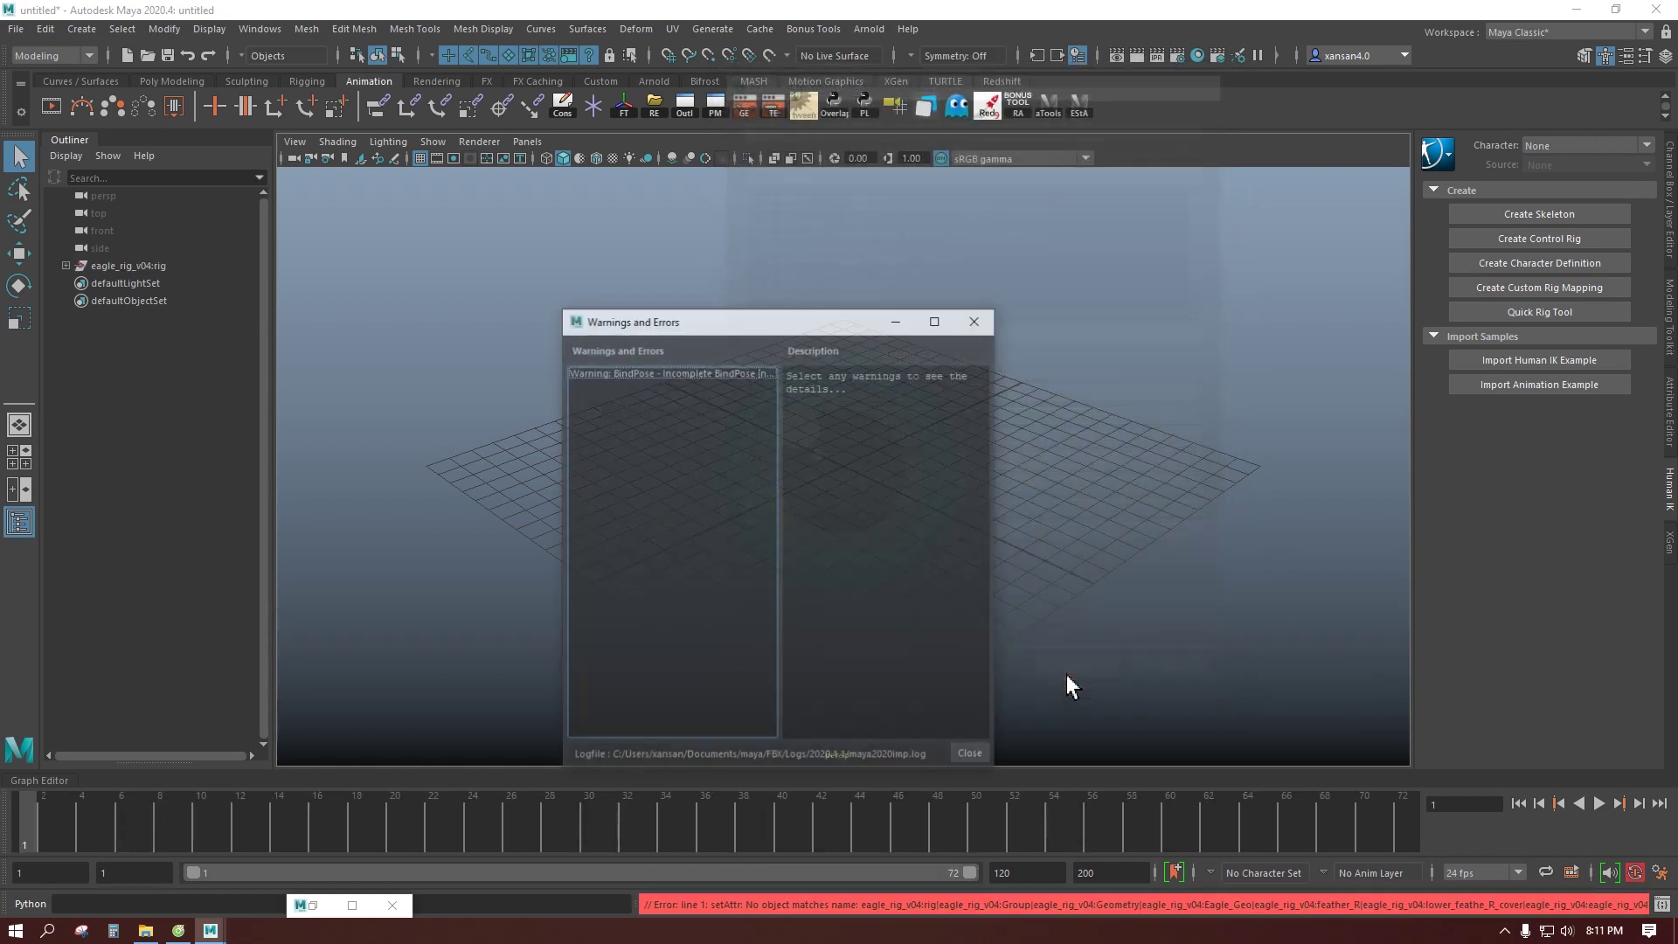
Step: Dismiss the import warnings, select eagle_rig_v04:rig and frame it in the view
left_click(978, 763)
left_click(166, 271)
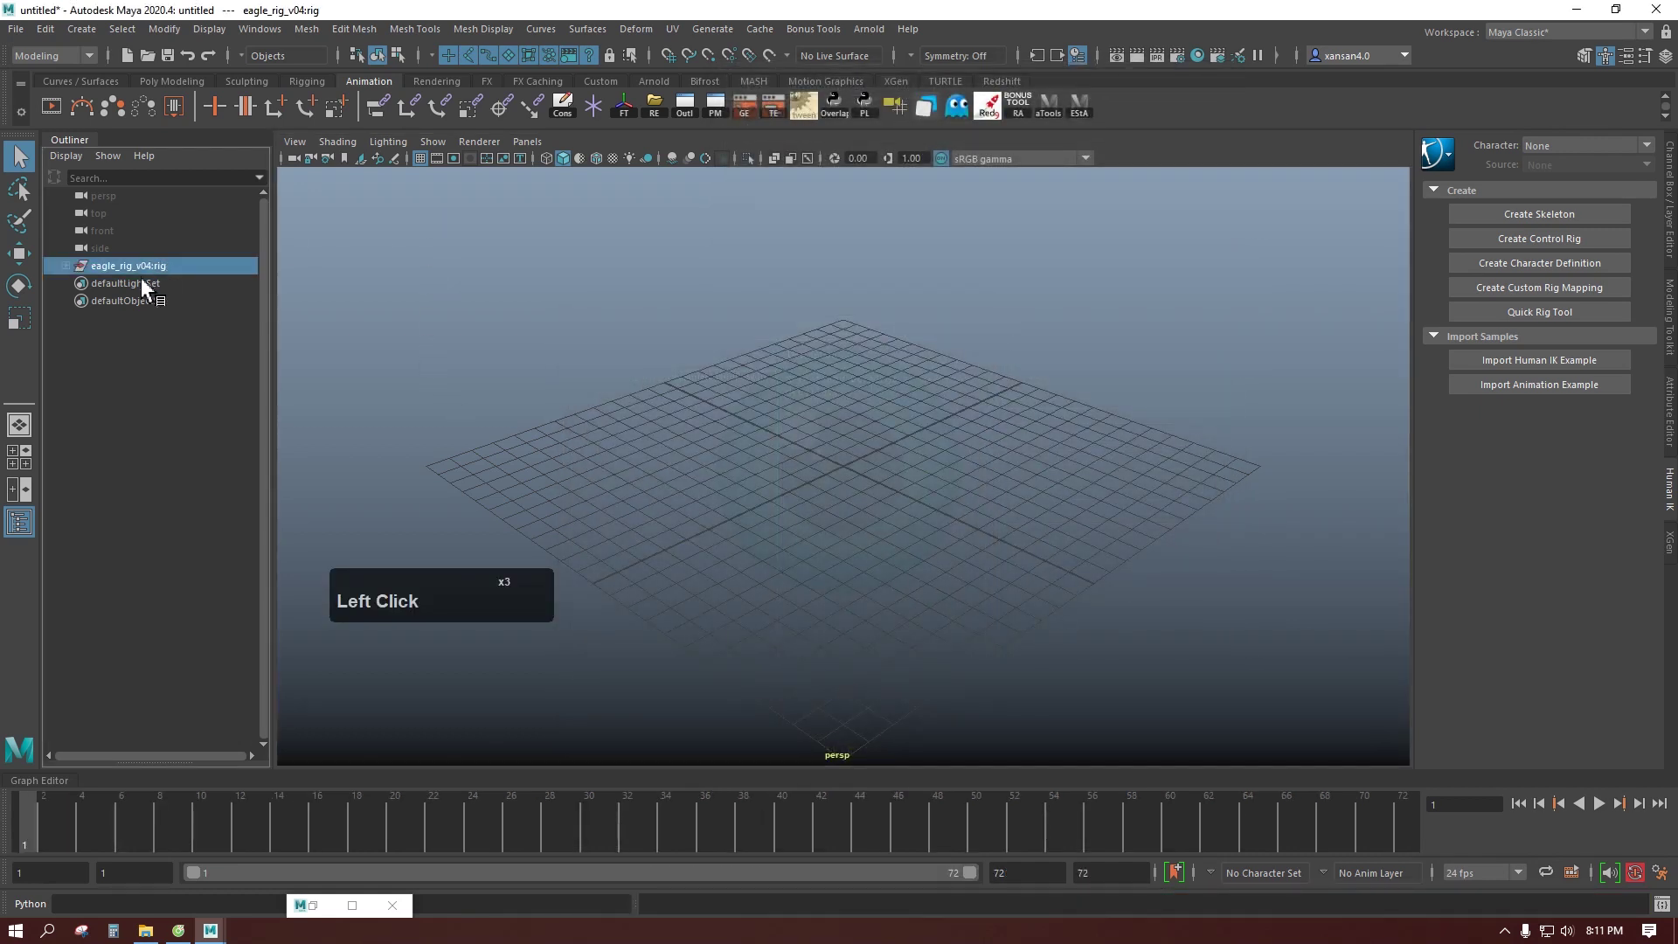
left_click(139, 273)
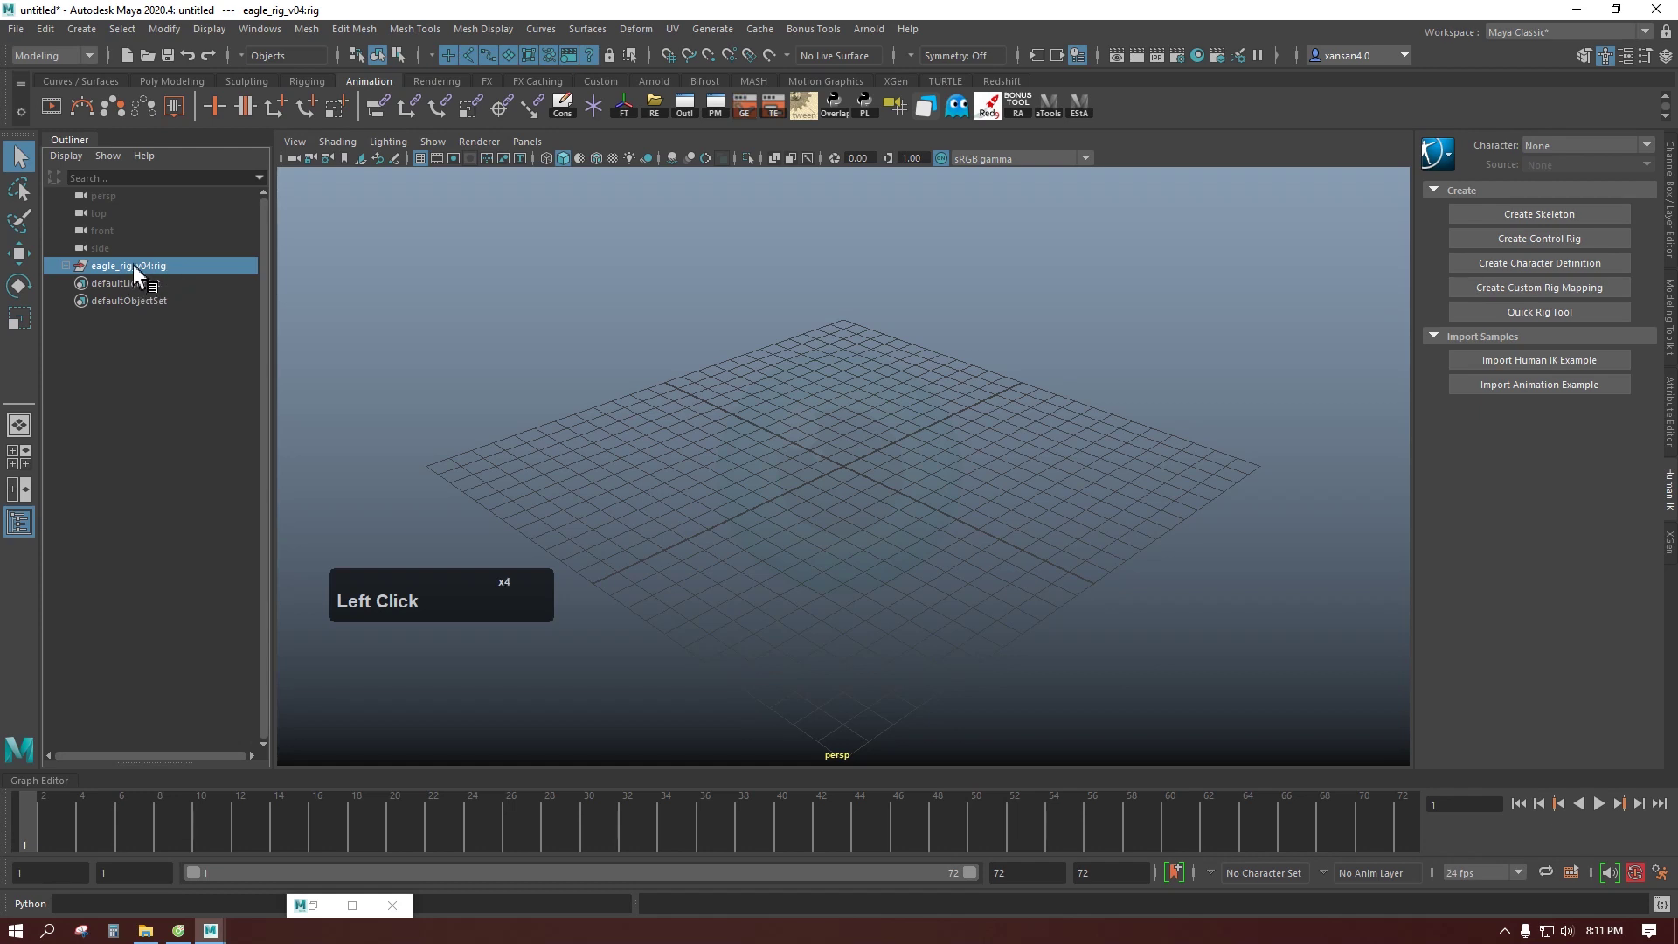
left_click(134, 268)
key("f")
scroll("down", 3)
scroll("up", 3)
scroll("down", 3)
left_click(721, 563)
key("alt+c")
Step: Play the imported eagle's baked flight across frames 1–72, then stop playback
left_click(1607, 815)
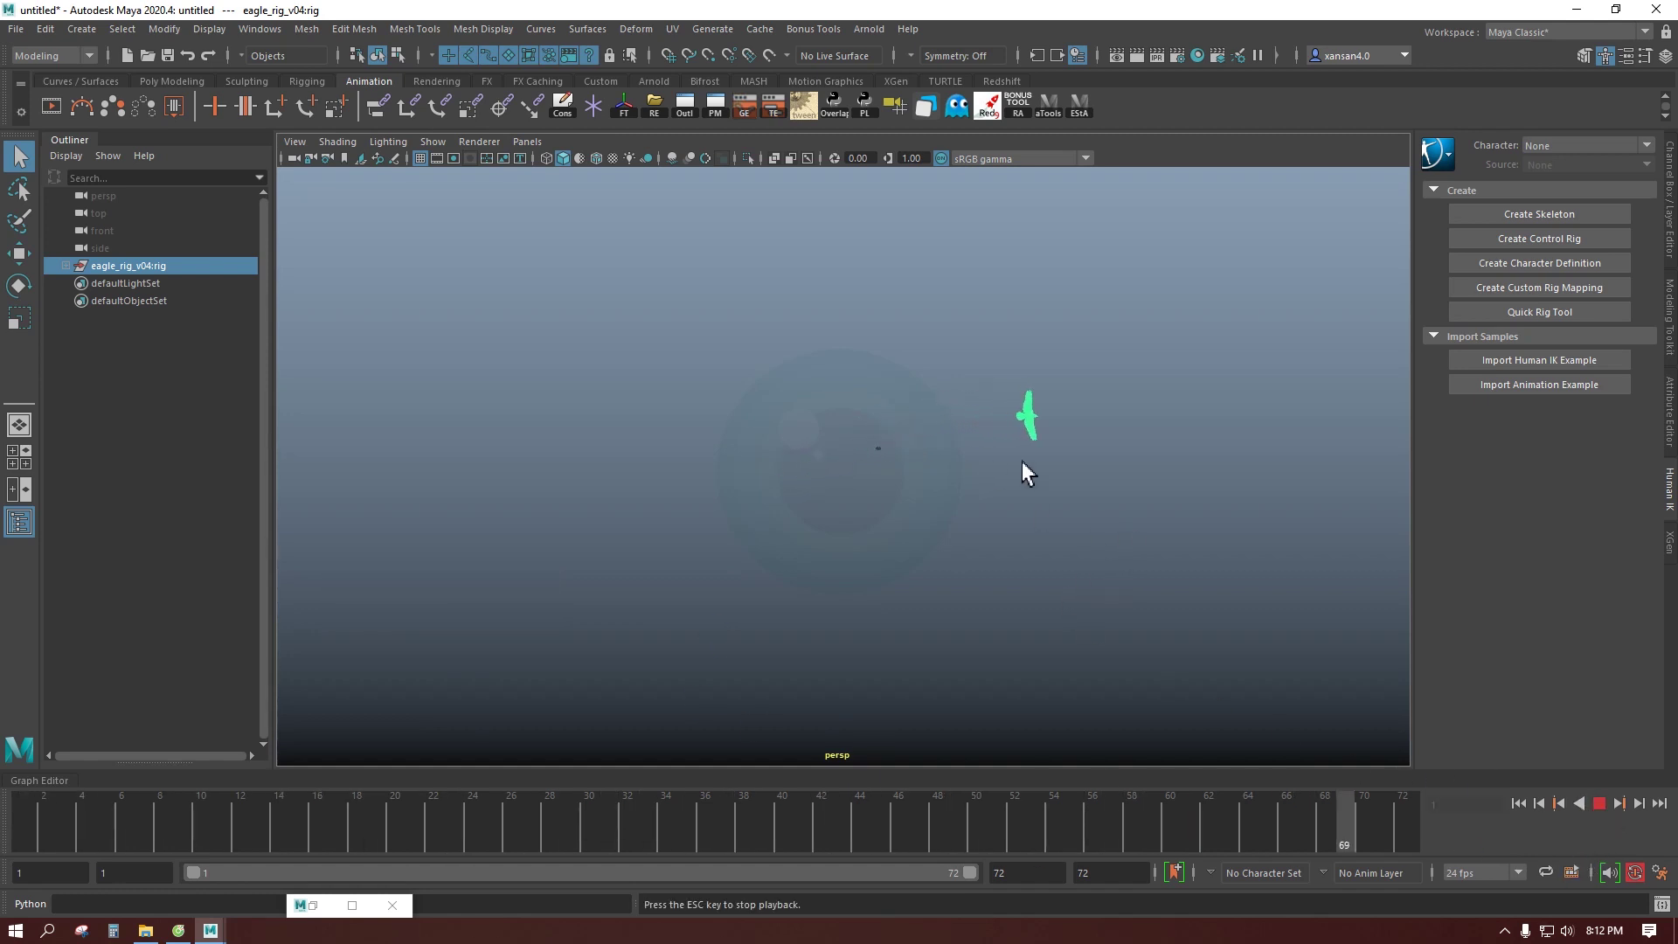
scroll("up", 3)
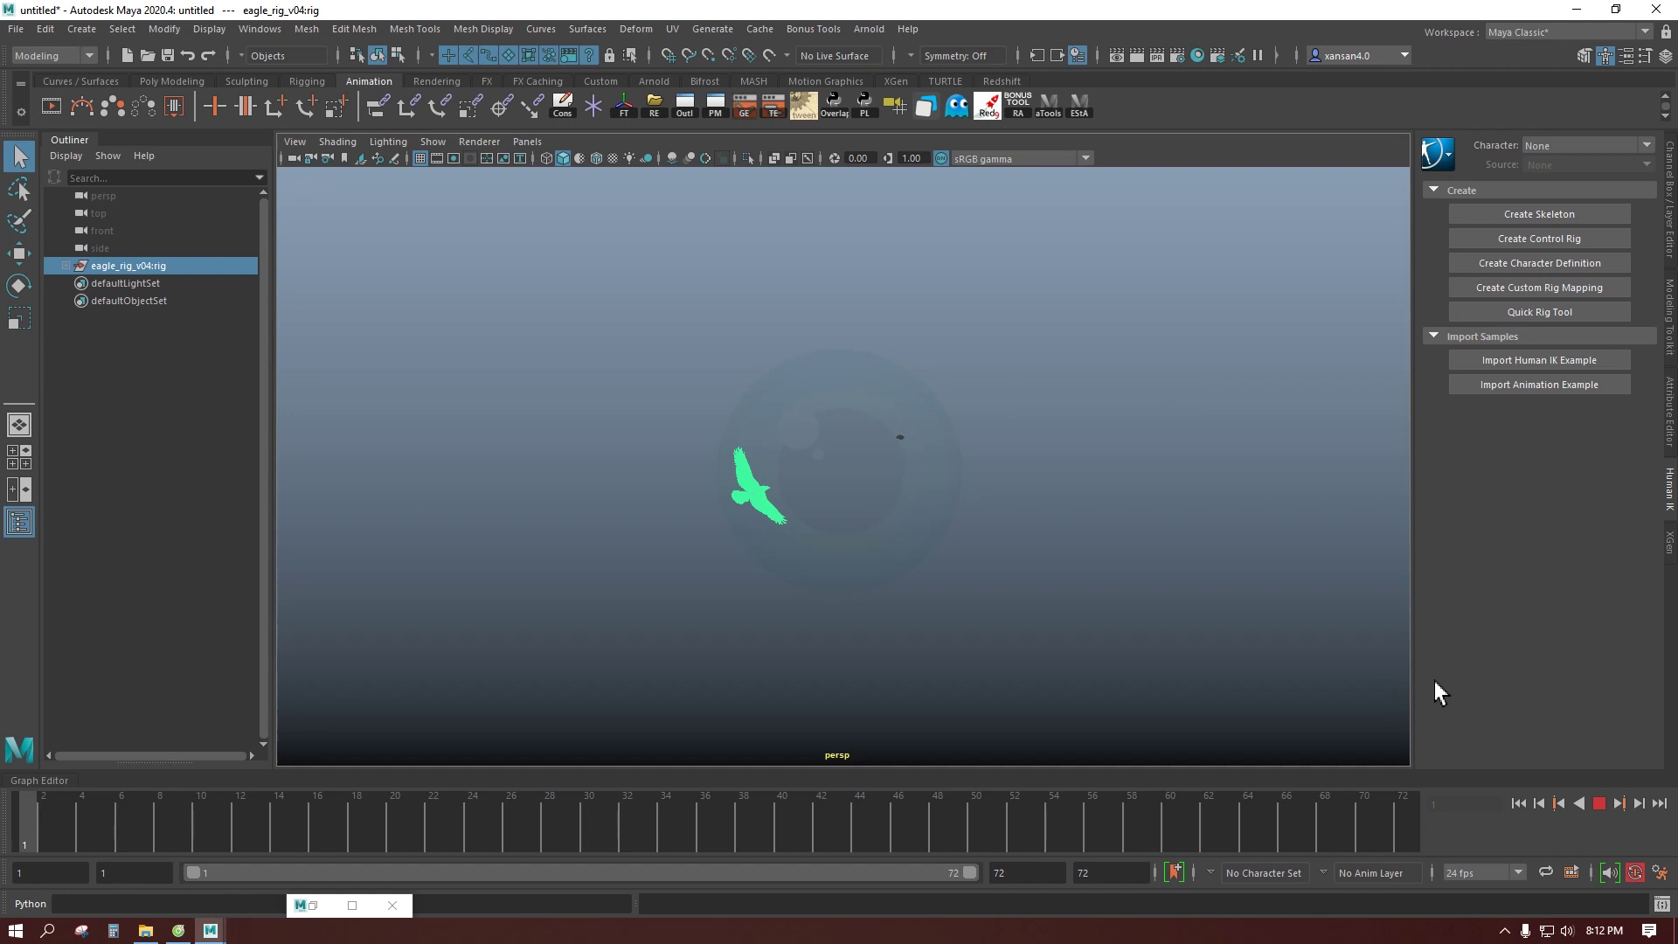
left_click(1600, 817)
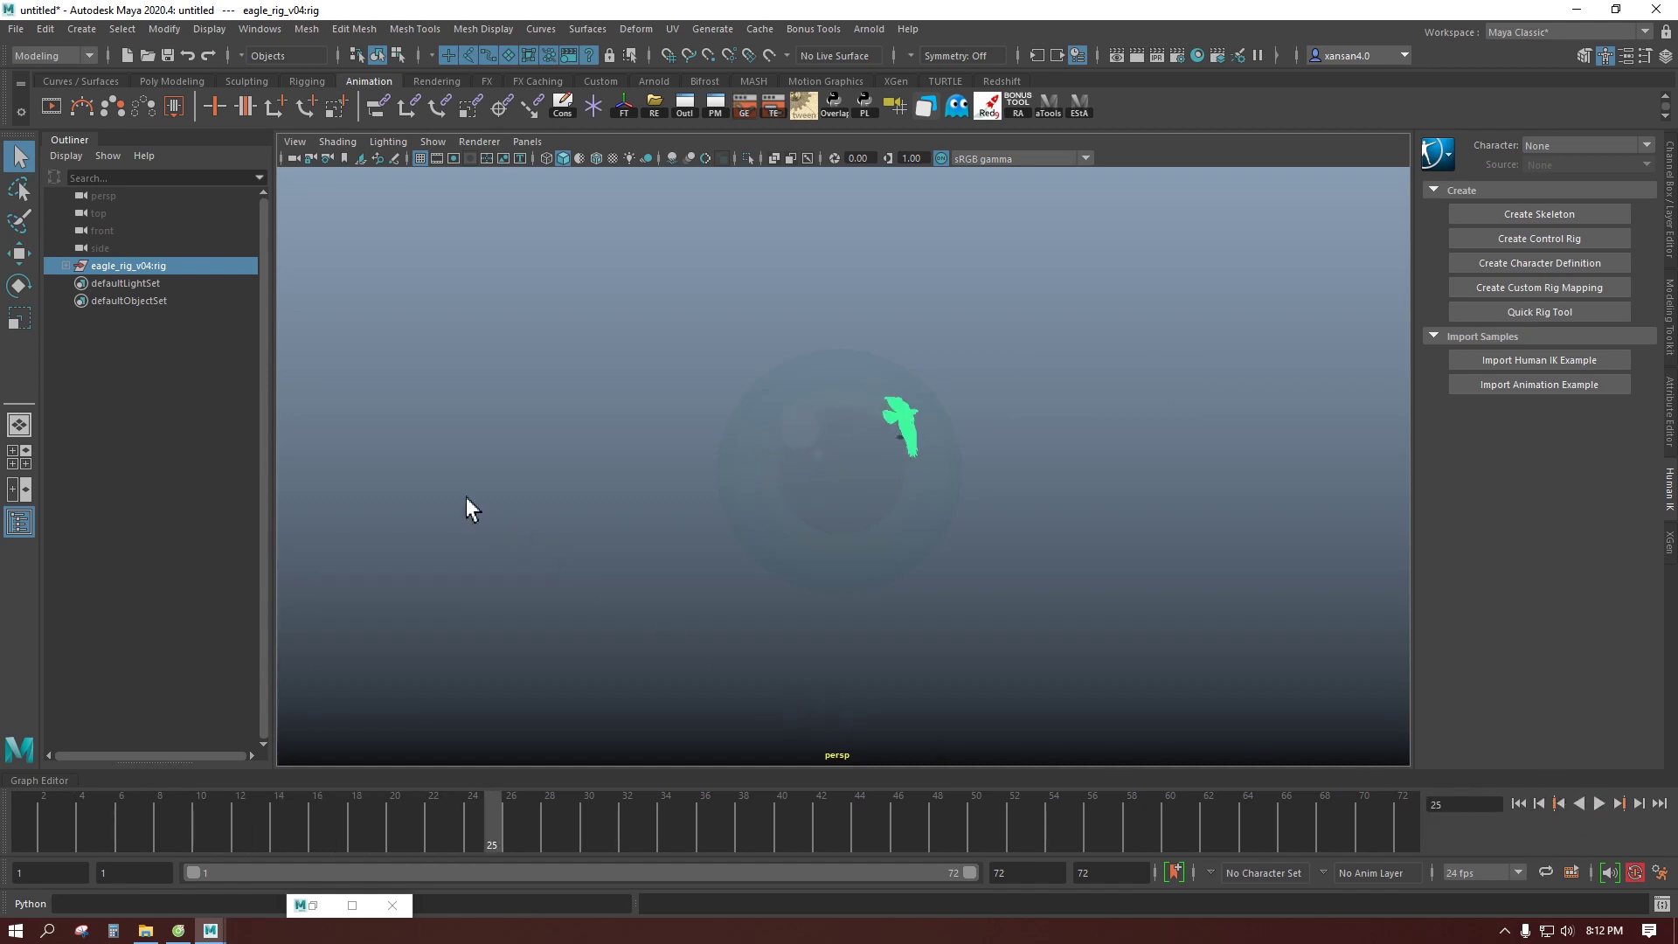
left_click(25, 29)
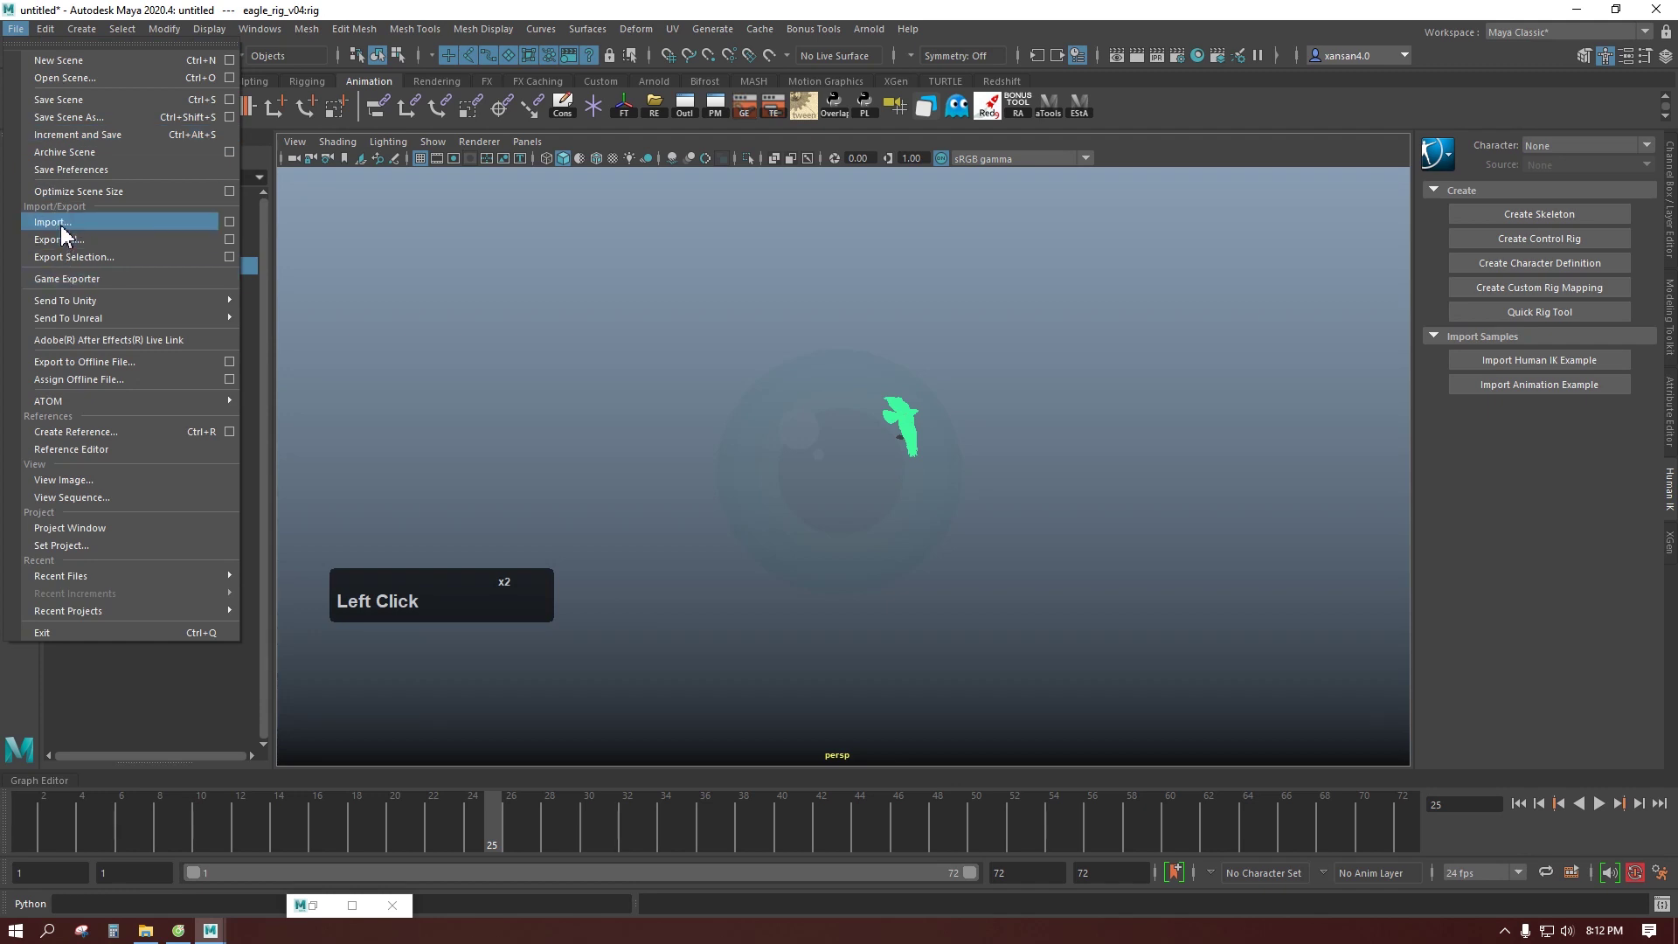